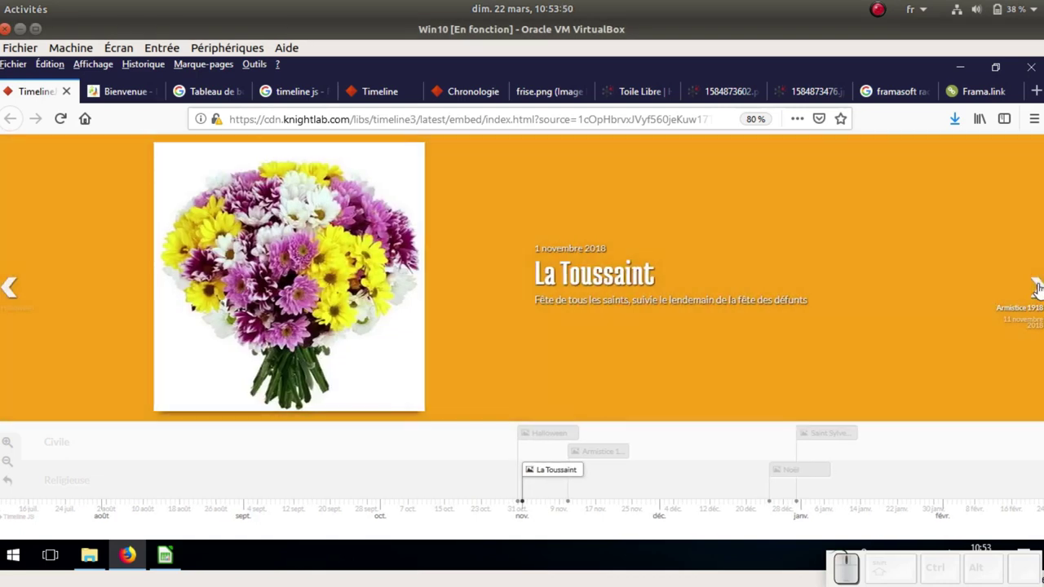
Advance the holiday timeline past La Toussaint to the final Saint Sylvestre slide
{"action": "left_click", "coordinate": [559, 440]}
{"action": "left_click", "coordinate": [827, 441]}
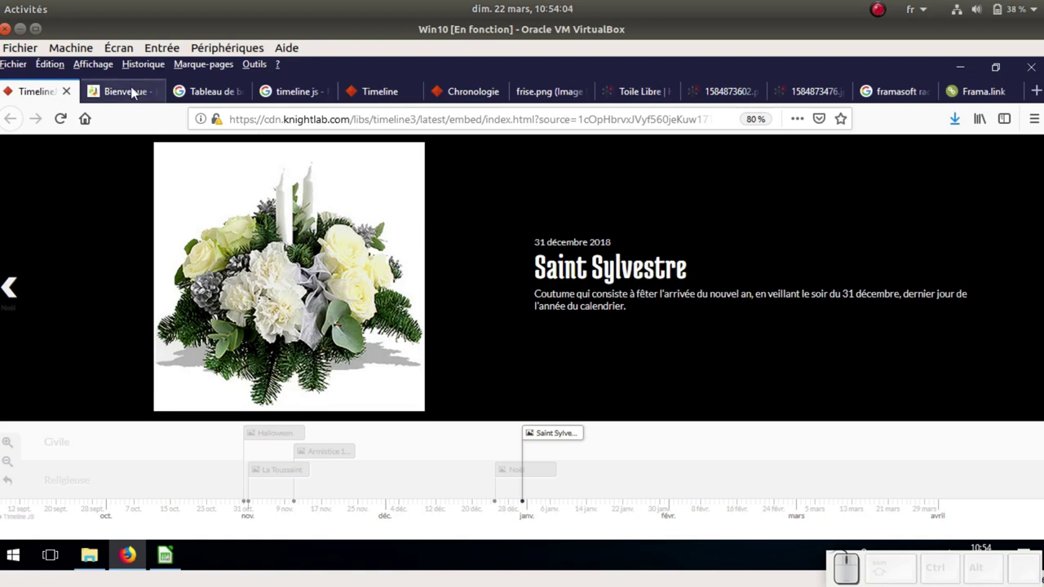
Pass from the school homepage through the G Suite dashboard to the 'timeline js' Google results
{"action": "left_click", "coordinate": [135, 99]}
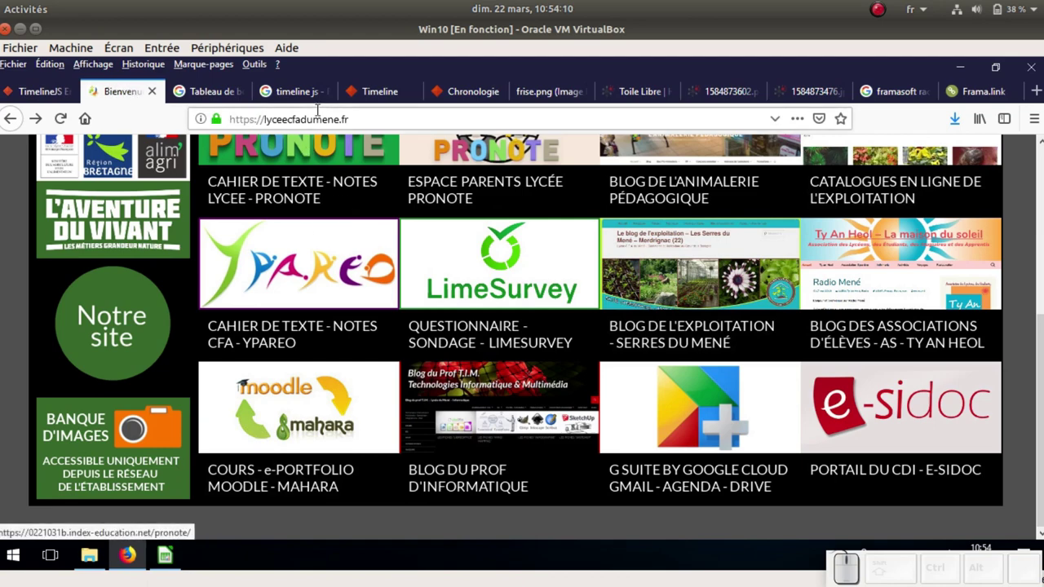
{"action": "scroll", "scroll_direction": "up", "scroll_amount": 3}
{"action": "scroll", "scroll_direction": "down", "scroll_amount": 3}
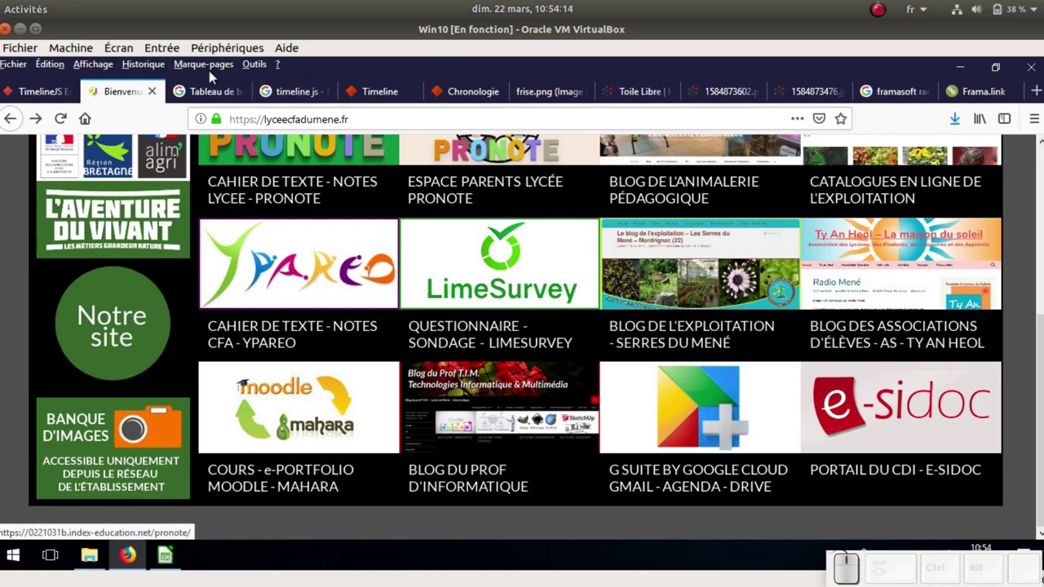
{"action": "left_click", "coordinate": [208, 96]}
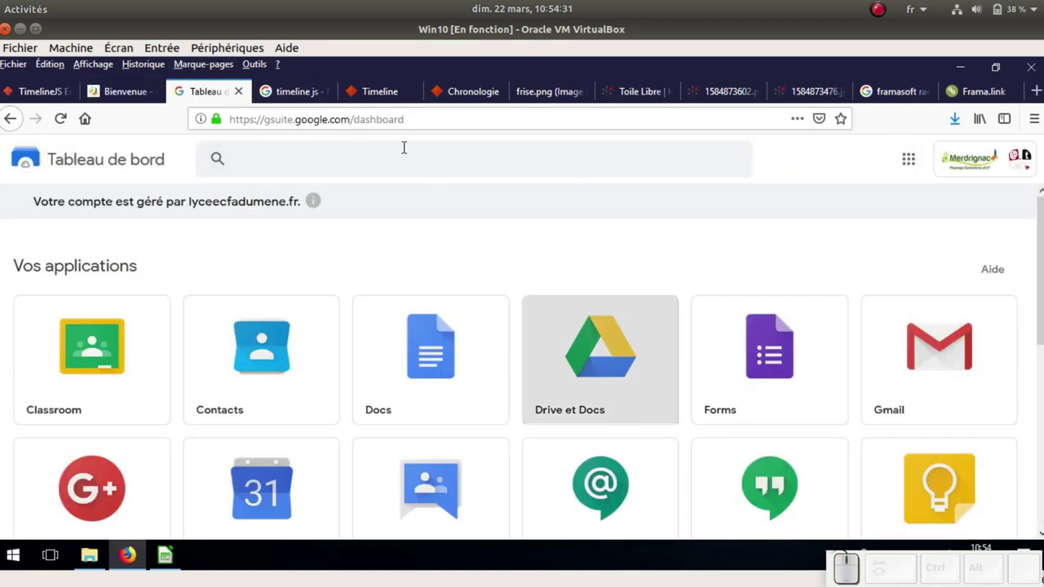
{"action": "left_click", "coordinate": [286, 97]}
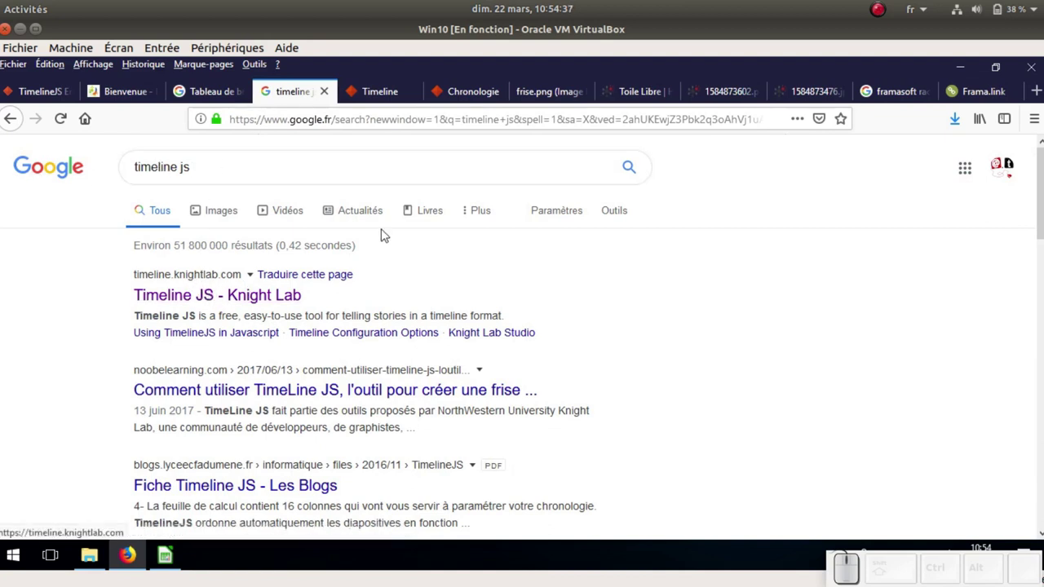
Review the English TimelineJS homepage on Knight Lab down past the overview
{"action": "left_click", "coordinate": [394, 95]}
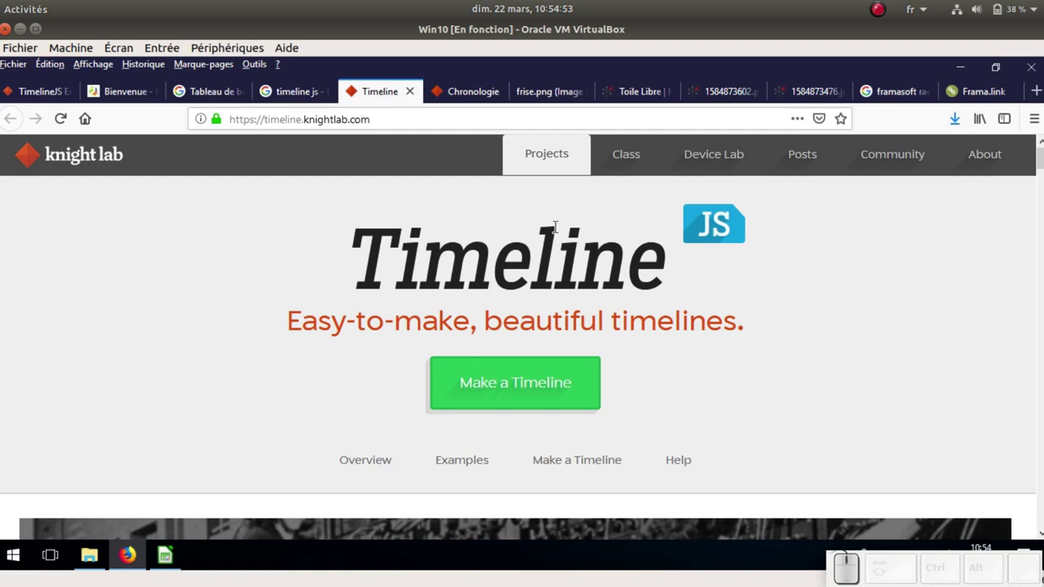
{"action": "scroll", "scroll_direction": "down", "scroll_amount": 3}
{"action": "scroll", "scroll_direction": "down", "scroll_amount": 3}
{"action": "scroll", "scroll_direction": "down", "scroll_amount": 3}
{"action": "scroll", "scroll_direction": "down", "scroll_amount": 3}
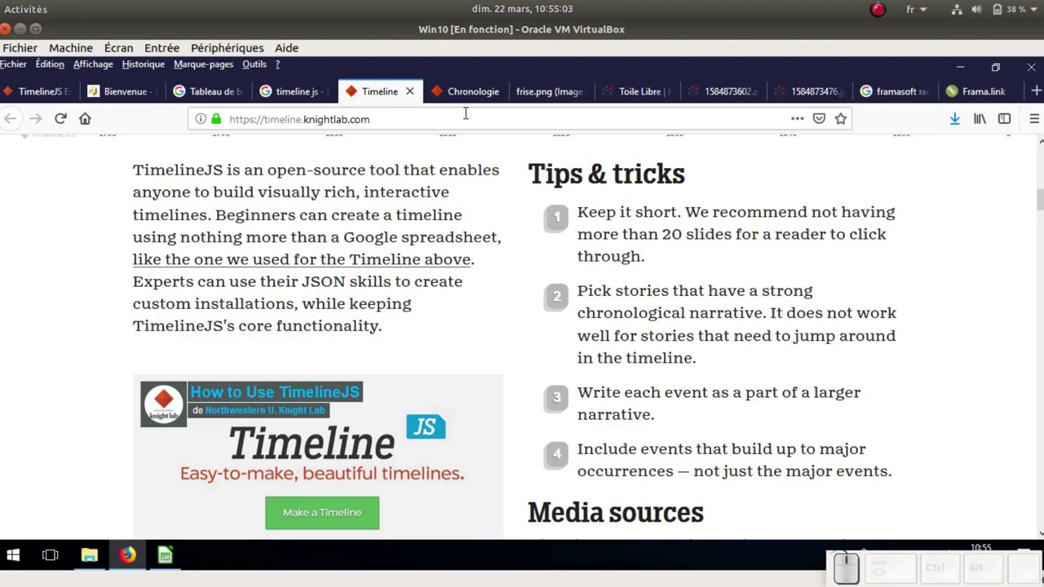
Read the French-translated page down to the 'Faire une chronologie' steps and 'Create your spreadsheet'
{"action": "left_click", "coordinate": [471, 98]}
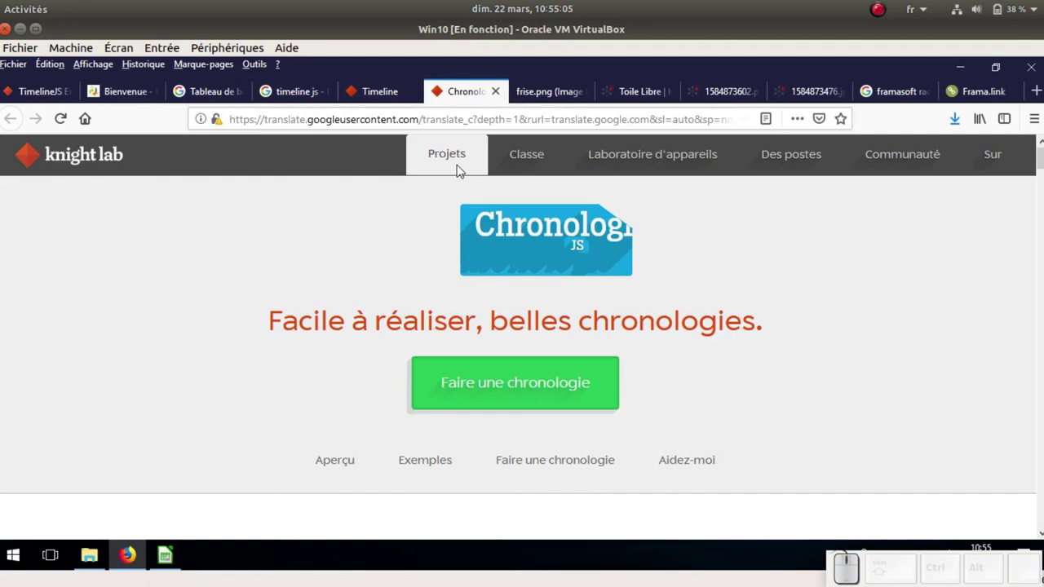
{"action": "scroll", "scroll_direction": "down", "scroll_amount": 3}
{"action": "scroll", "scroll_direction": "down", "scroll_amount": 3}
{"action": "scroll", "scroll_direction": "down", "scroll_amount": 3}
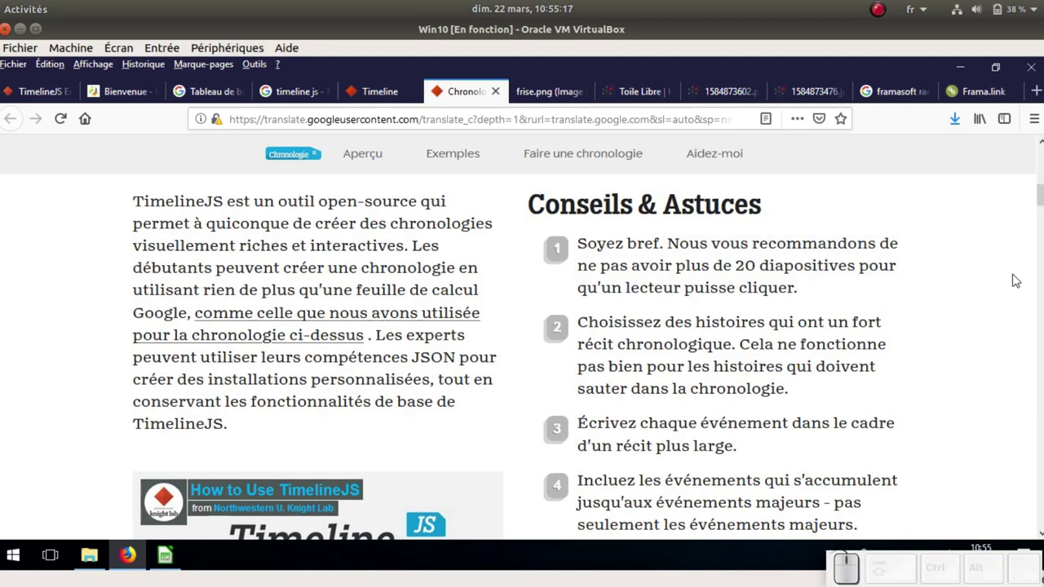
{"action": "scroll", "scroll_direction": "down", "scroll_amount": 3}
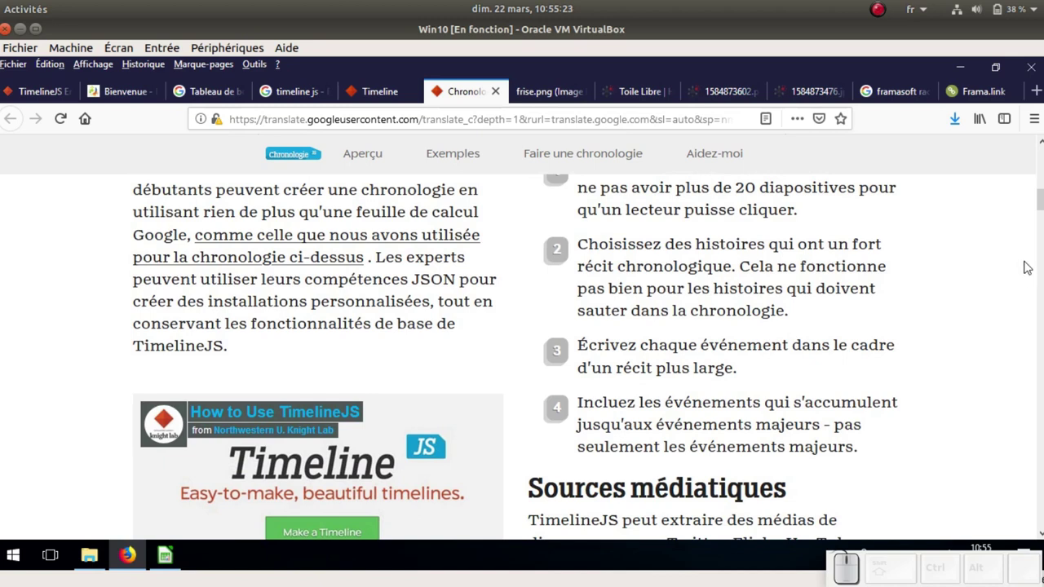
{"action": "scroll", "scroll_direction": "down", "scroll_amount": 3}
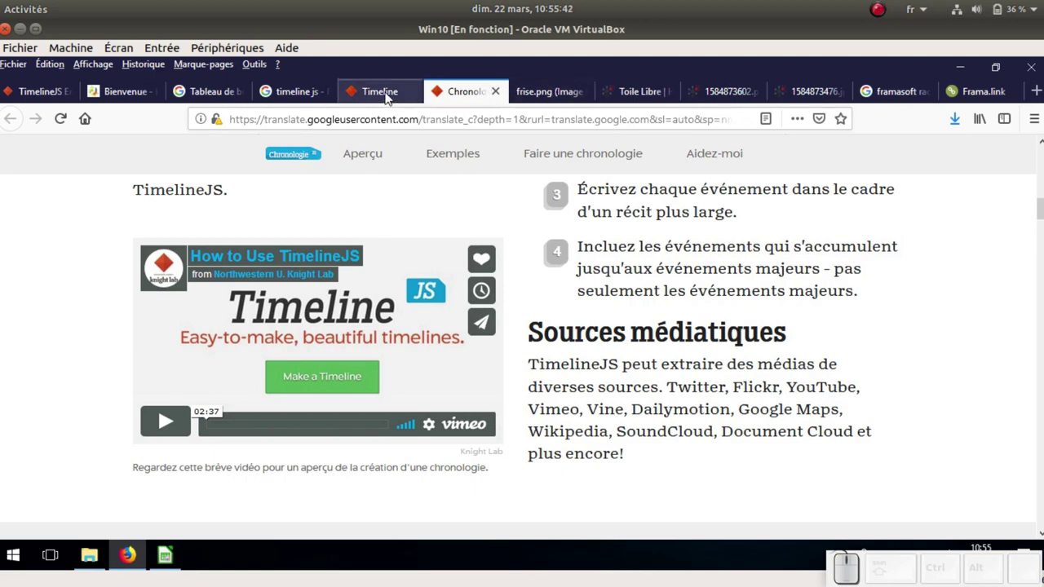
{"action": "scroll", "scroll_direction": "down", "scroll_amount": 3}
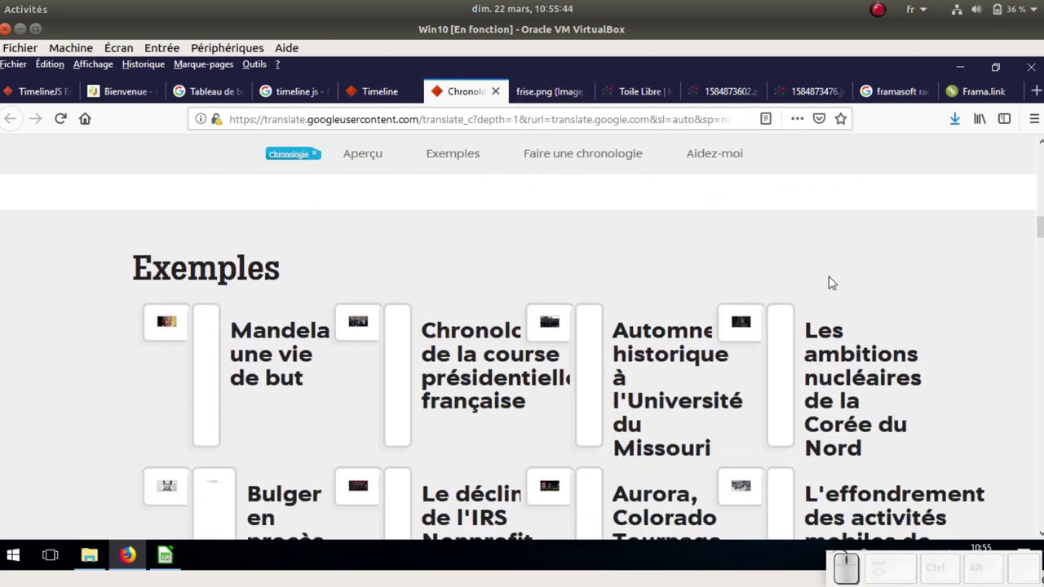
{"action": "scroll", "scroll_direction": "down", "scroll_amount": 3}
{"action": "scroll", "scroll_direction": "down", "scroll_amount": 3}
{"action": "scroll", "scroll_direction": "down", "scroll_amount": 3}
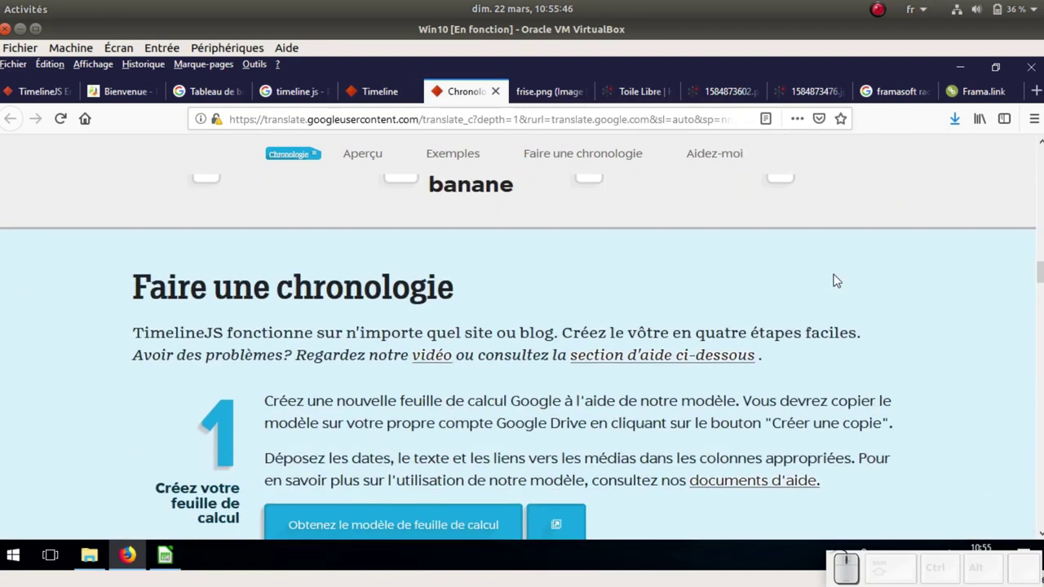
{"action": "scroll", "scroll_direction": "down", "scroll_amount": 3}
{"action": "scroll", "scroll_direction": "up", "scroll_amount": 3}
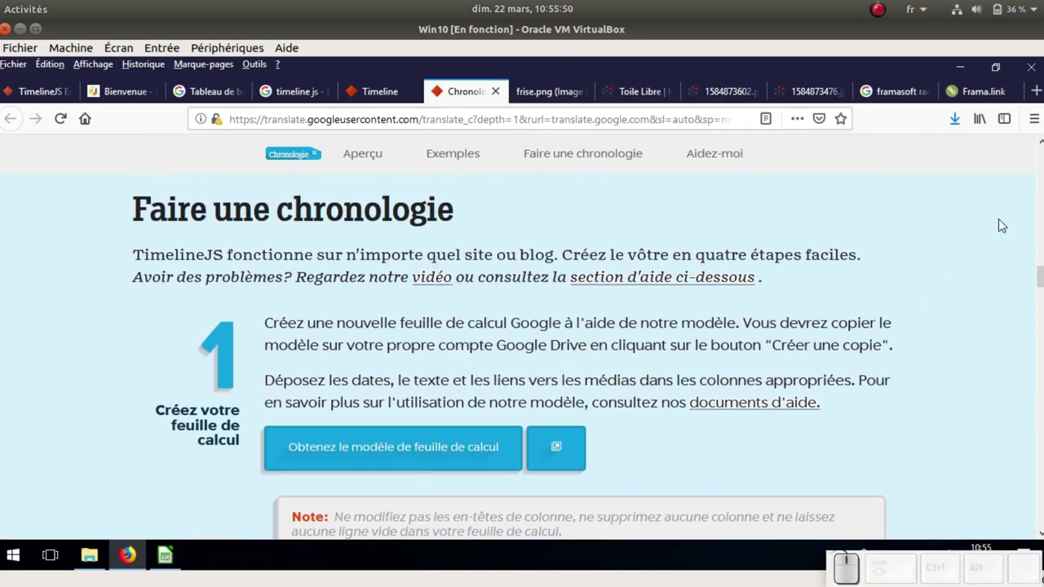
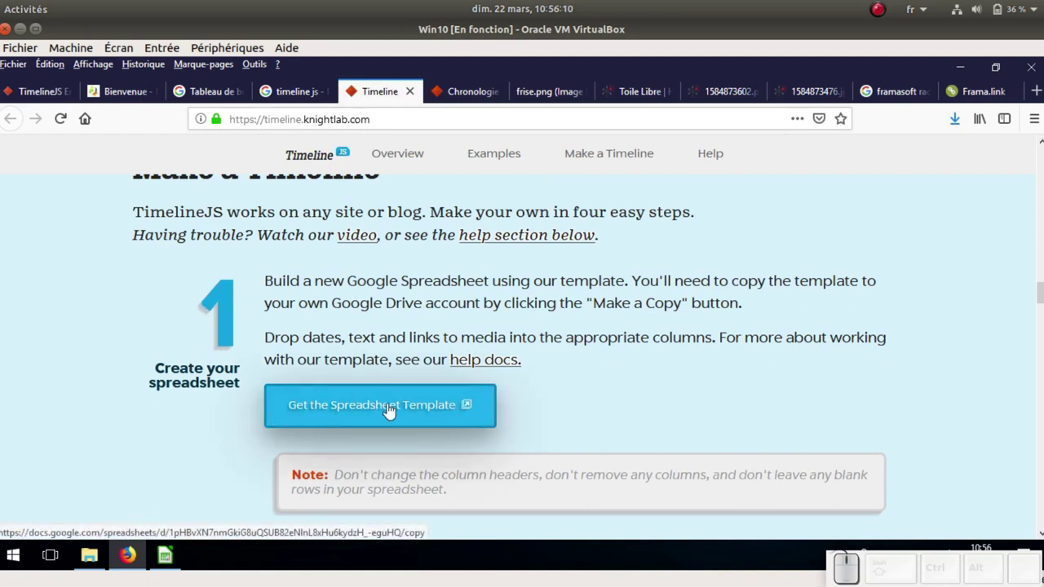
Make a personal copy of the Official TimelineJS3 Template and dismiss the Firefox compatibility warning
{"action": "left_click", "coordinate": [445, 404]}
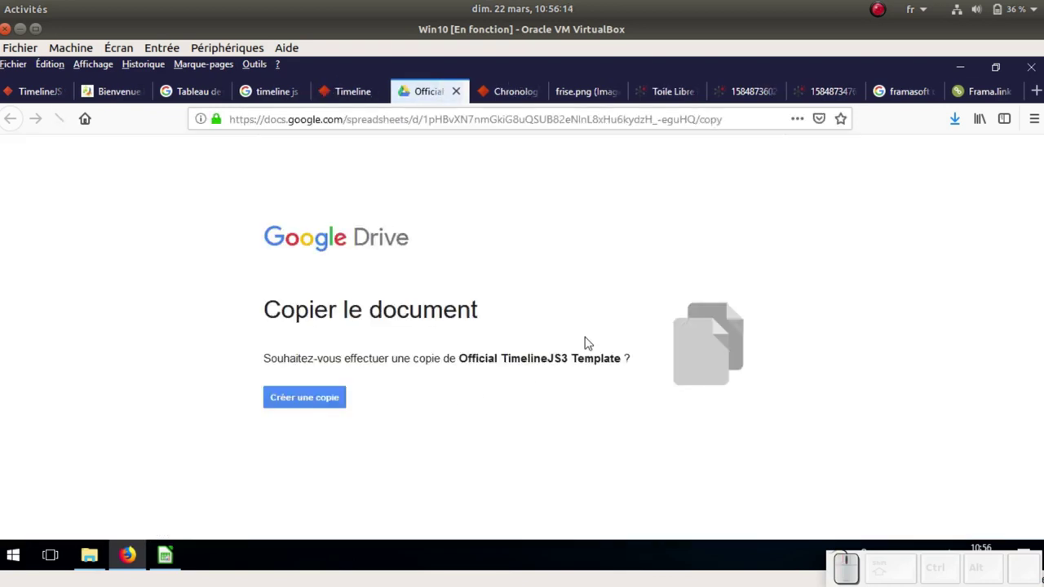
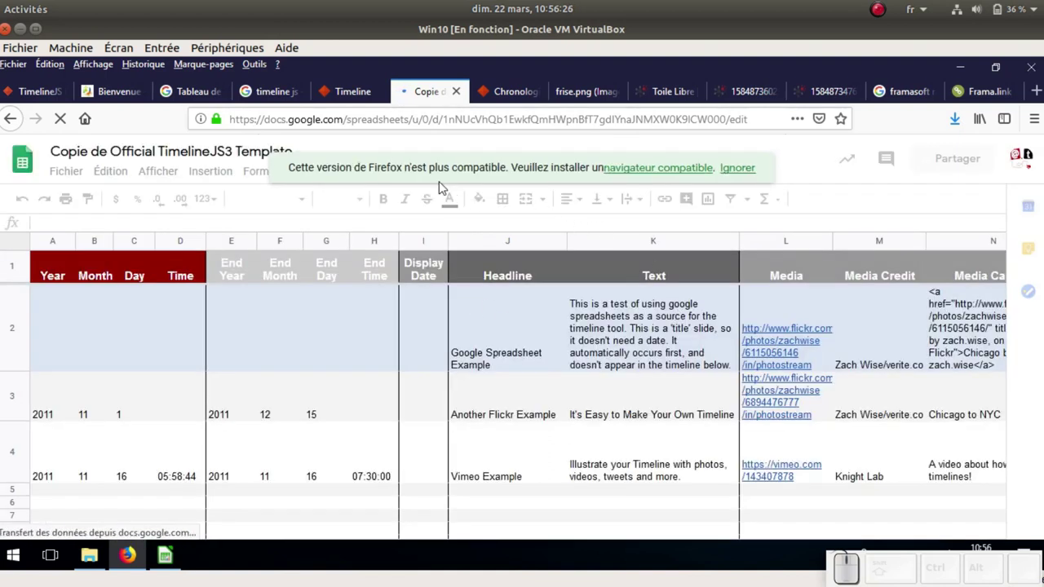
{"action": "left_click", "coordinate": [733, 171]}
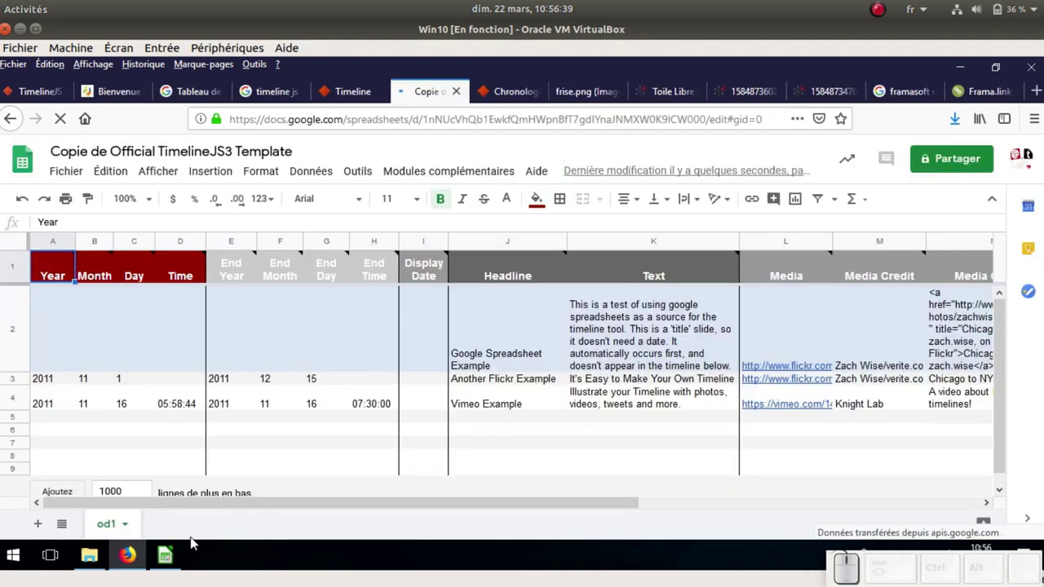
Review the prepared telecommunications event rows in Frise.ods in LibreOffice Calc
{"action": "left_click", "coordinate": [172, 564]}
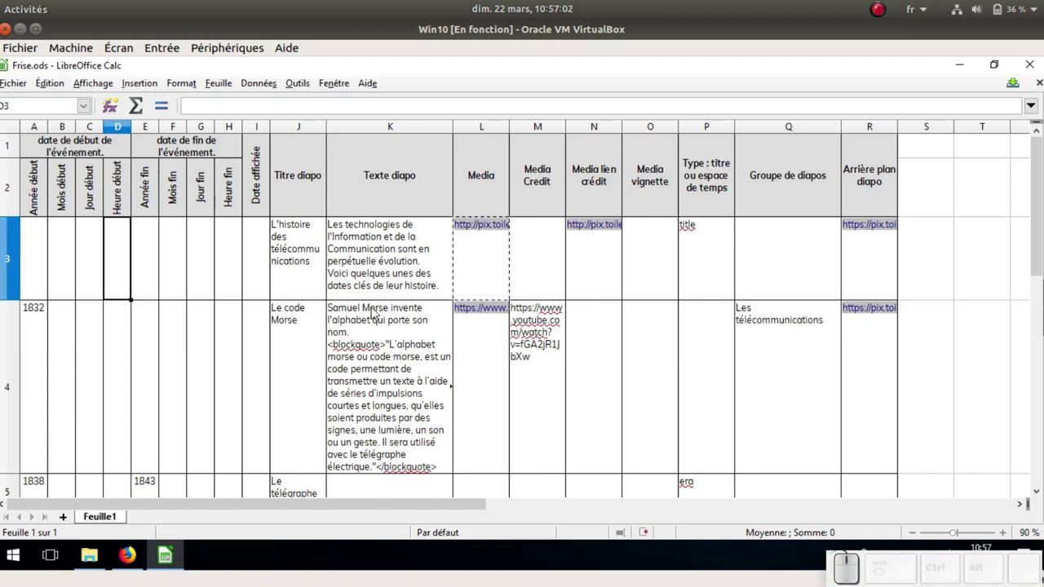
{"action": "scroll", "scroll_direction": "down", "scroll_amount": 3}
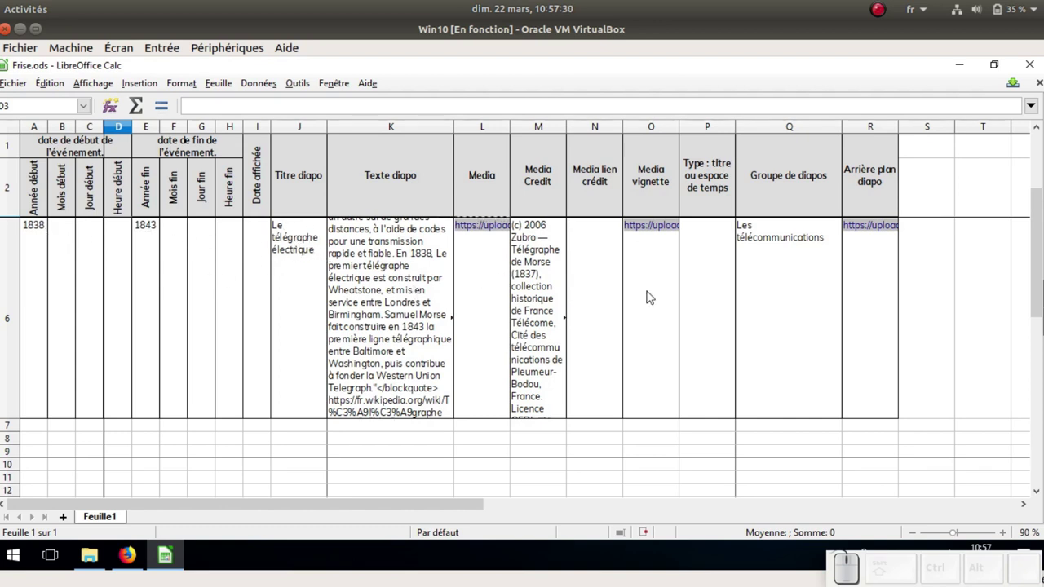
{"action": "scroll", "scroll_direction": "up", "scroll_amount": 3}
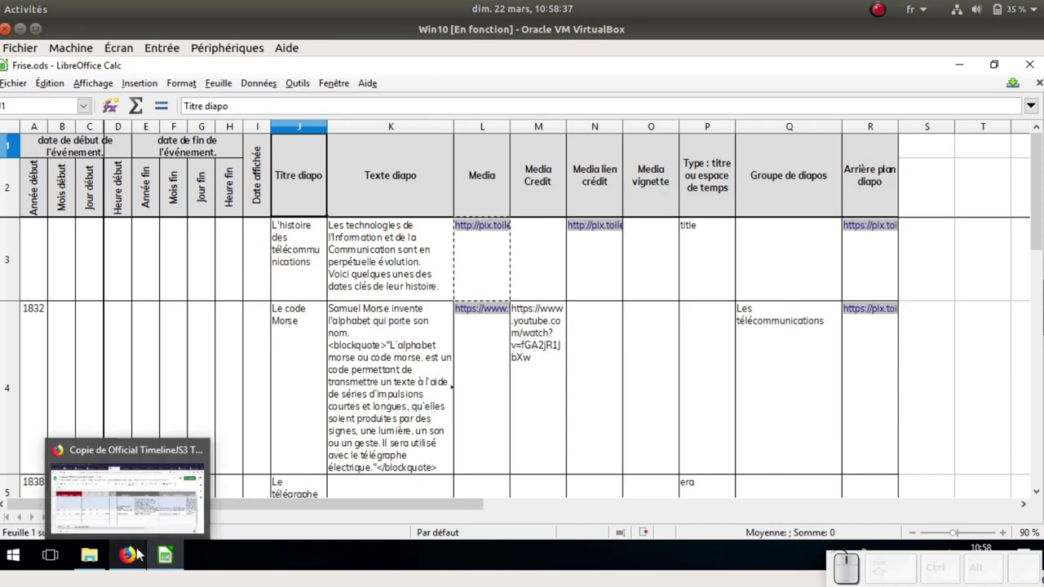
{"action": "left_click", "coordinate": [141, 558]}
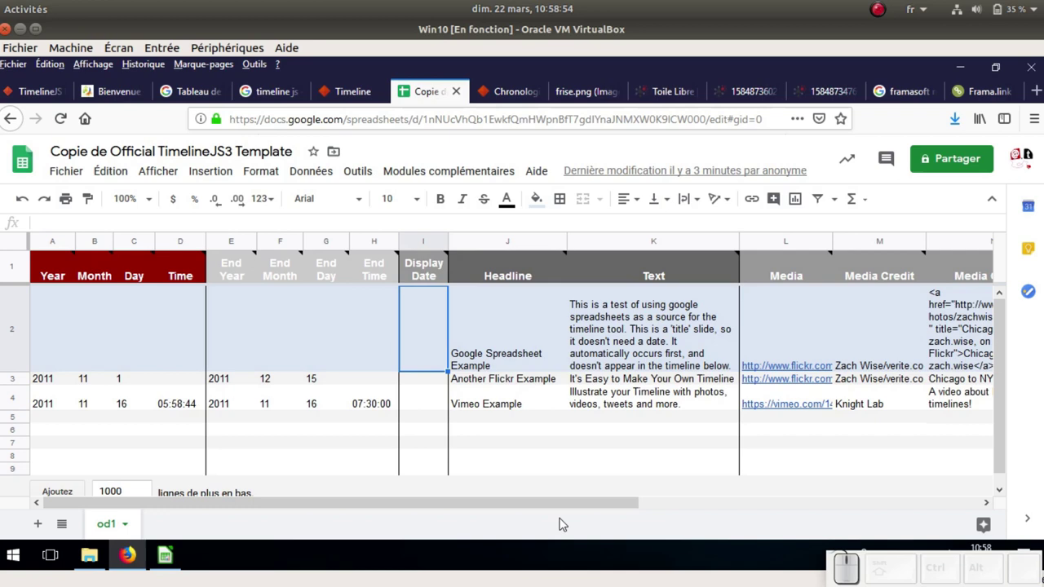
{"action": "left_click_drag", "start_coordinate": [486, 508], "coordinate": [788, 388]}
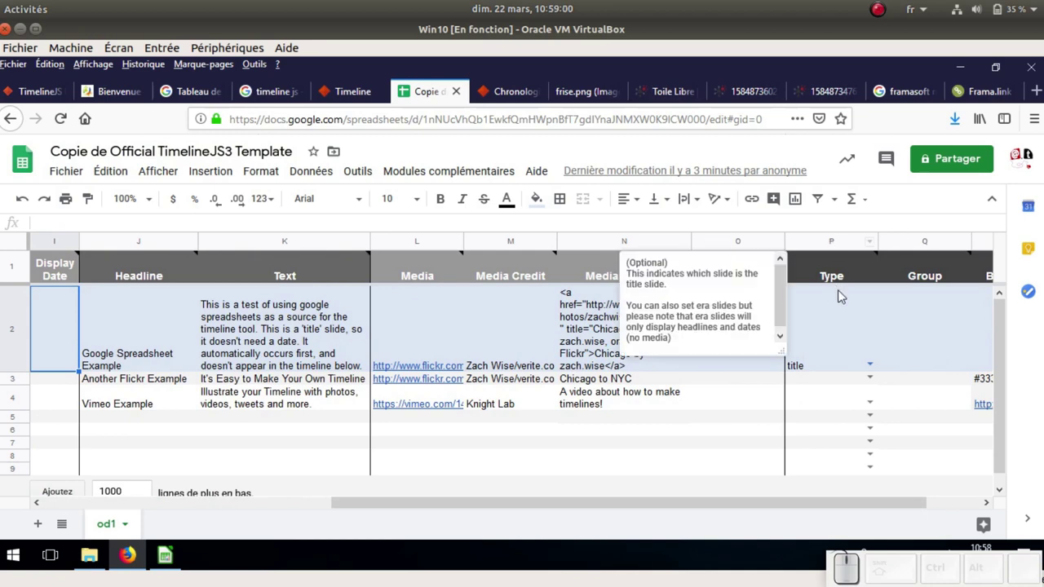
{"action": "left_click", "coordinate": [873, 370]}
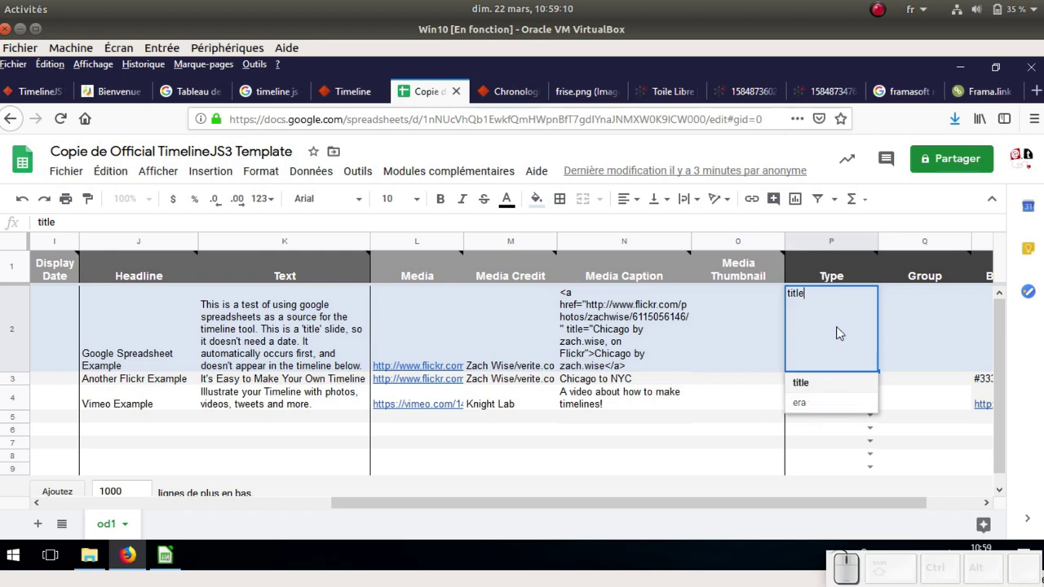
{"action": "left_click", "coordinate": [841, 330]}
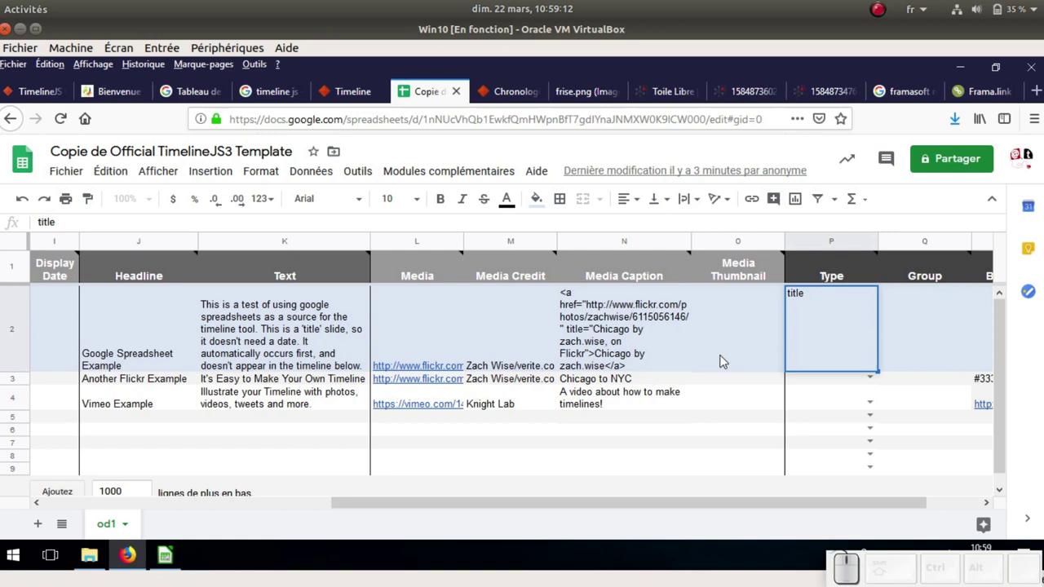
{"action": "left_click", "coordinate": [725, 361]}
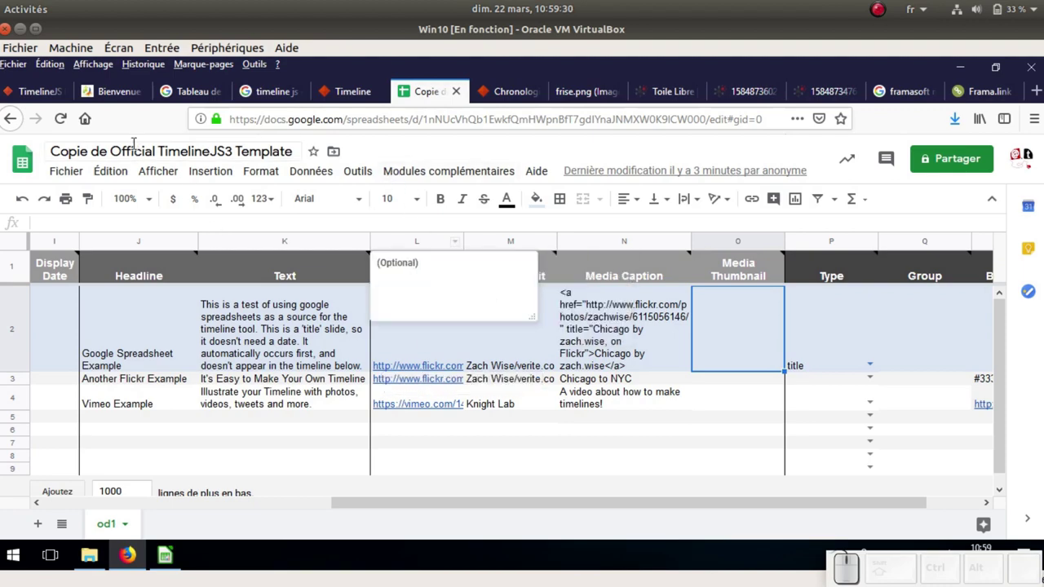
{"action": "left_click", "coordinate": [128, 100]}
Copy the direct Toile Libre link to the uploaded telecommunications word-cloud image
{"action": "scroll", "scroll_direction": "up", "scroll_amount": 3}
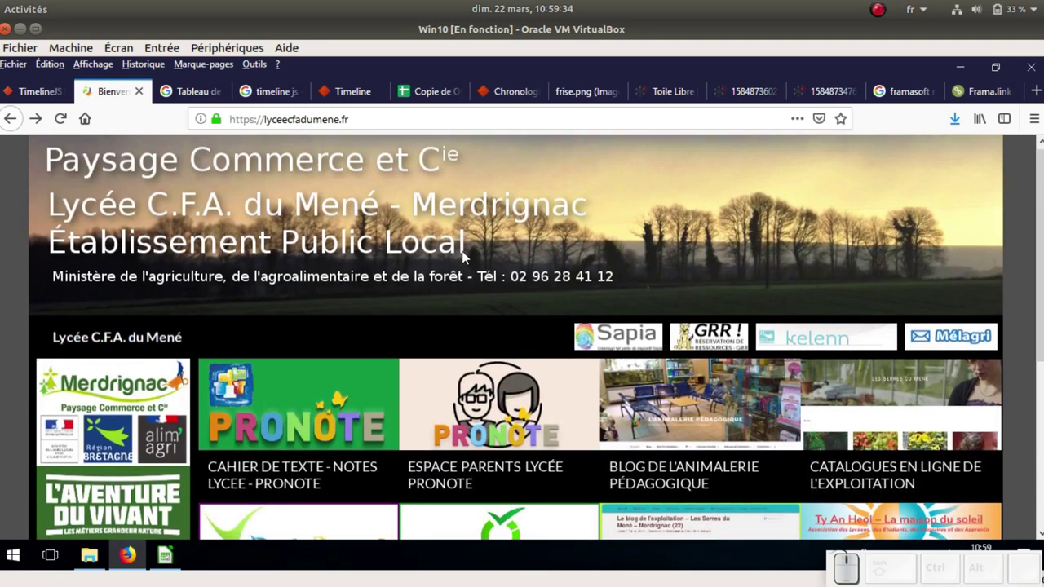
{"action": "right_click", "coordinate": [286, 171]}
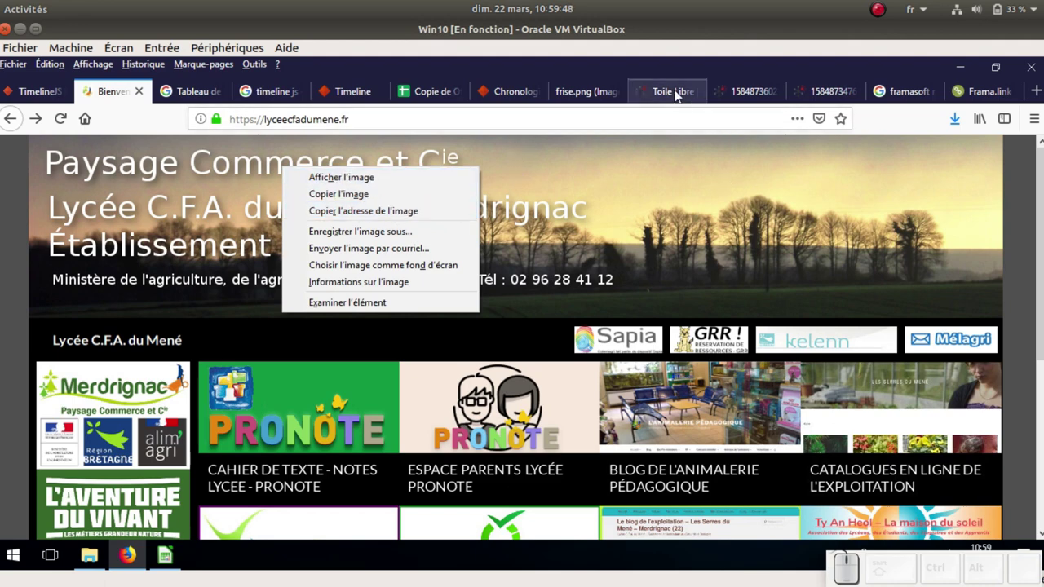
{"action": "left_click", "coordinate": [674, 97]}
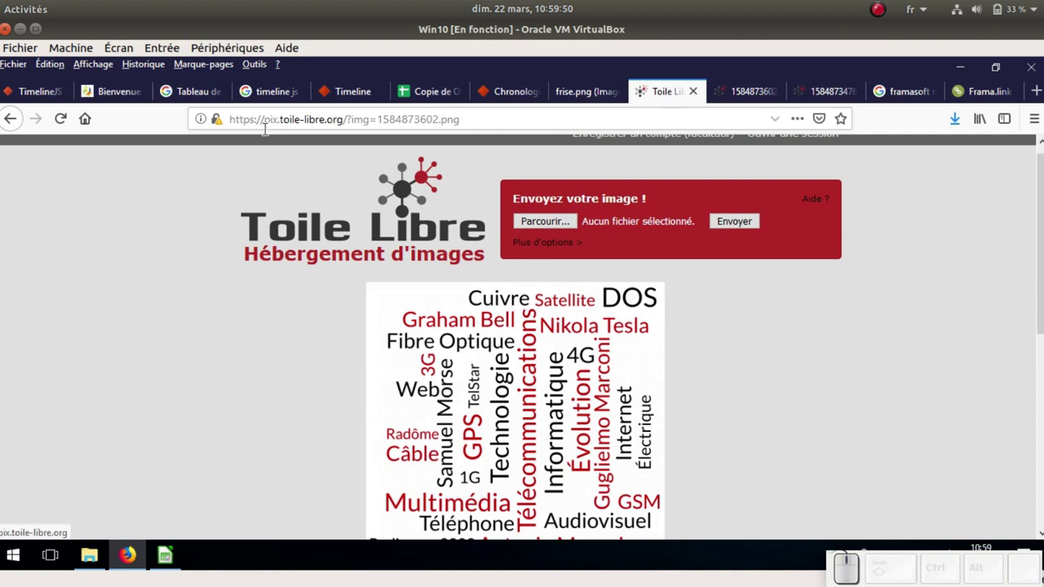
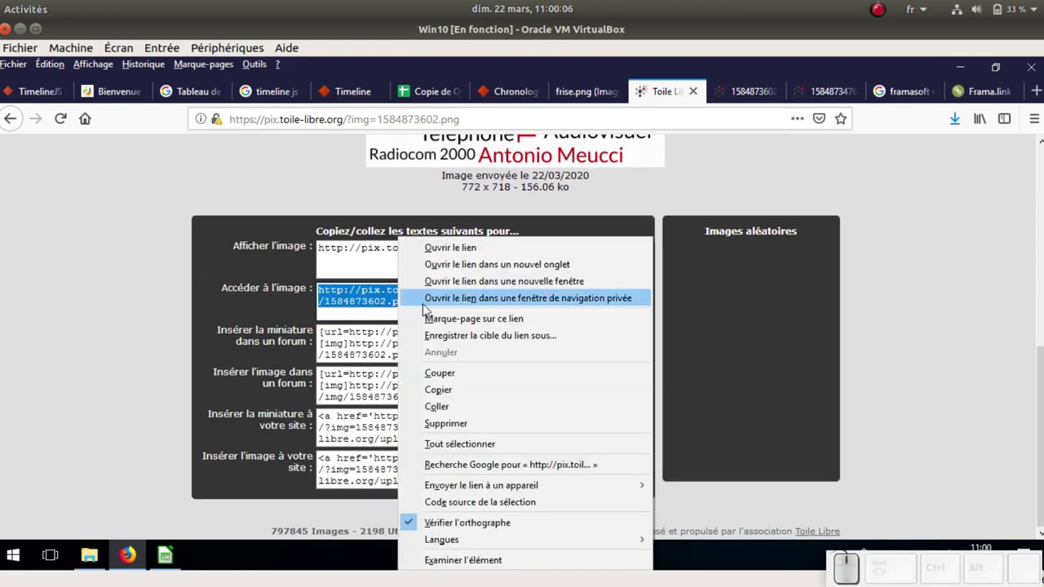
{"action": "left_click", "coordinate": [473, 395]}
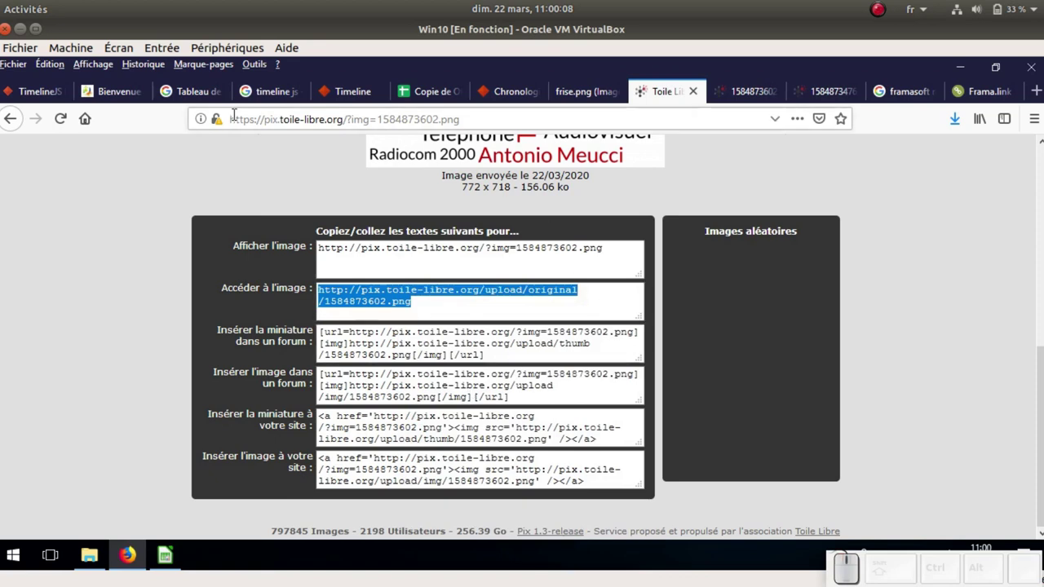
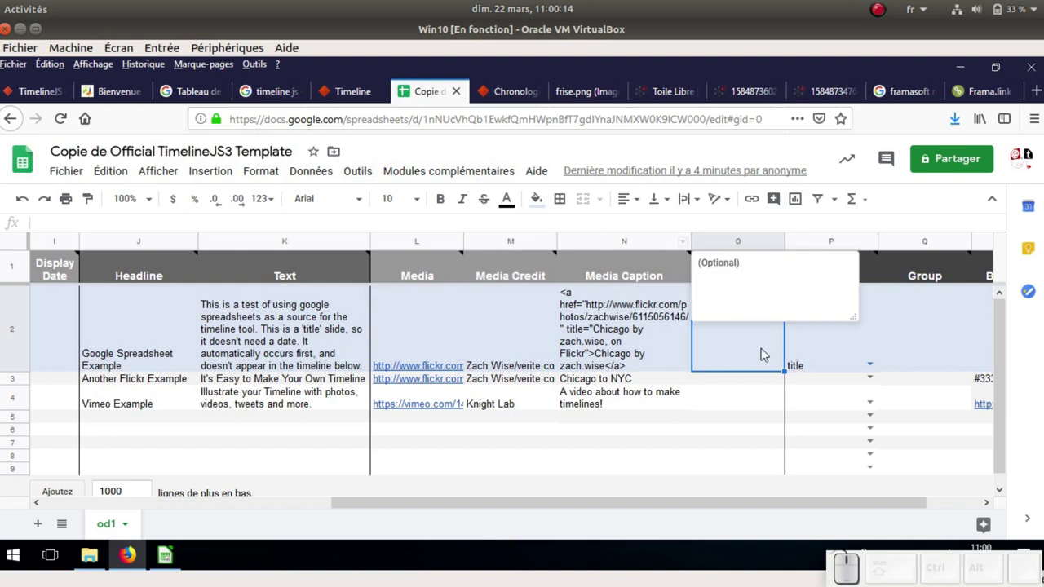
Fill the title row's Media and Media Caption with the Toile Libre image link and enter a new Media Credit
{"action": "left_click", "coordinate": [461, 322]}
{"action": "key", "text": "ctrl+v"}
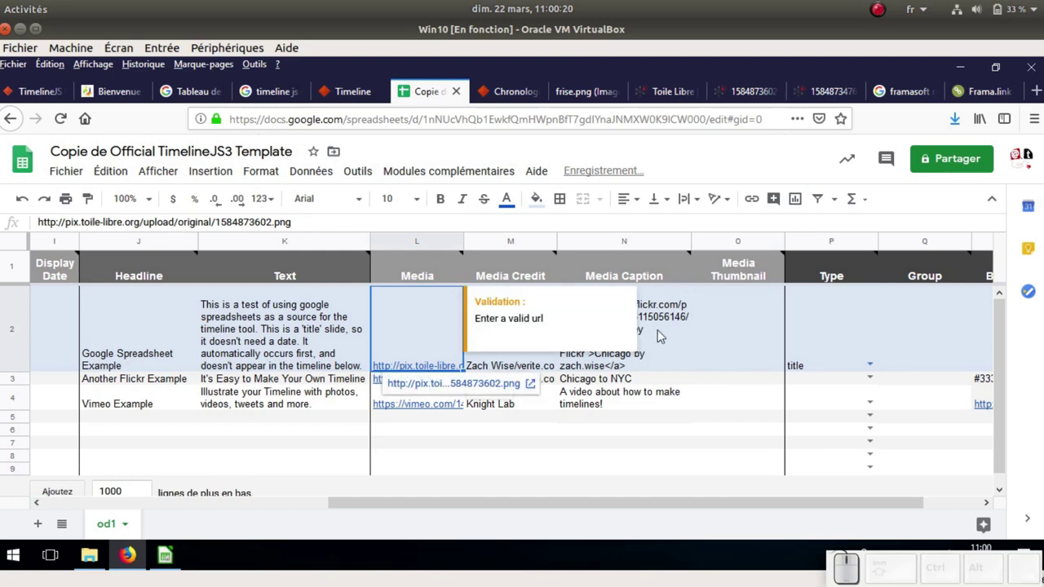
{"action": "left_click", "coordinate": [680, 329]}
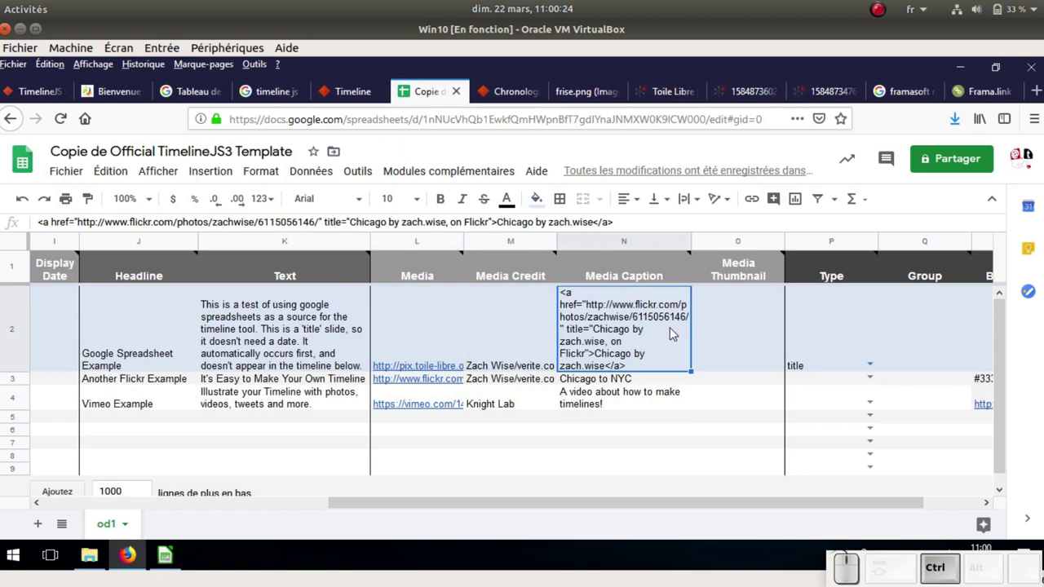
{"action": "key", "text": "ctrl+v"}
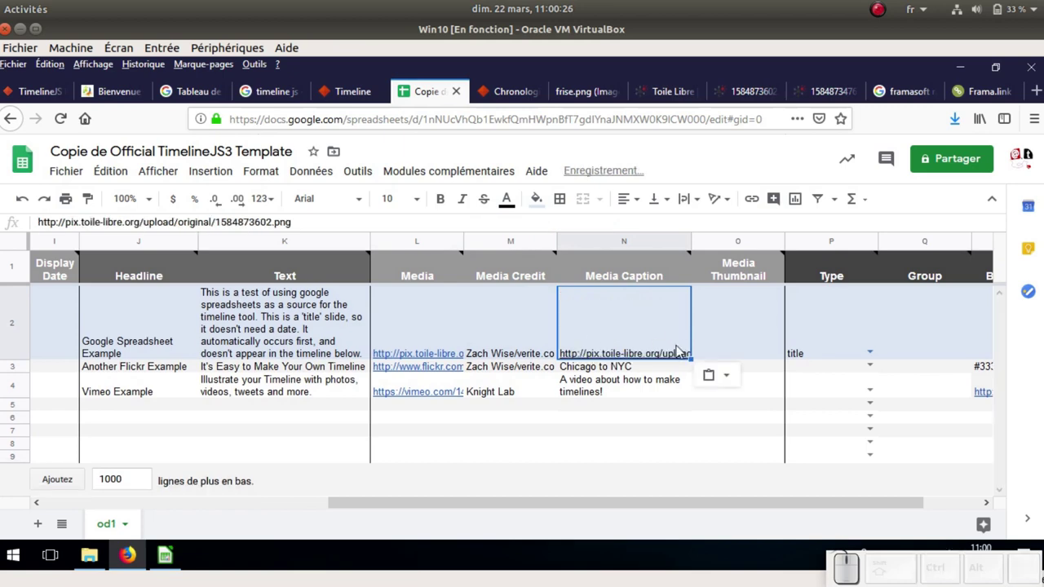
{"action": "left_click", "coordinate": [523, 331]}
{"action": "key", "text": "Delete"}
{"action": "key", "text": "shift+a"}
{"action": "key", "text": "space"}
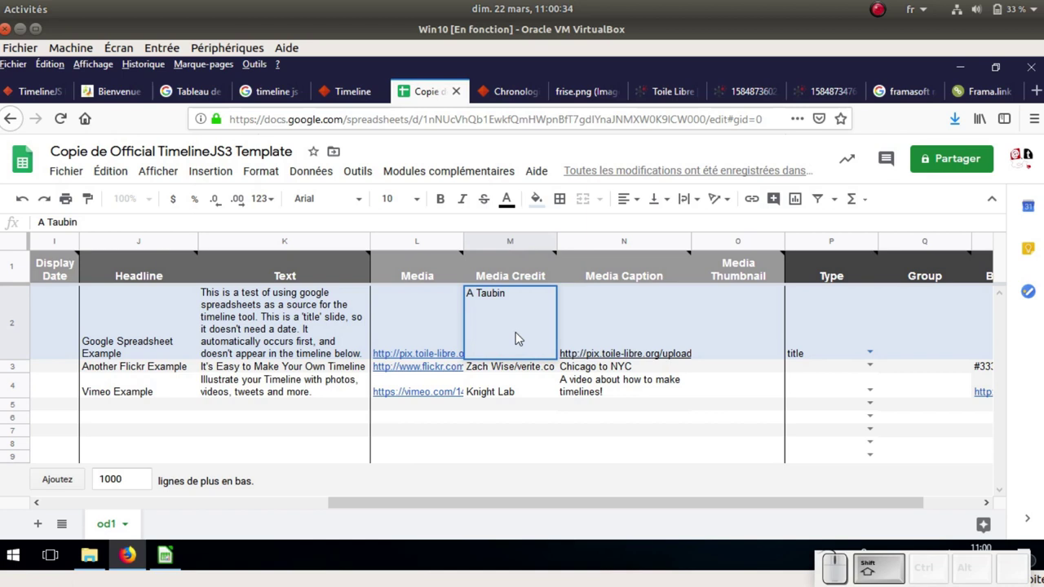
{"action": "key", "text": "shift+;"}
{"action": "left_click", "coordinate": [522, 371]}
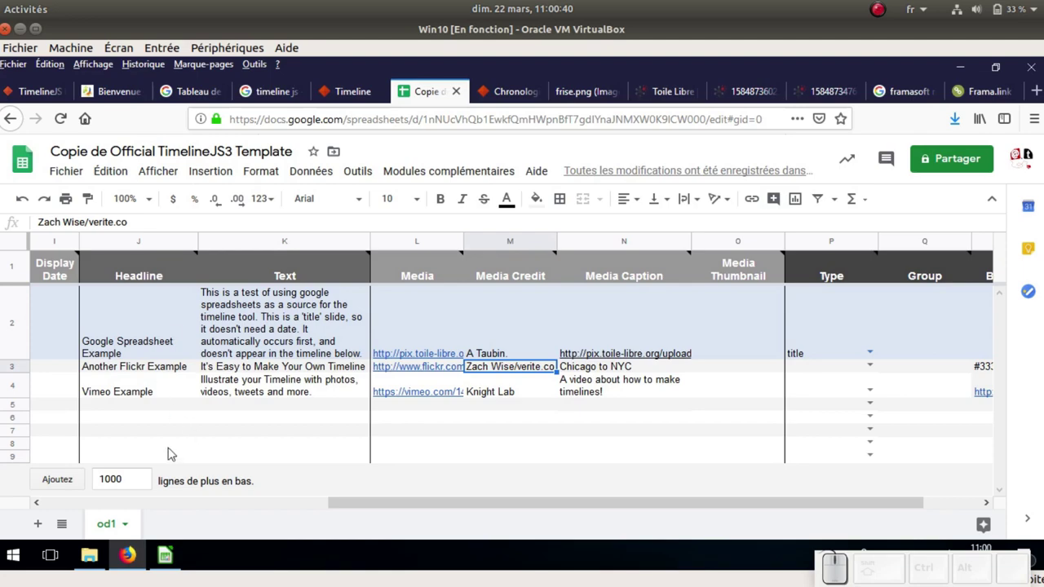
Replace the title row's Headline and Text with the French telecommunications-history title and introduction
{"action": "left_click", "coordinate": [172, 562]}
{"action": "left_click", "coordinate": [296, 265]}
{"action": "key", "text": "ctrl+a"}
{"action": "key", "text": "ctrl+c"}
{"action": "left_click", "coordinate": [129, 513]}
{"action": "left_click", "coordinate": [341, 337]}
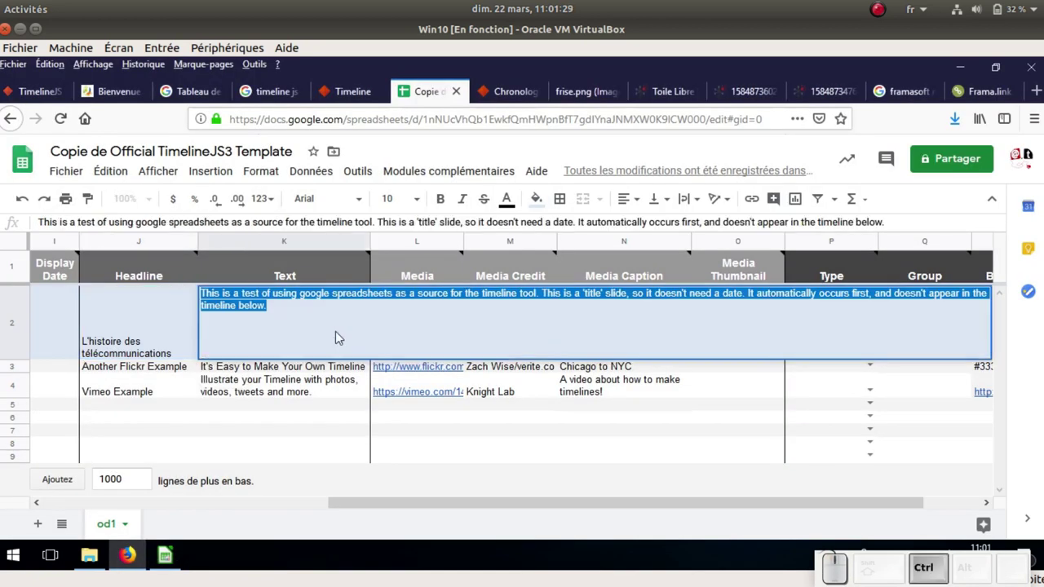
{"action": "key", "text": "ctrl+v"}
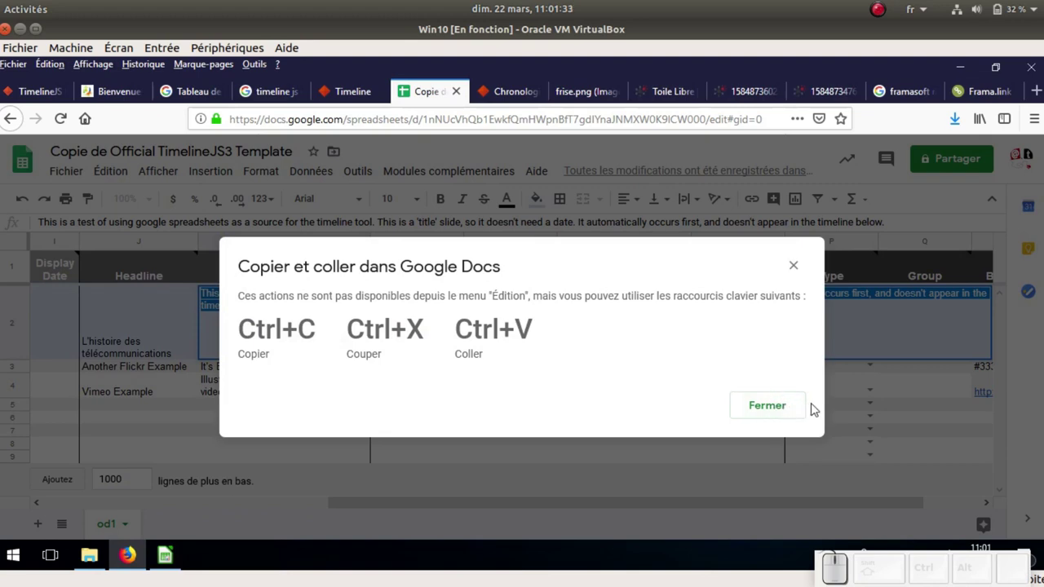
{"action": "left_click", "coordinate": [782, 412]}
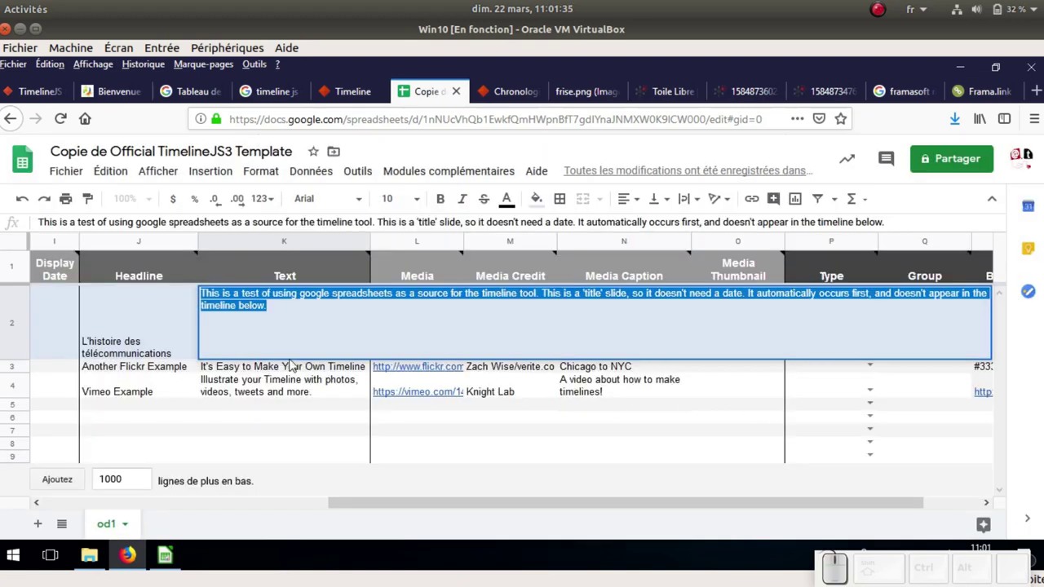
{"action": "key", "text": "ctrl+v"}
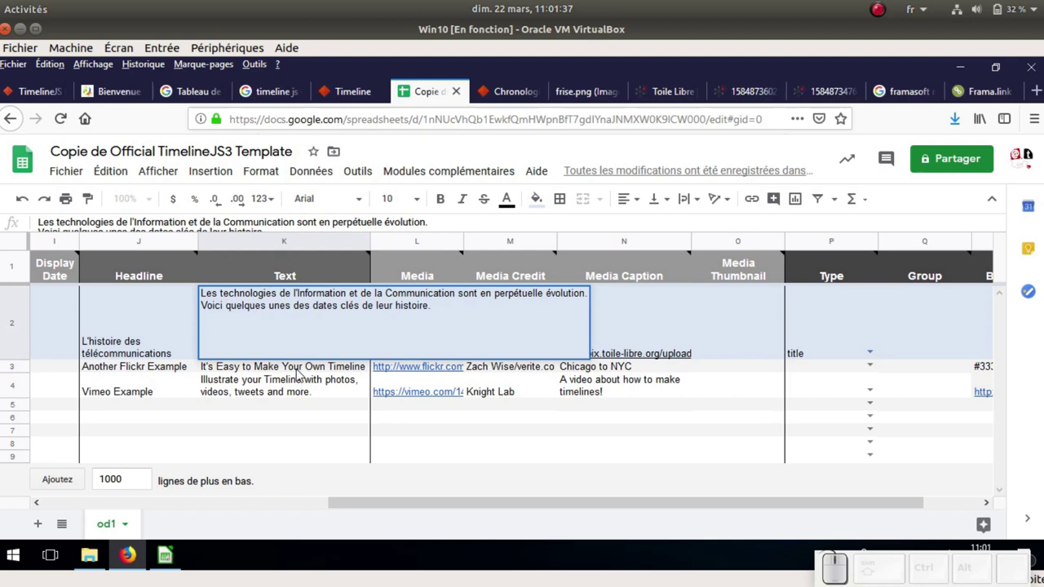
{"action": "left_click", "coordinate": [301, 373]}
{"action": "left_click", "coordinate": [425, 323]}
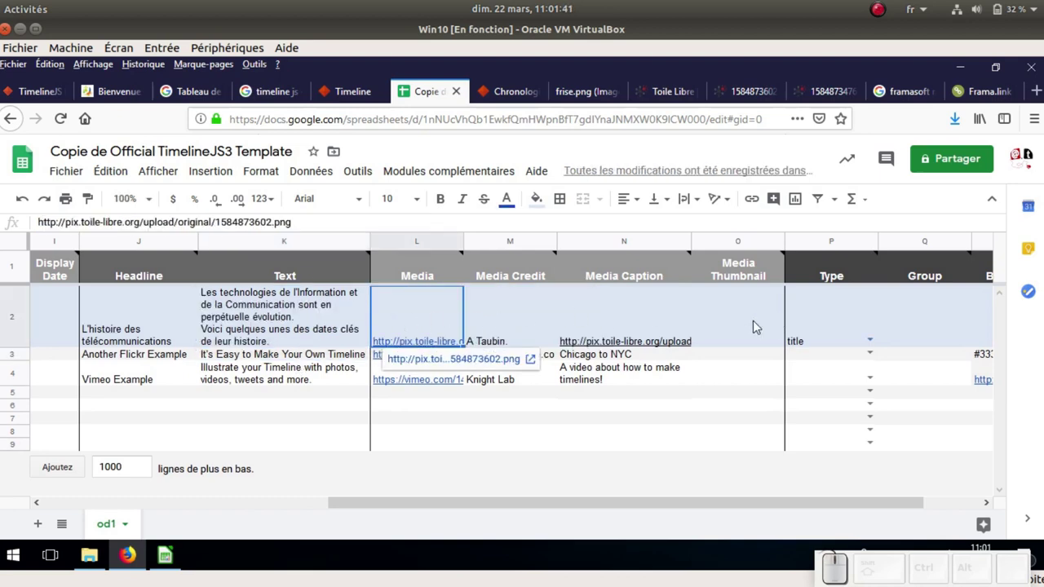
{"action": "left_click_drag", "start_coordinate": [385, 510], "coordinate": [698, 403]}
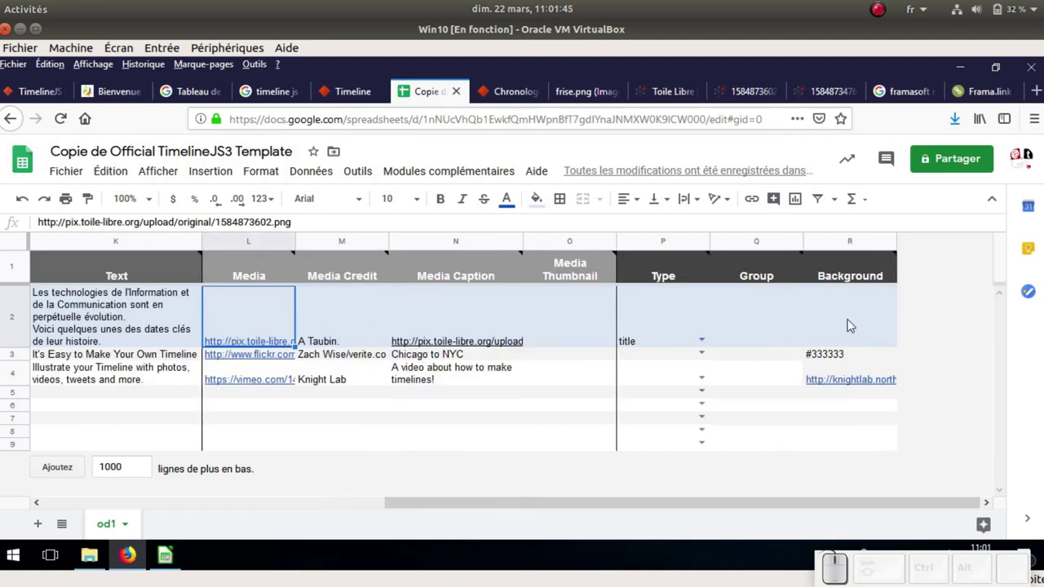
Set the title row's Background to the direct link of the uploaded red-flower image
{"action": "left_click", "coordinate": [855, 323]}
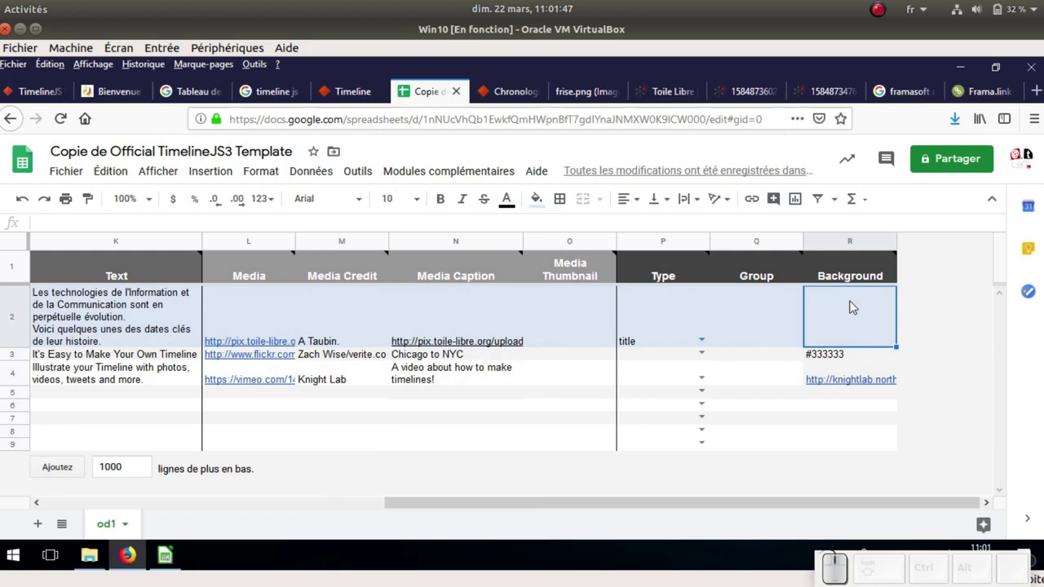
{"action": "left_click", "coordinate": [825, 99]}
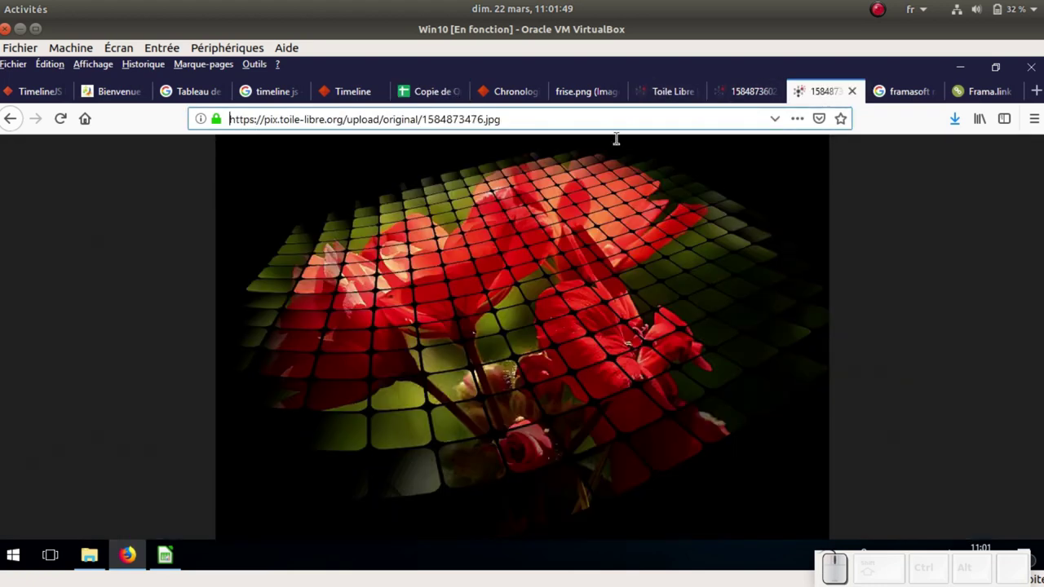
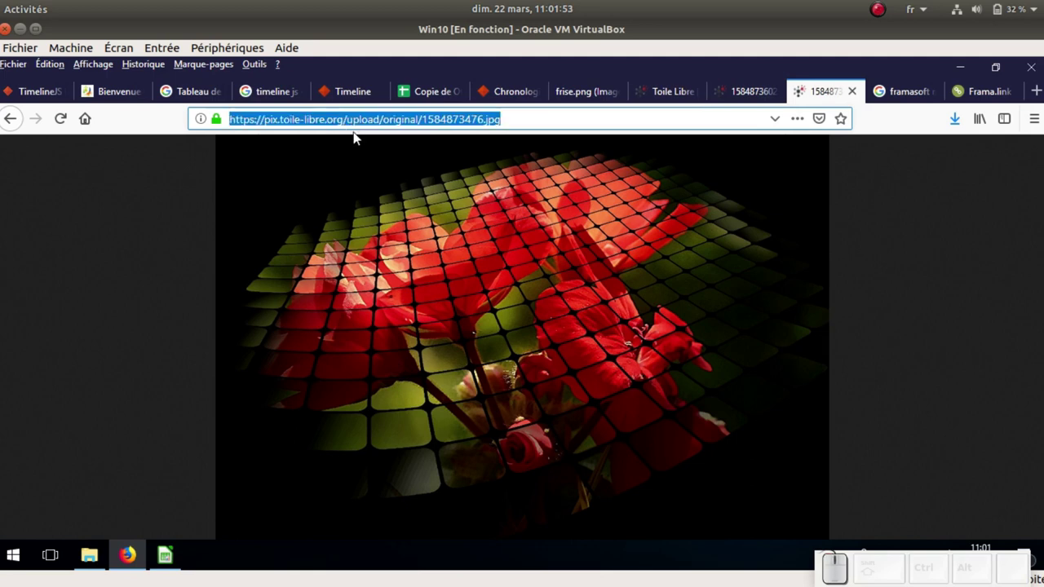
{"action": "key", "text": "ctrl+c"}
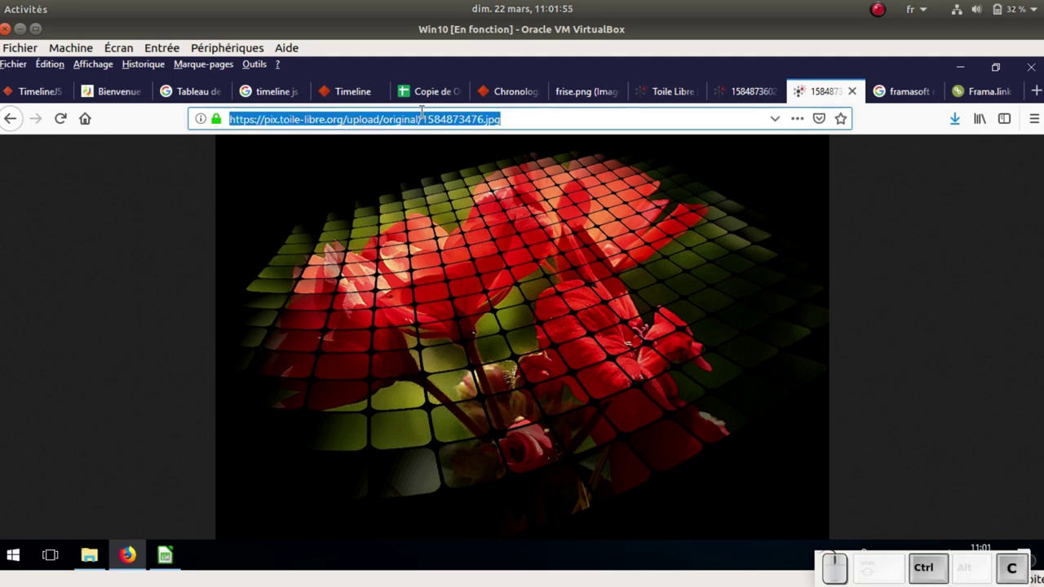
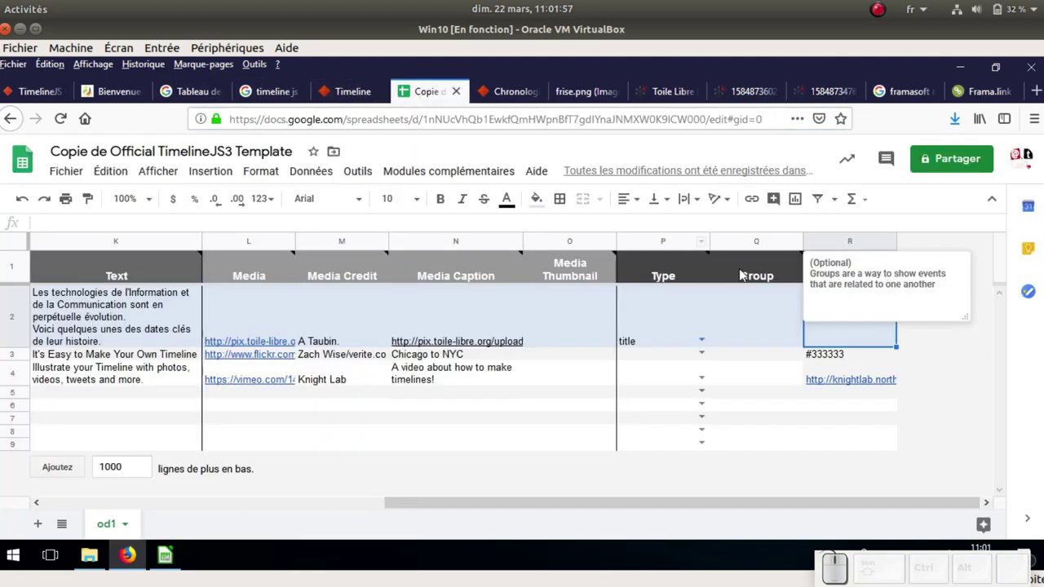
{"action": "left_click", "coordinate": [832, 335]}
{"action": "key", "text": "ctrl+v"}
{"action": "left_click", "coordinate": [770, 335]}
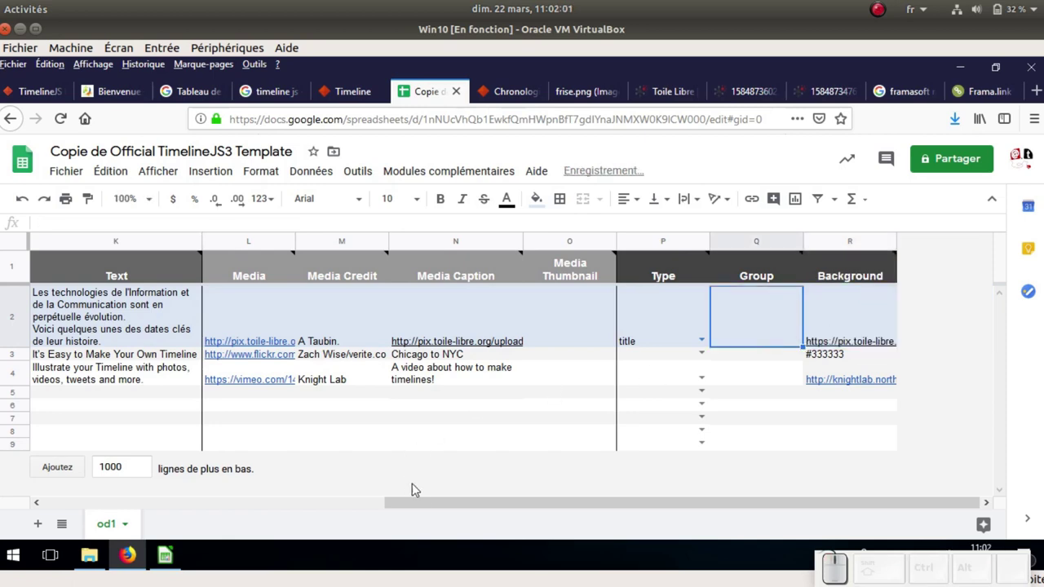
{"action": "left_click_drag", "start_coordinate": [424, 507], "coordinate": [33, 377]}
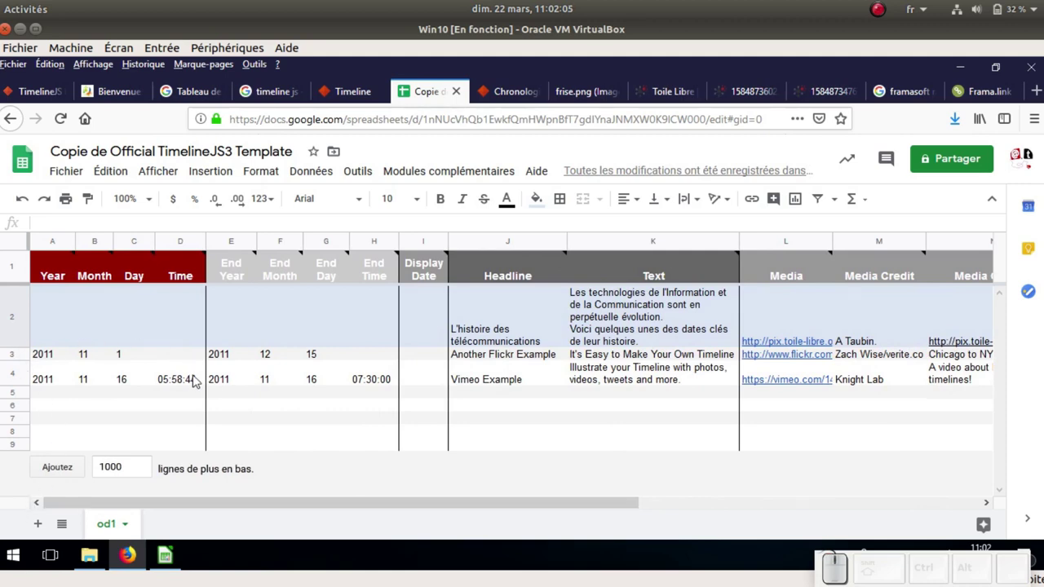
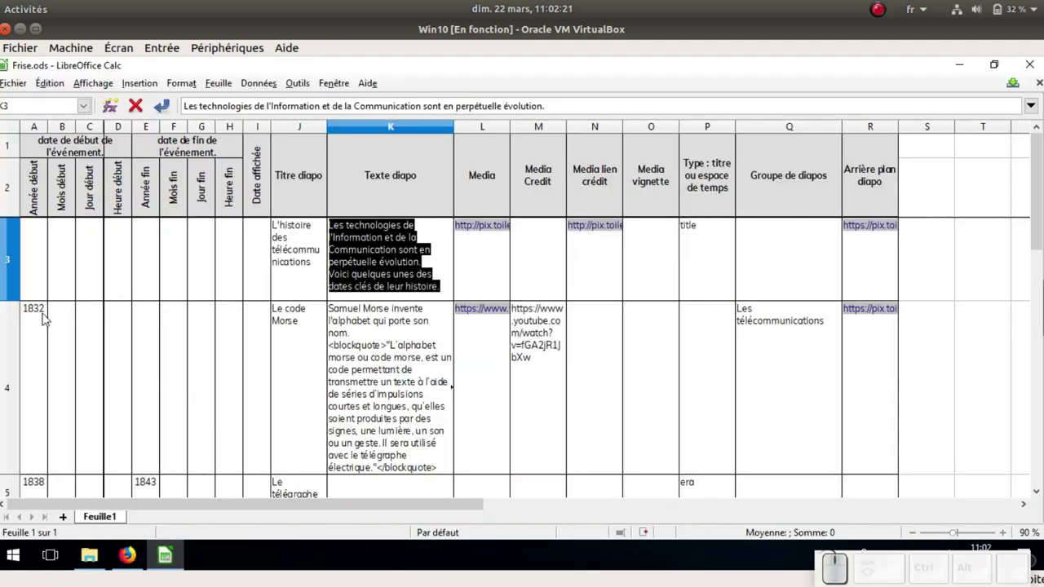
Copy 1832, 'Le code Morse' and its French description with source from Frise.ods into row 3
{"action": "left_click", "coordinate": [44, 318]}
{"action": "left_click", "coordinate": [42, 307]}
{"action": "key", "text": "ctrl+c"}
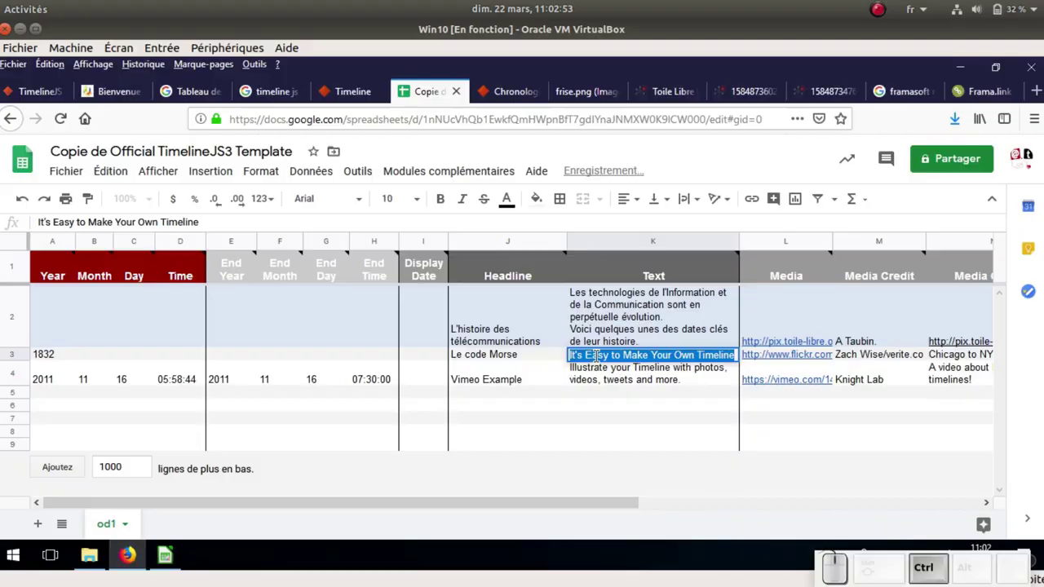
{"action": "key", "text": "ctrl+v"}
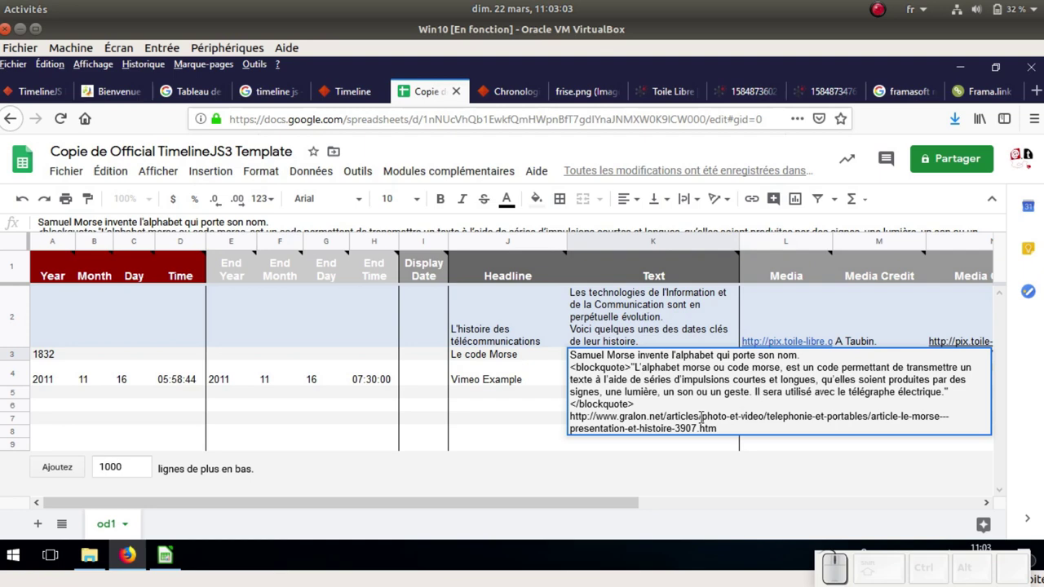
{"action": "left_click", "coordinate": [522, 365]}
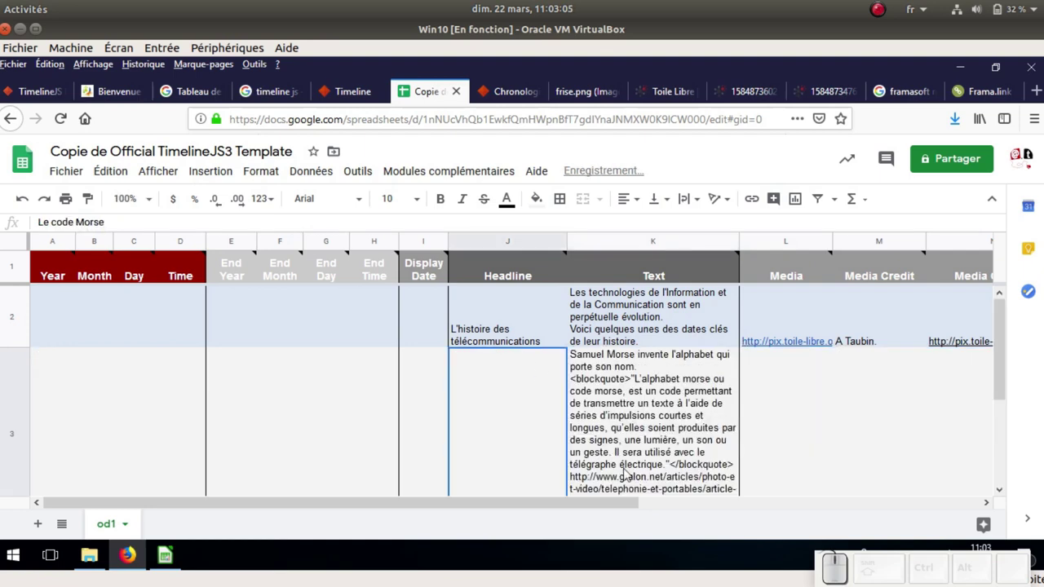
{"action": "left_click_drag", "start_coordinate": [619, 513], "coordinate": [680, 442]}
{"action": "scroll", "scroll_direction": "down", "scroll_amount": 3}
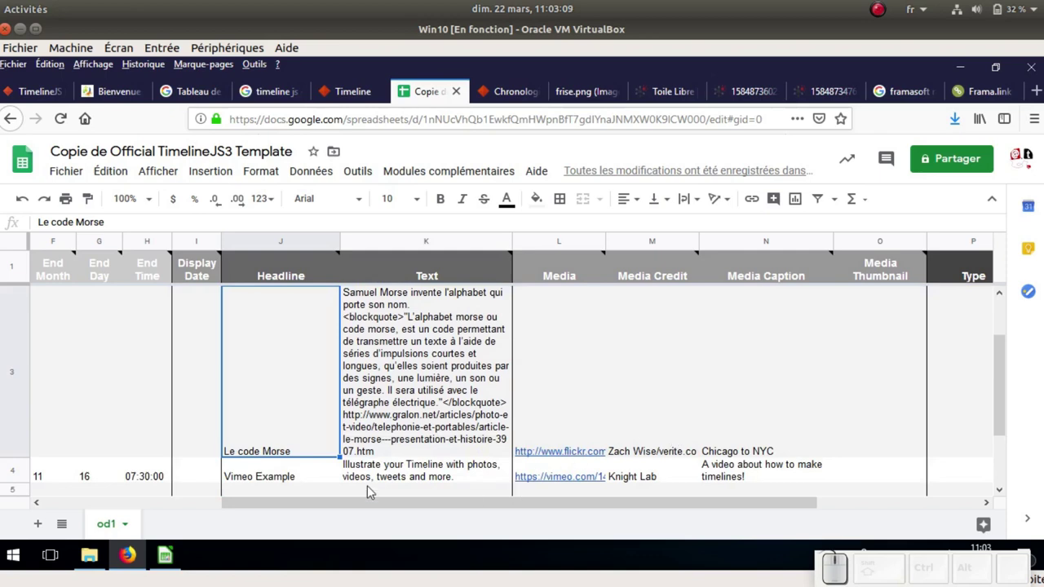
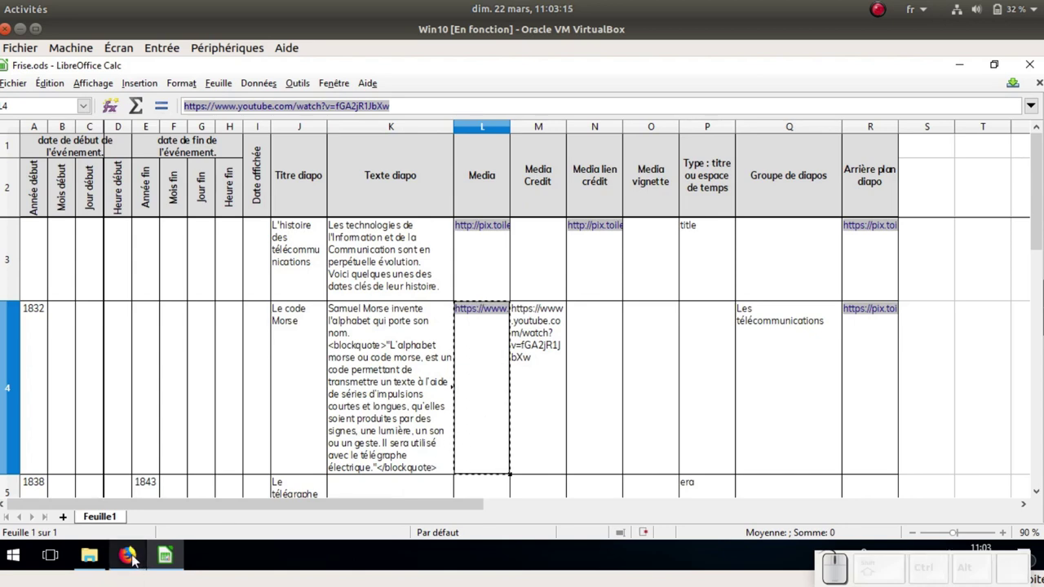
{"action": "left_click", "coordinate": [133, 563]}
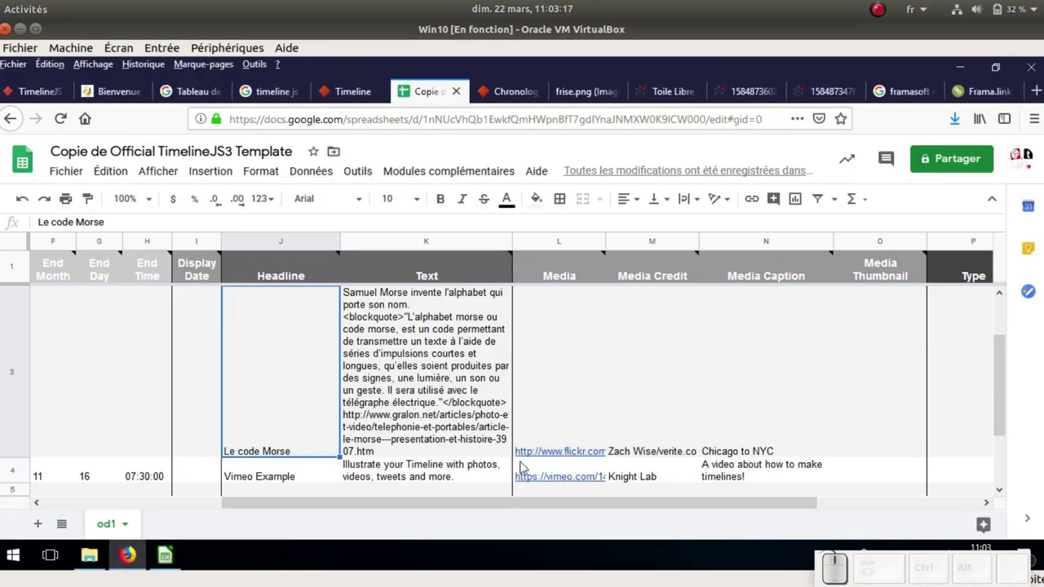
Put the Morse YouTube video link into row 3's Media and Media Caption columns
{"action": "left_click", "coordinate": [564, 429]}
{"action": "key", "text": "ctrl+v"}
{"action": "left_click", "coordinate": [635, 384]}
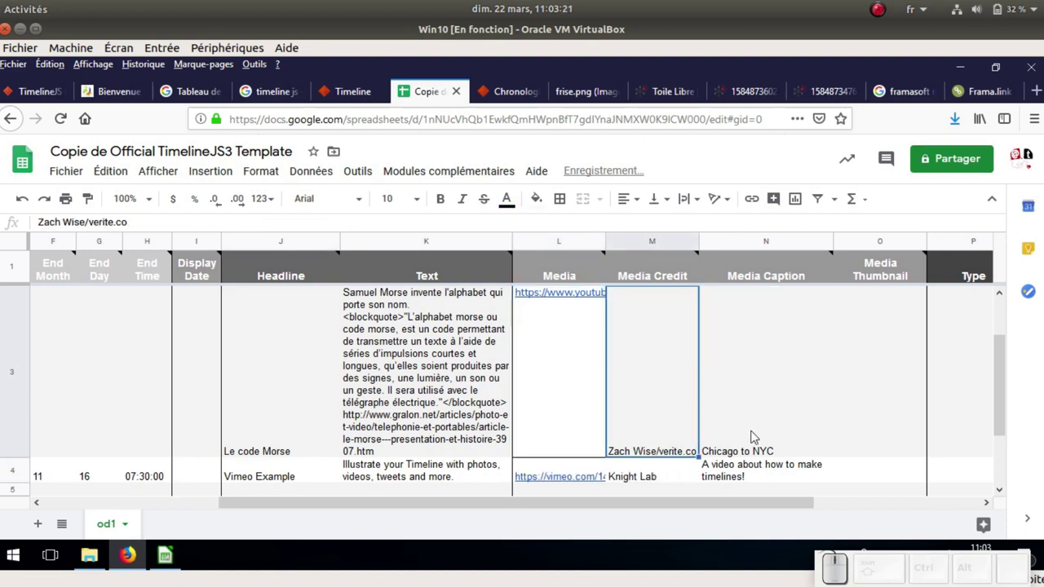
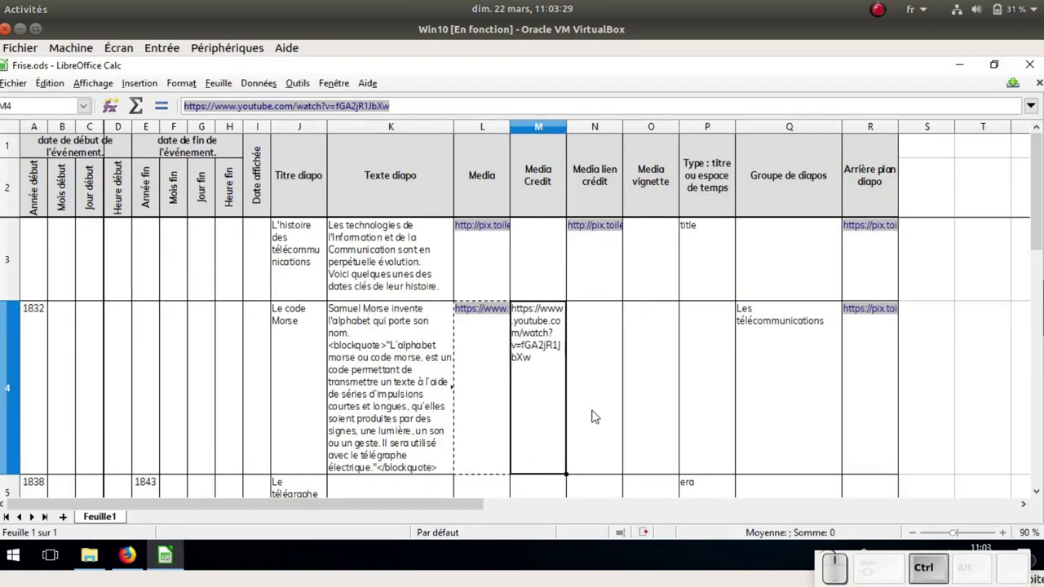
{"action": "key", "text": "ctrl+c"}
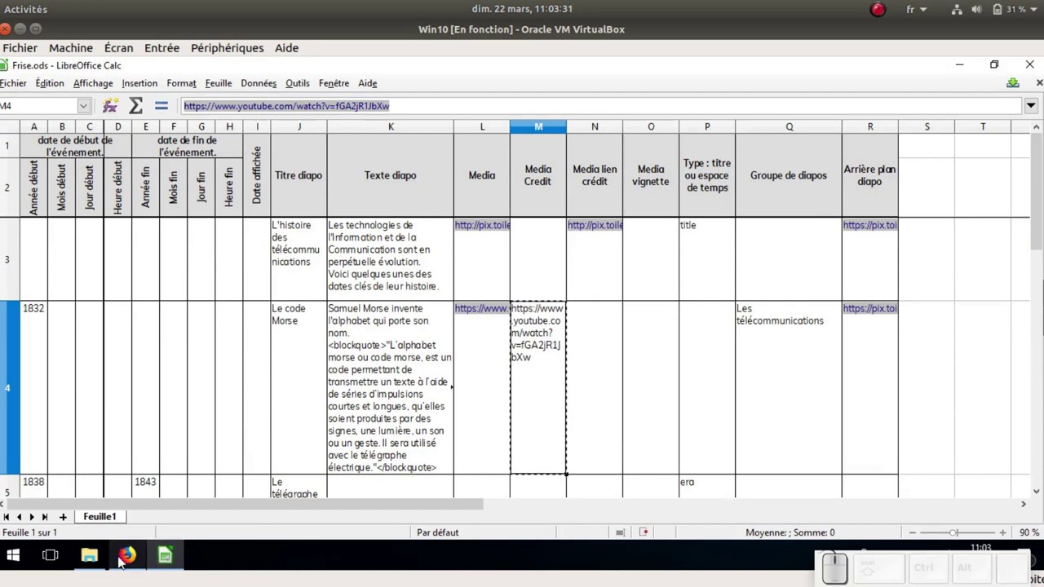
{"action": "left_click", "coordinate": [127, 563]}
{"action": "left_click", "coordinate": [741, 413]}
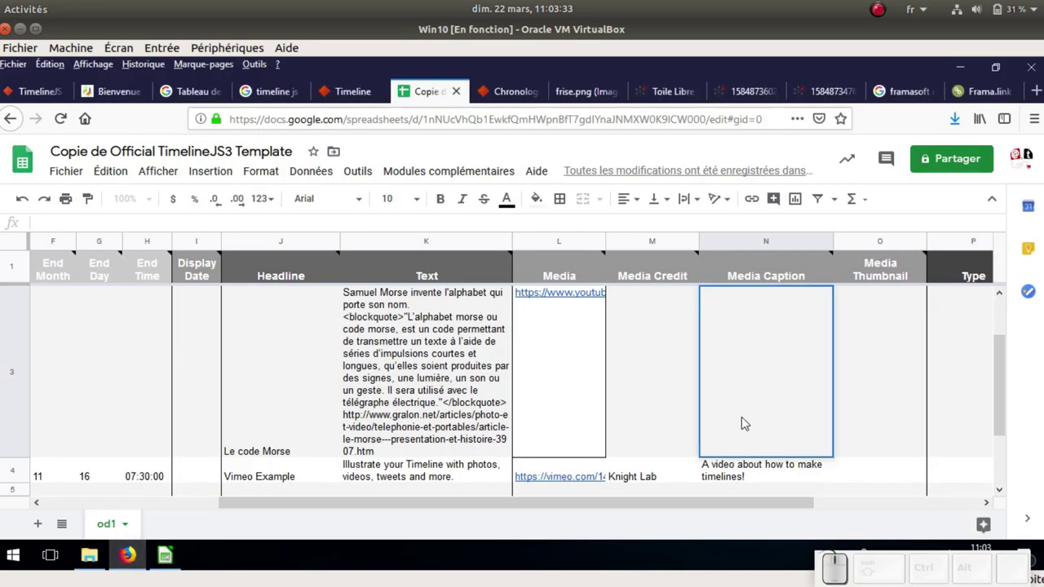
{"action": "key", "text": "ctrl+v"}
Copy the group name 'Les télécommunications' from Frise.ods for the Morse slide
{"action": "left_click", "coordinate": [941, 392]}
{"action": "left_click", "coordinate": [170, 554]}
{"action": "left_click", "coordinate": [771, 358]}
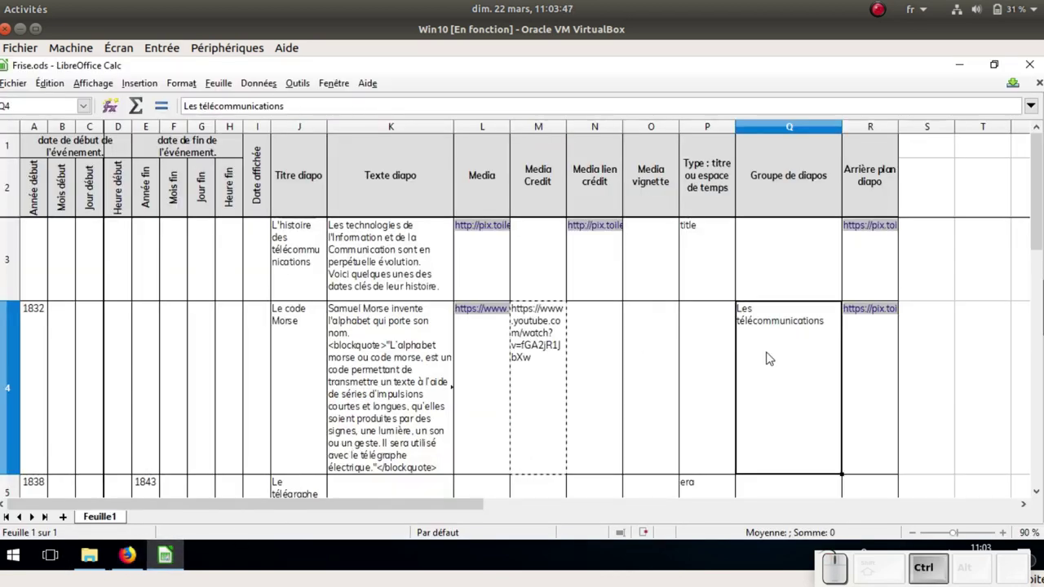
{"action": "key", "text": "ctrl+c"}
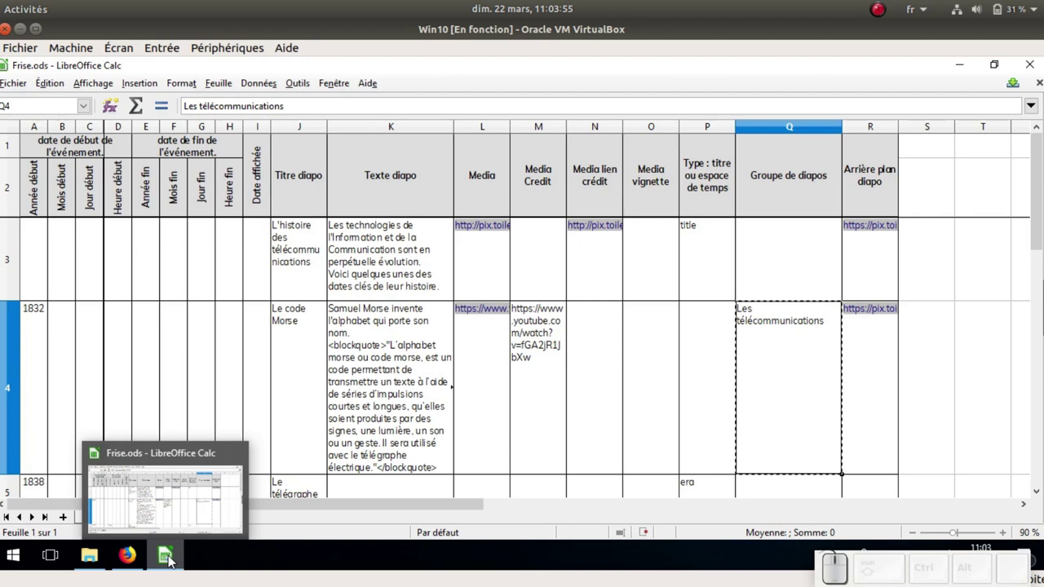
{"action": "left_click", "coordinate": [173, 565]}
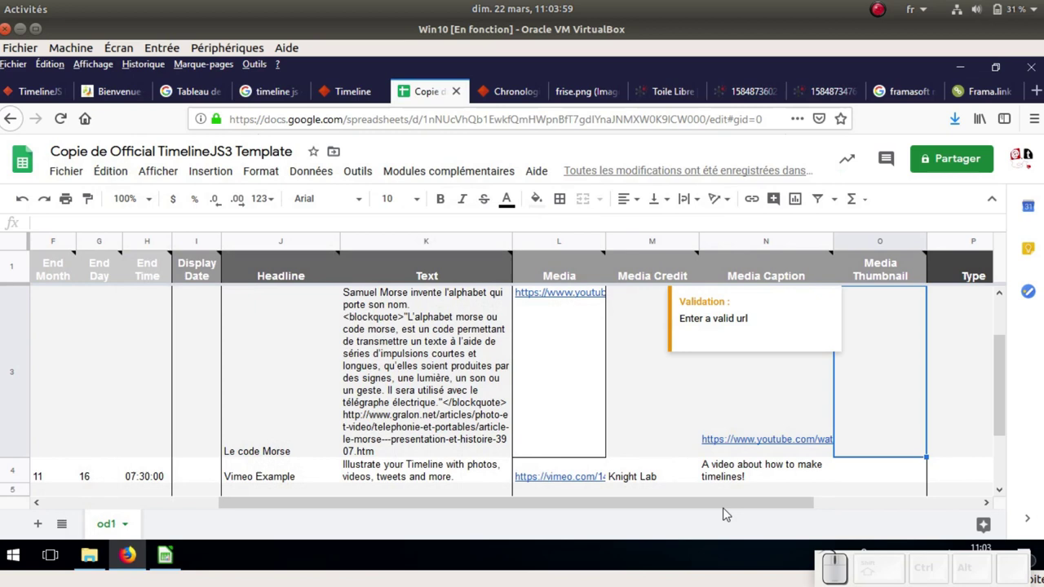
{"action": "left_click_drag", "start_coordinate": [694, 506], "coordinate": [796, 445]}
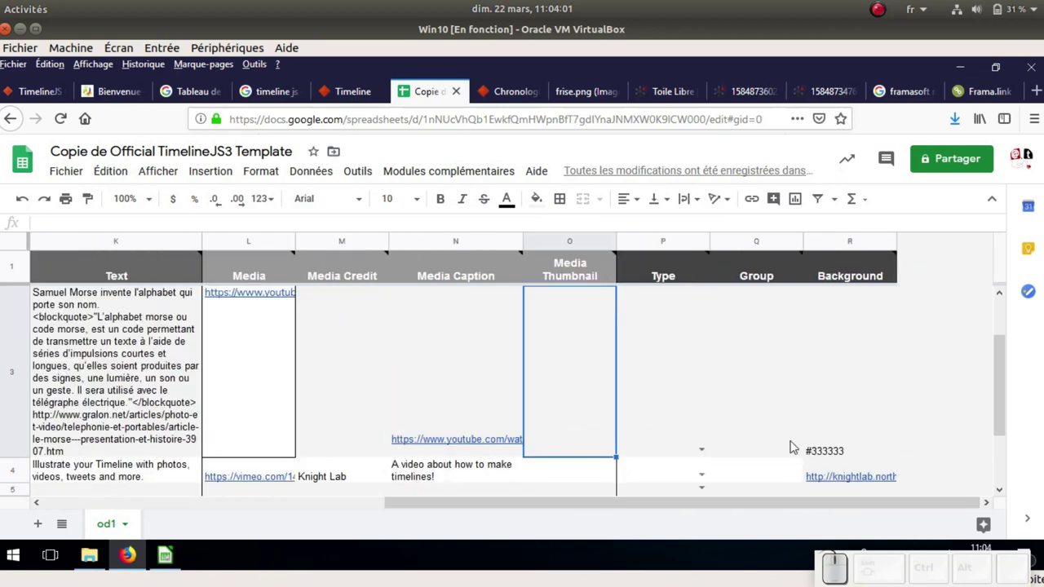
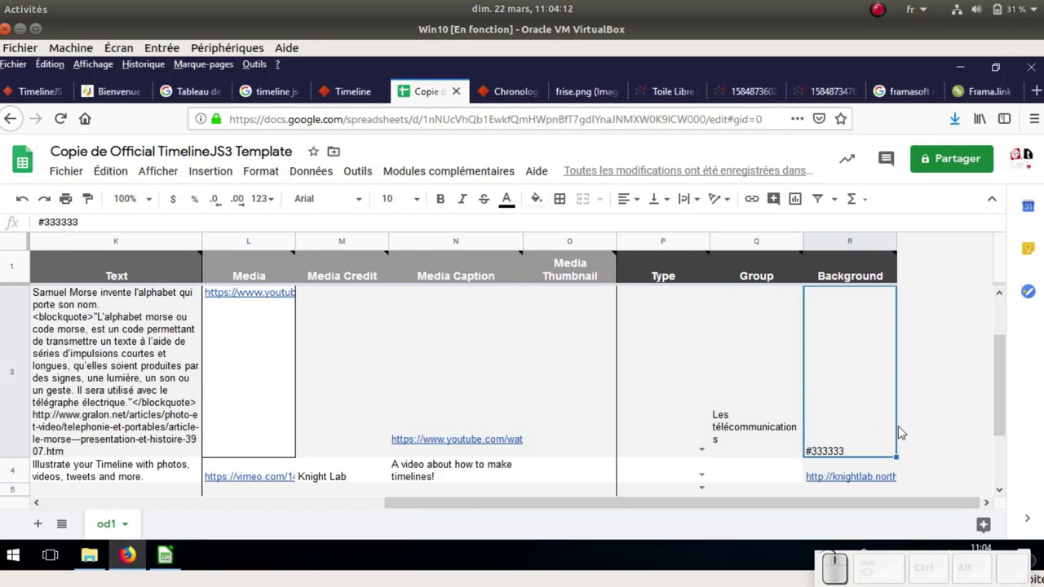
Replace the Morse row's #333333 Background with the pasted Toile Libre image link
{"action": "left_click", "coordinate": [876, 431]}
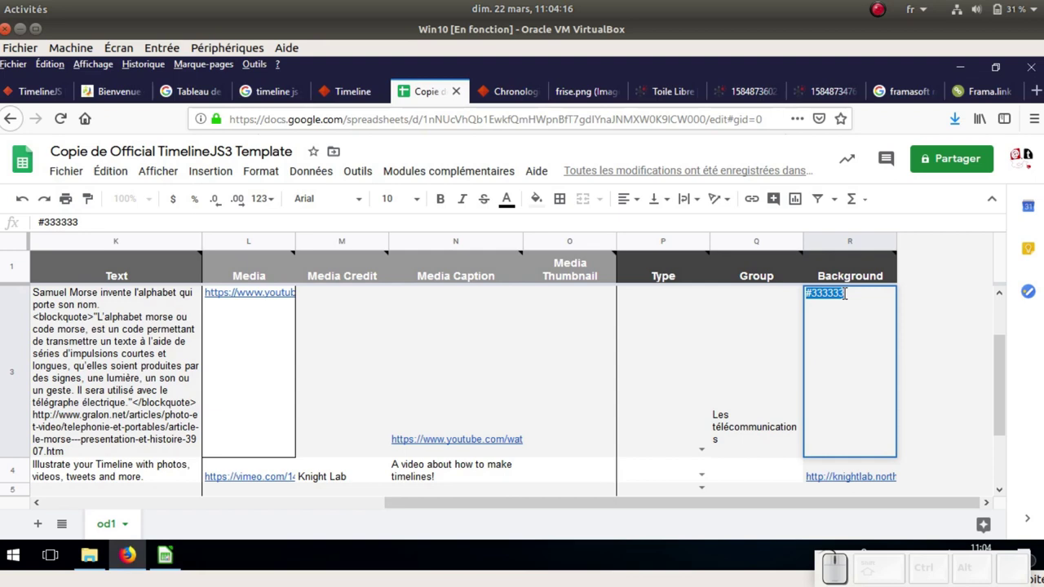
{"action": "key", "text": "ctrl+v"}
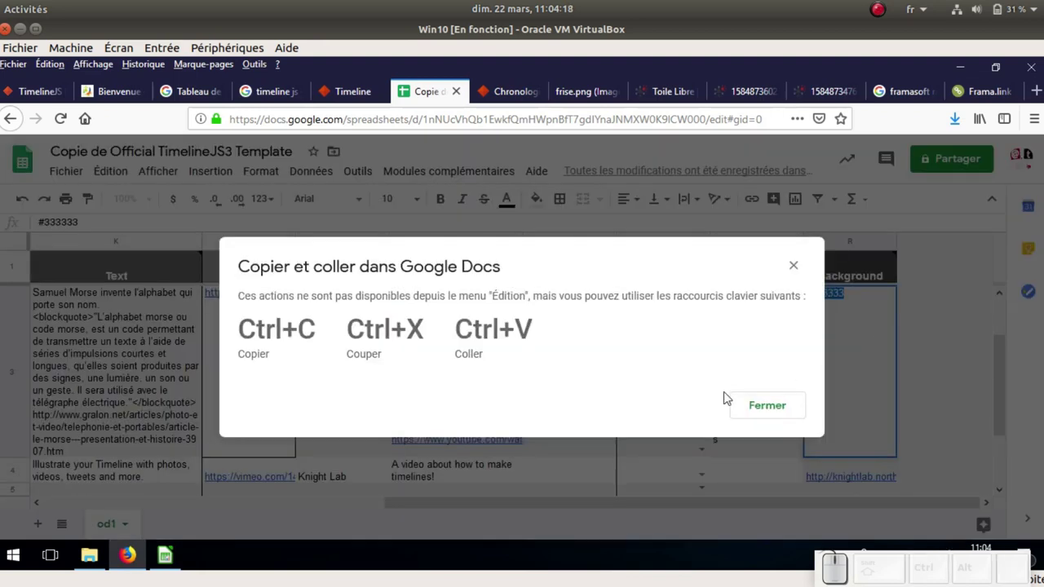
{"action": "left_click", "coordinate": [767, 412]}
{"action": "key", "text": "ctrl+v"}
Pick a dark purple on the colour picker and select its hex code 281A69 to copy
{"action": "left_click", "coordinate": [766, 388]}
{"action": "left_click", "coordinate": [835, 390]}
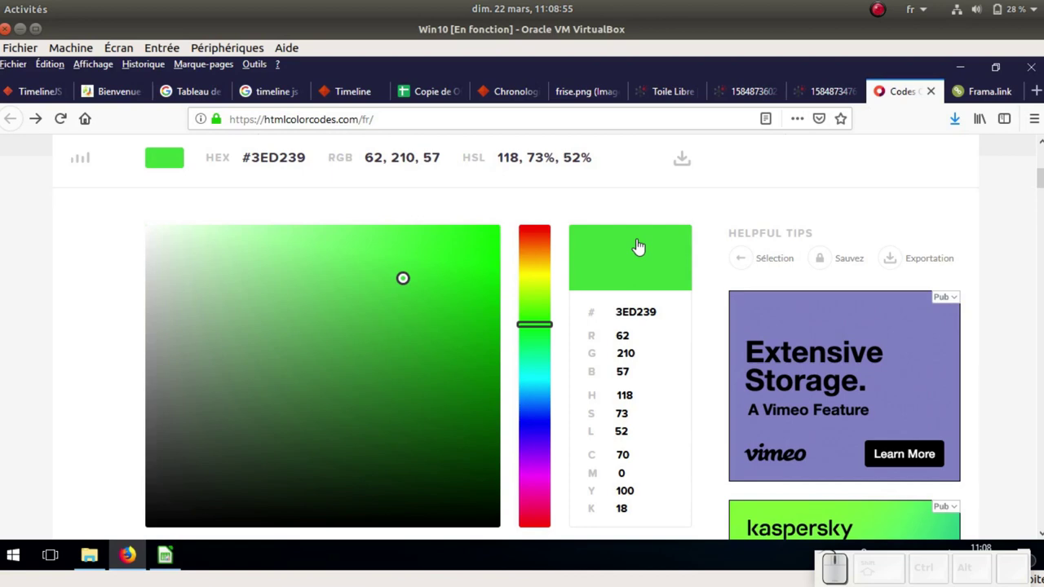
{"action": "scroll", "scroll_direction": "up", "scroll_amount": 3}
{"action": "scroll", "scroll_direction": "down", "scroll_amount": 3}
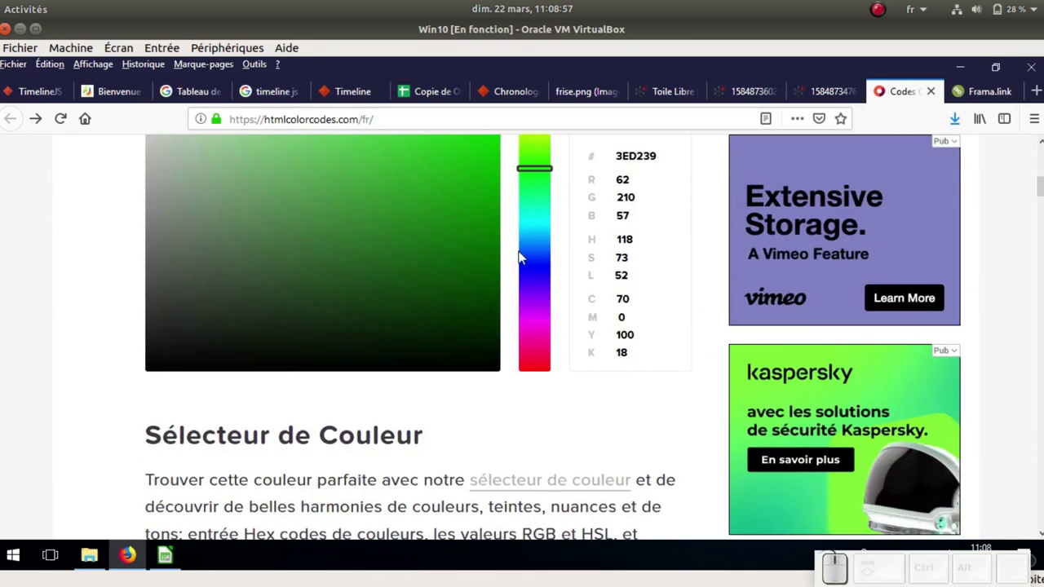
{"action": "left_click", "coordinate": [544, 290]}
{"action": "left_click", "coordinate": [419, 256]}
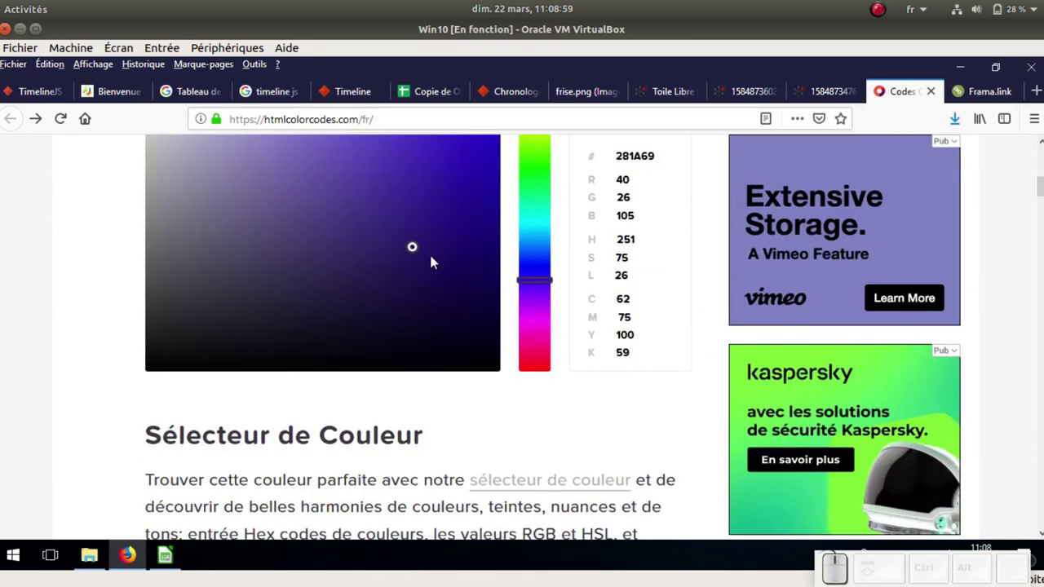
{"action": "scroll", "scroll_direction": "up", "scroll_amount": 3}
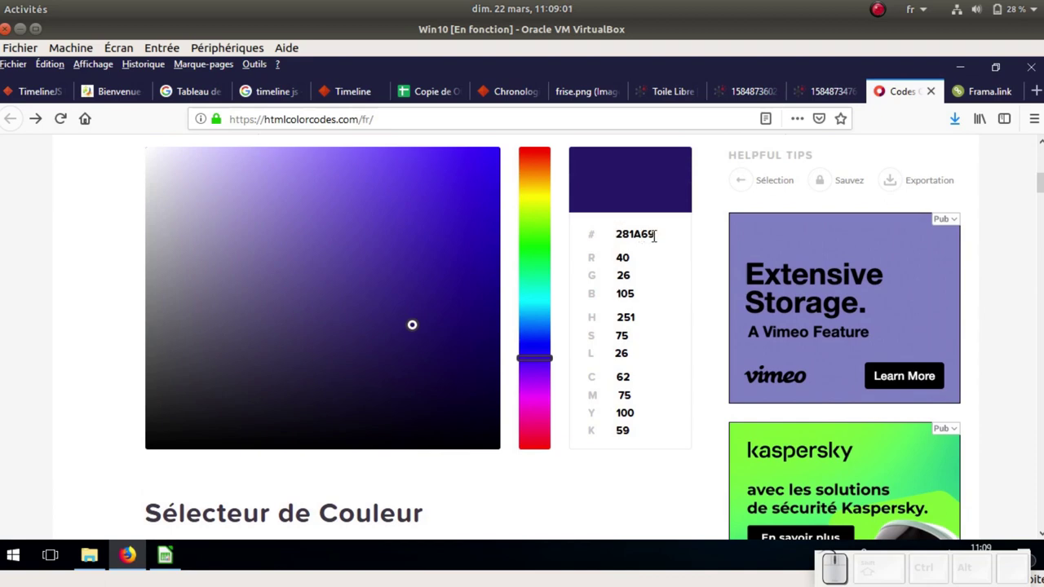
{"action": "left_click_drag", "start_coordinate": [658, 231], "coordinate": [615, 242]}
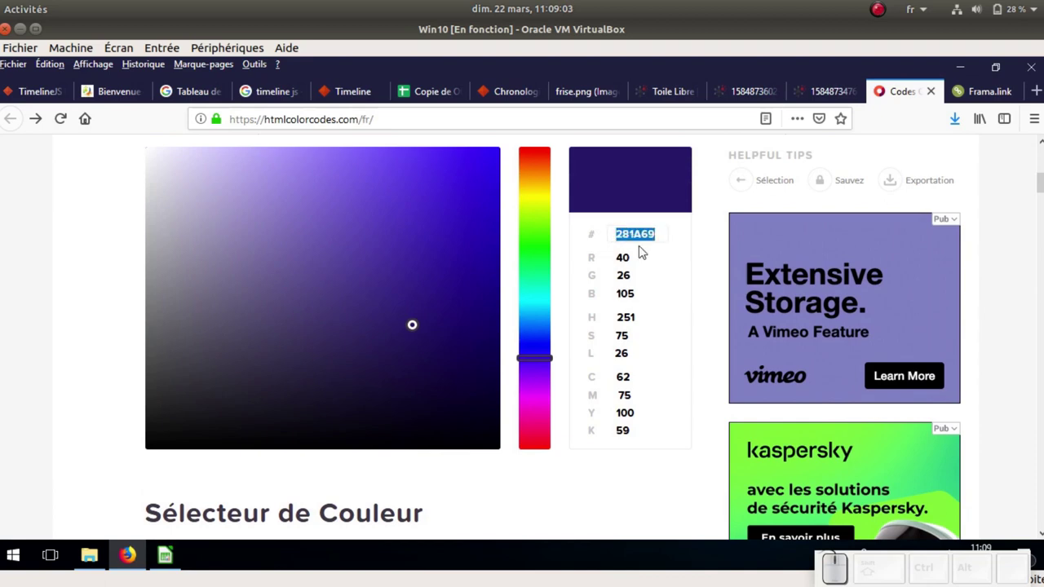
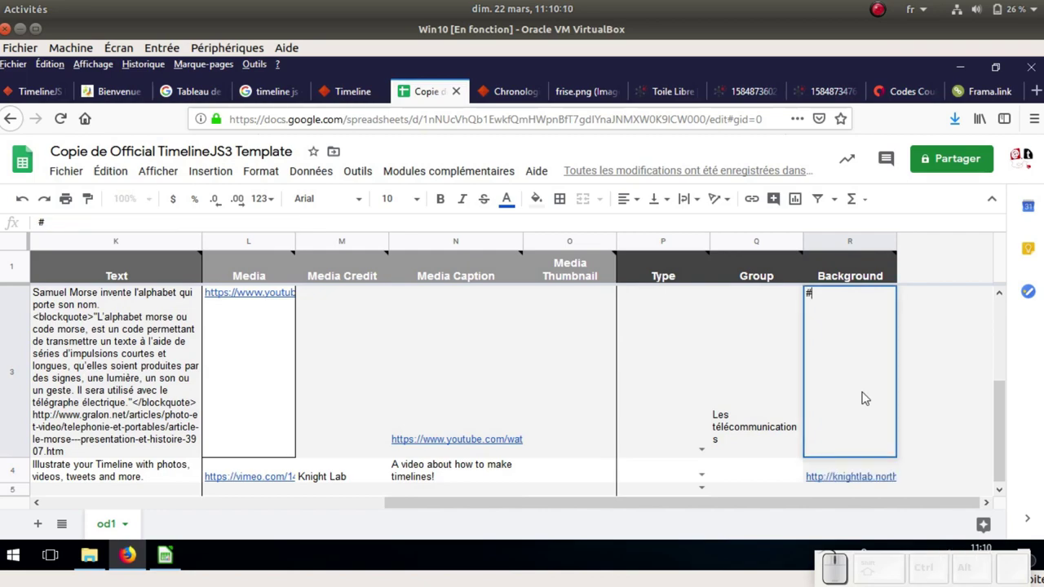
Paste 281a69 as the Morse slide's background in cell R3 and return to the title row
{"action": "key", "text": "ctrl+v"}
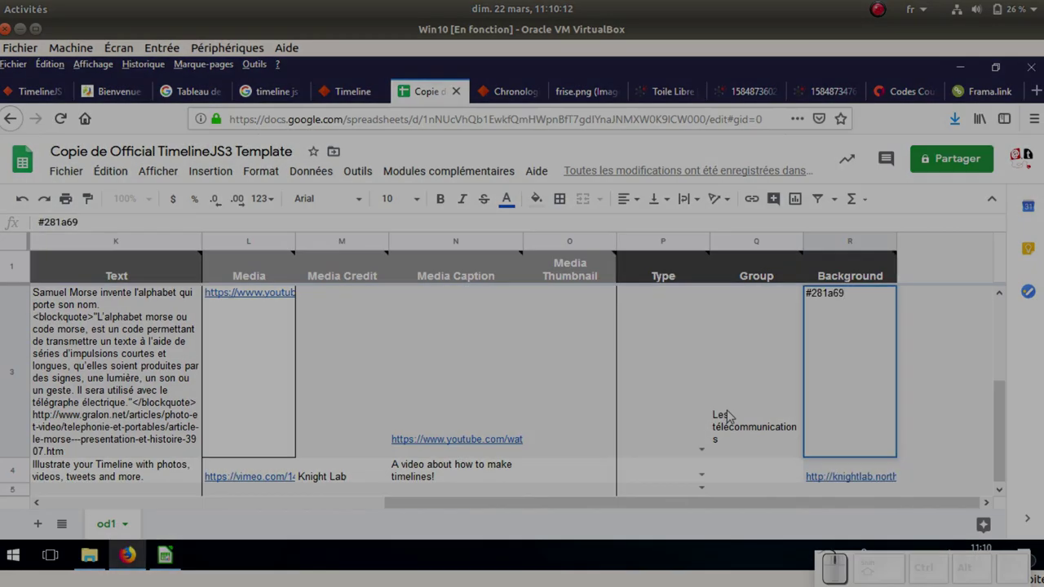
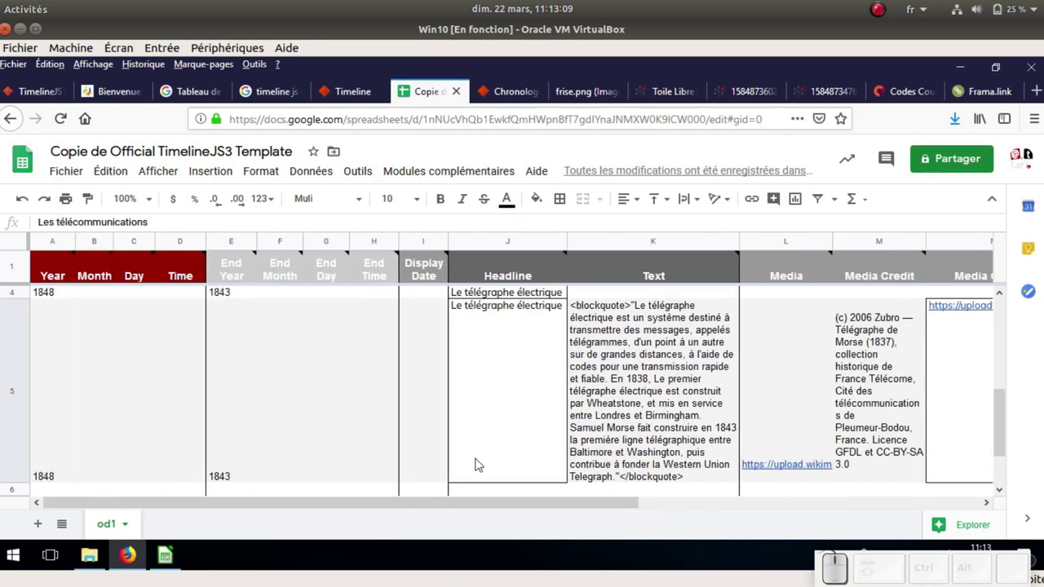
{"action": "scroll", "scroll_direction": "up", "scroll_amount": 3}
{"action": "scroll", "scroll_direction": "up", "scroll_amount": 3}
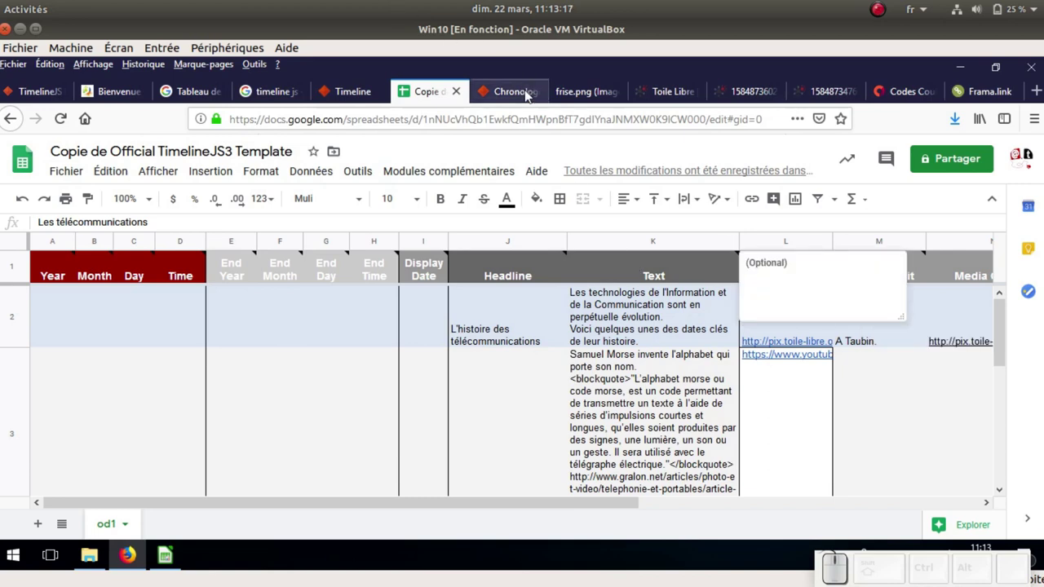
{"action": "left_click", "coordinate": [531, 101]}
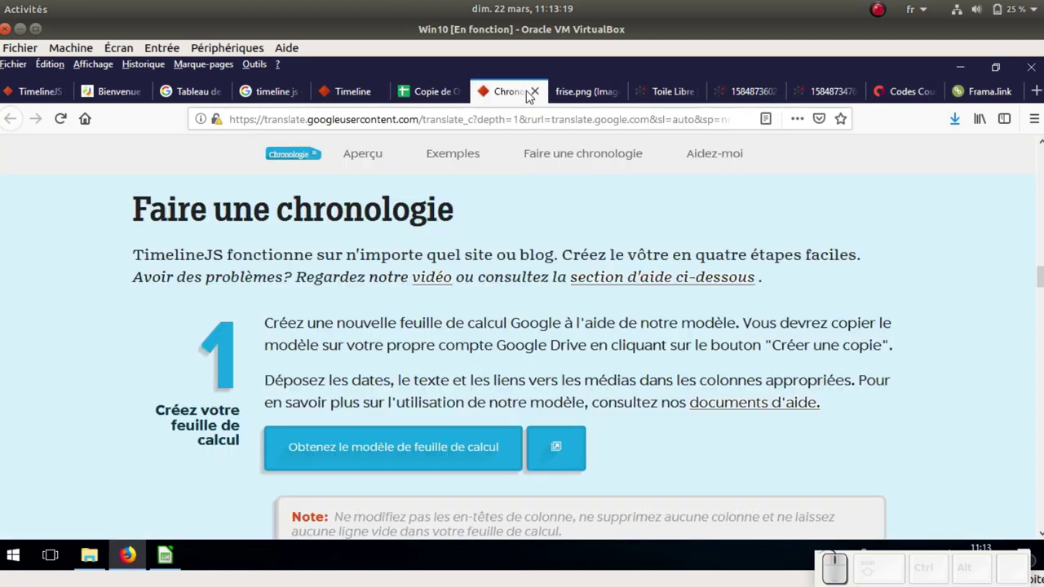
{"action": "scroll", "scroll_direction": "down", "scroll_amount": 3}
{"action": "scroll", "scroll_direction": "down", "scroll_amount": 3}
{"action": "scroll", "scroll_direction": "down", "scroll_amount": 3}
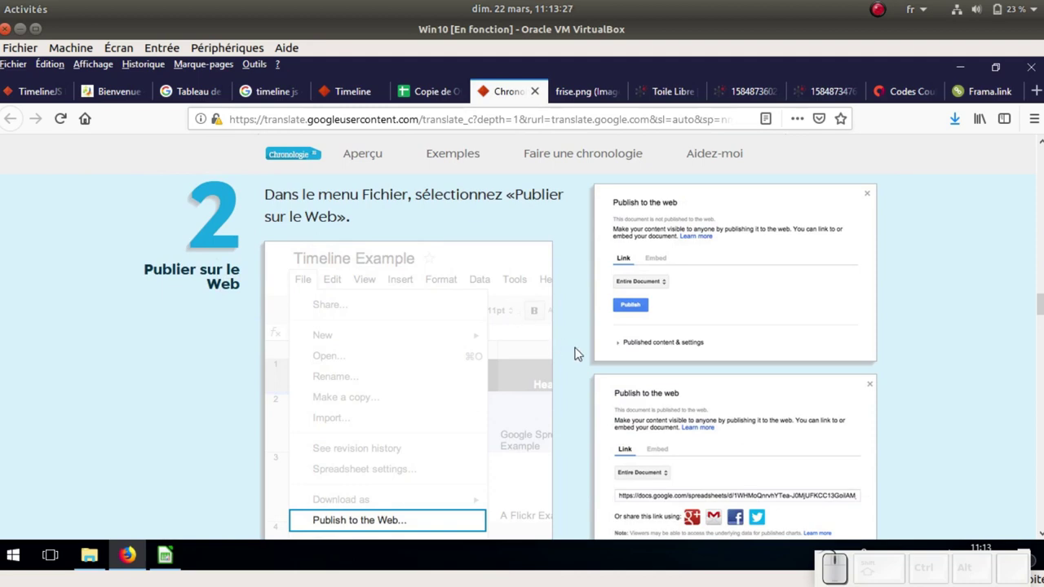
Publish the TimelineJS spreadsheet to the web via Fichier > Publier sur le Web
{"action": "left_click", "coordinate": [444, 98]}
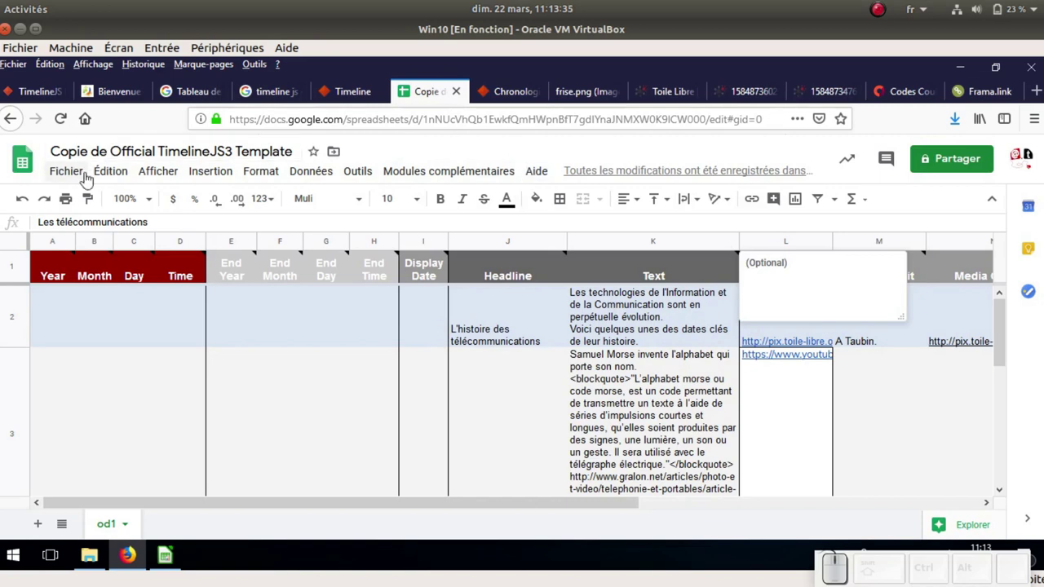
{"action": "left_click", "coordinate": [77, 178]}
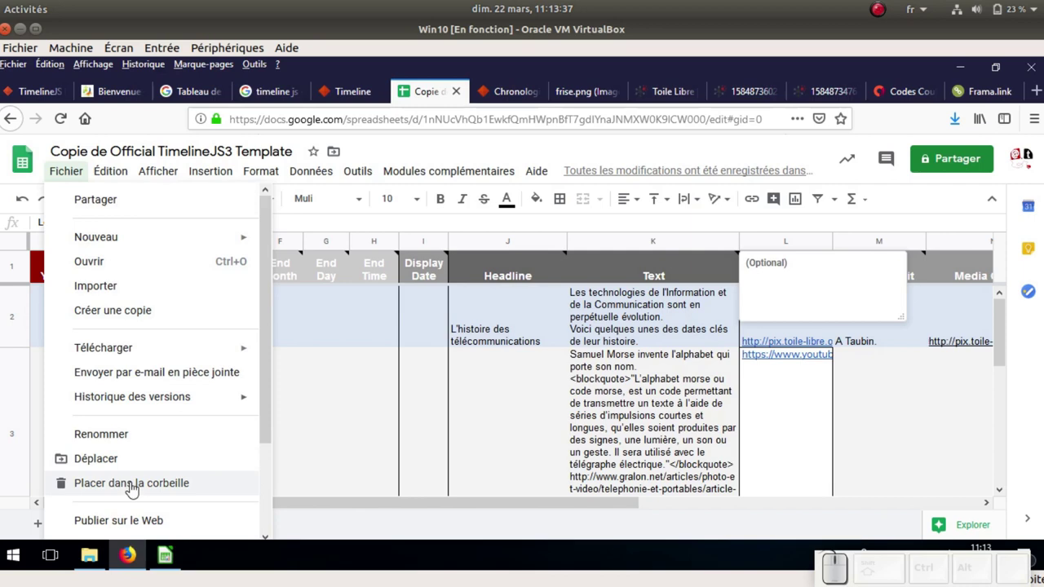
{"action": "left_click", "coordinate": [142, 526]}
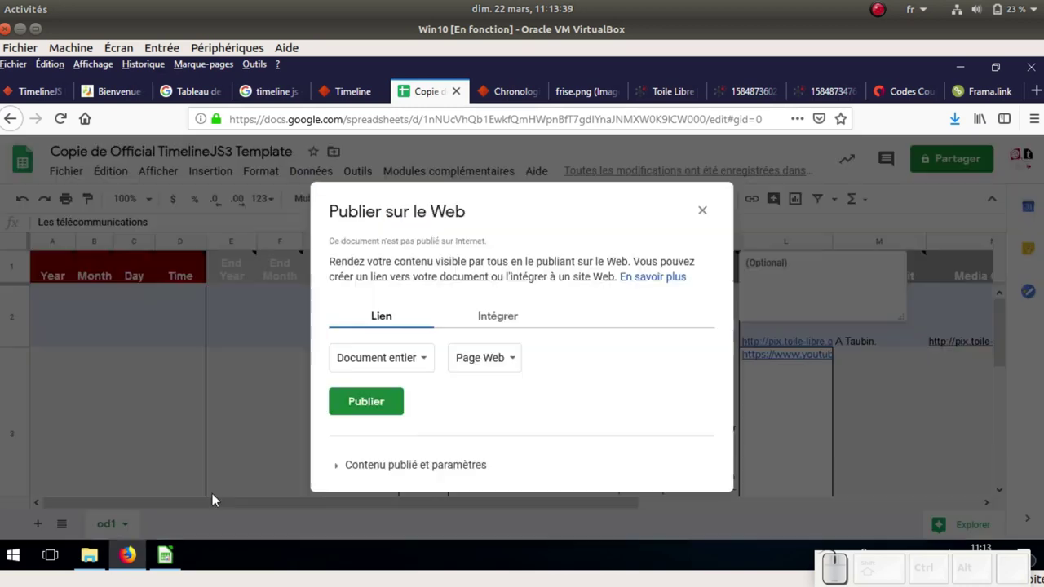
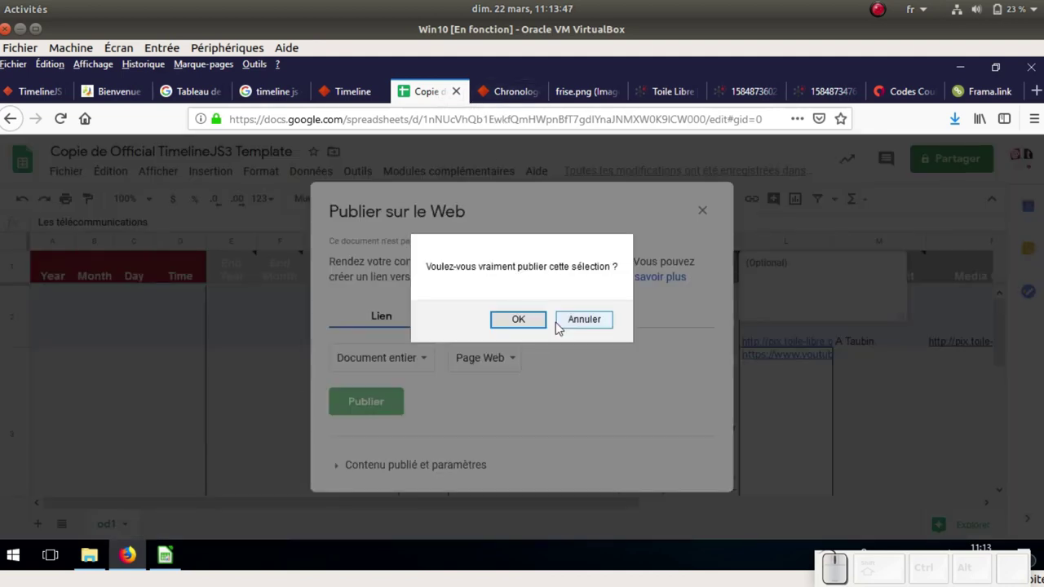
{"action": "left_click", "coordinate": [533, 320]}
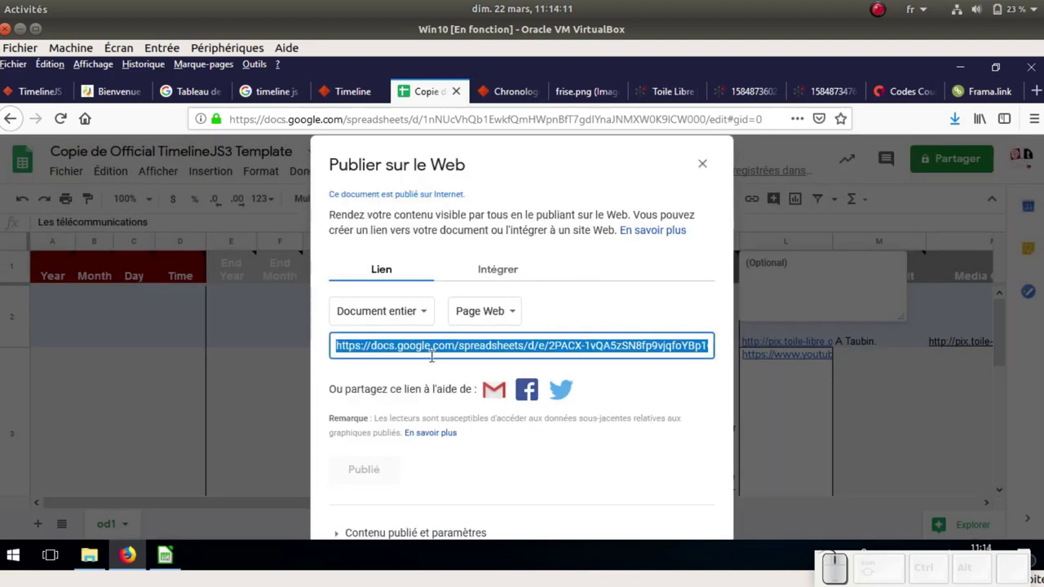
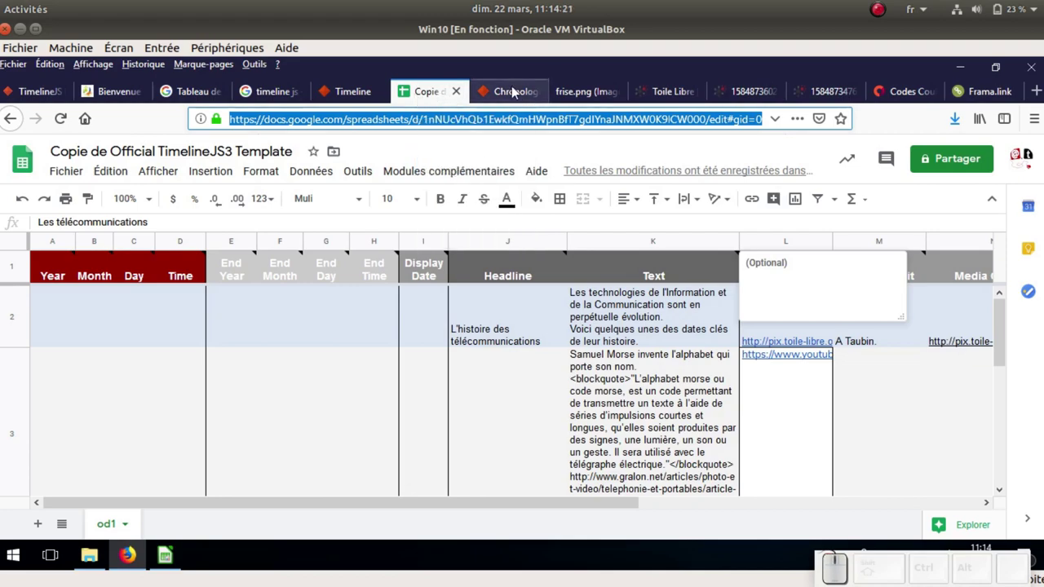
Paste the spreadsheet address into TimelineJS and set the timeline language to Français
{"action": "key", "text": "ctrl+v"}
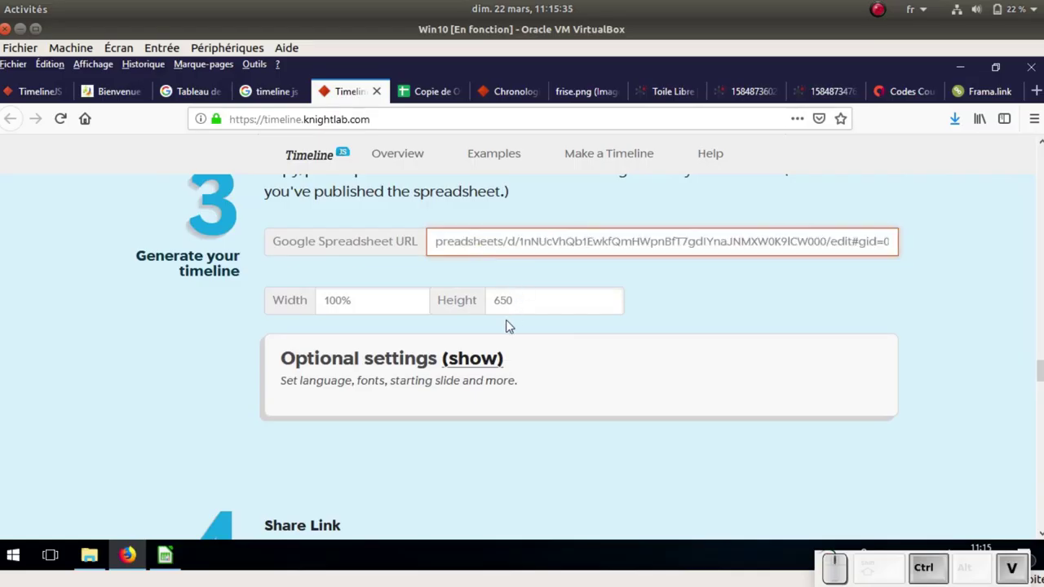
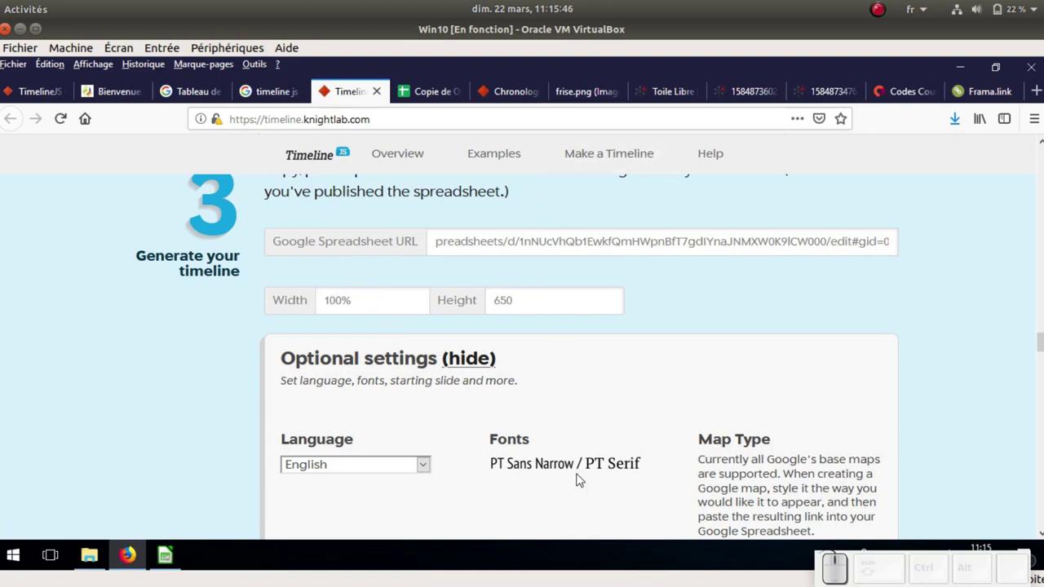
{"action": "scroll", "scroll_direction": "down", "scroll_amount": 3}
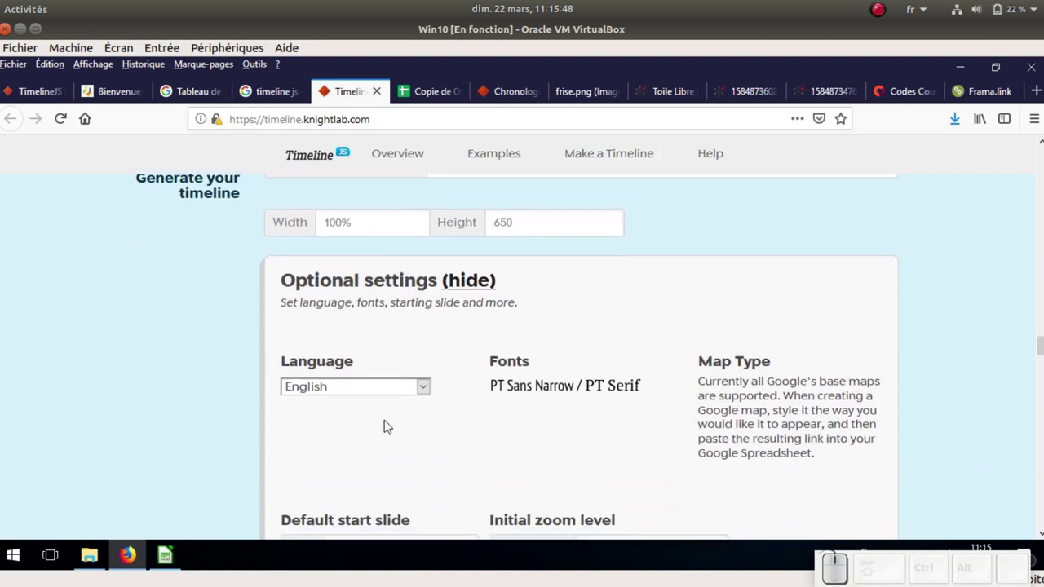
{"action": "left_click", "coordinate": [428, 396]}
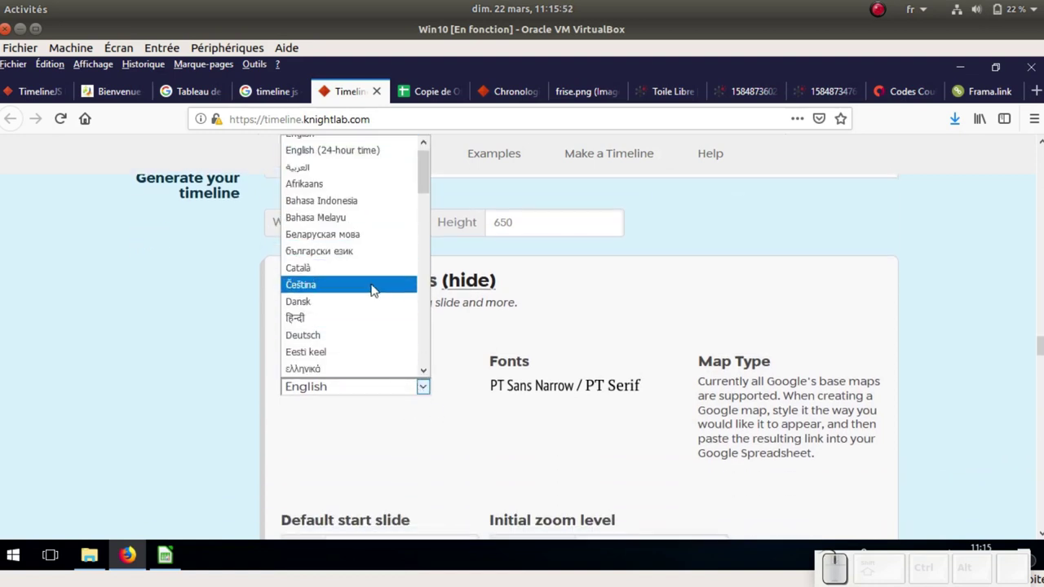
{"action": "scroll", "scroll_direction": "up", "scroll_amount": 3}
{"action": "scroll", "scroll_direction": "down", "scroll_amount": 3}
{"action": "scroll", "scroll_direction": "down", "scroll_amount": 3}
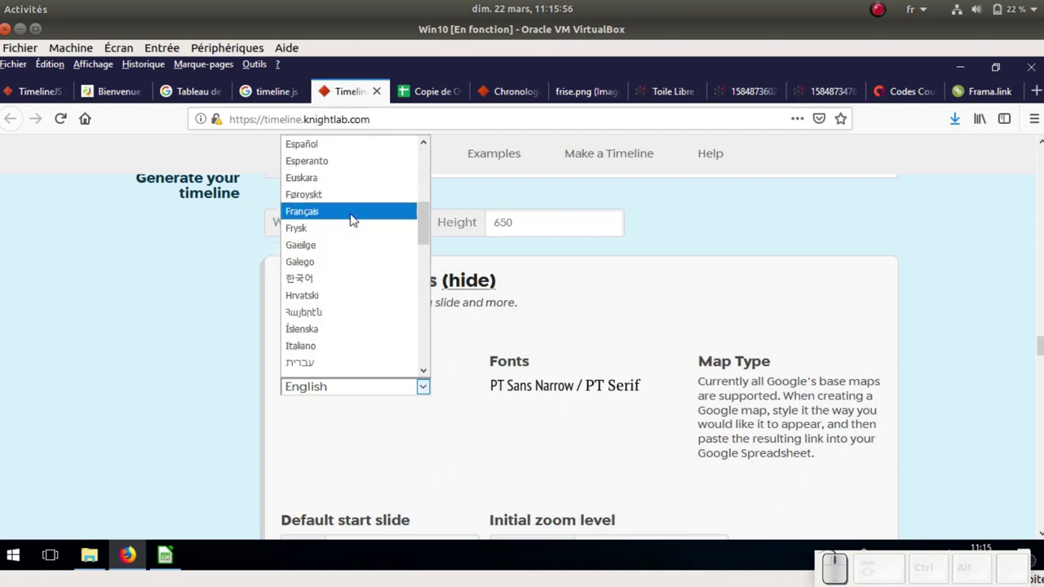
{"action": "left_click", "coordinate": [356, 218]}
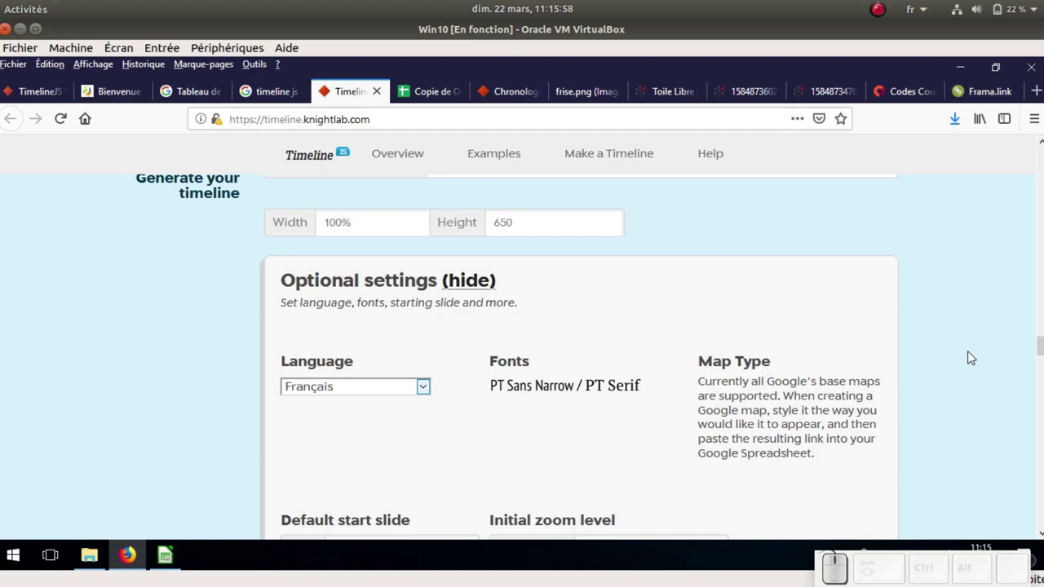
{"action": "scroll", "scroll_direction": "down", "scroll_amount": 3}
{"action": "scroll", "scroll_direction": "down", "scroll_amount": 3}
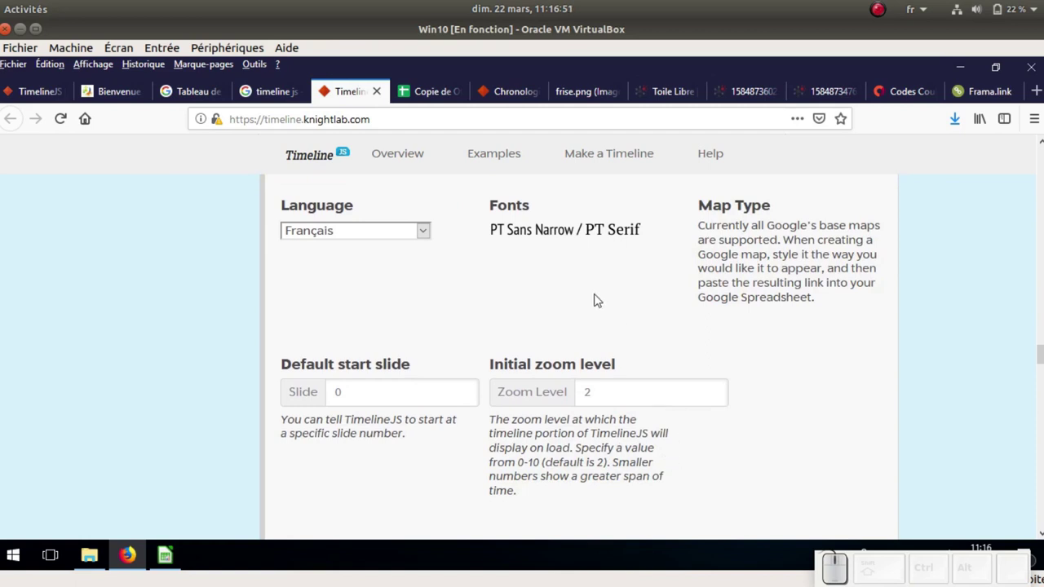
Choose the Medula One & Lato font pairing and move down to the Share Link section
{"action": "left_click", "coordinate": [571, 241]}
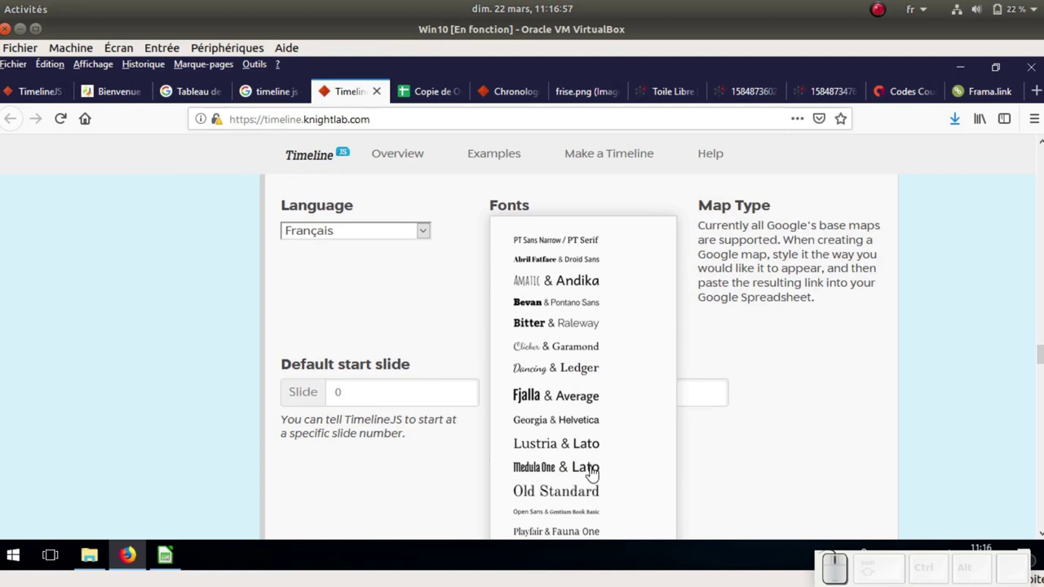
{"action": "scroll", "scroll_direction": "down", "scroll_amount": 3}
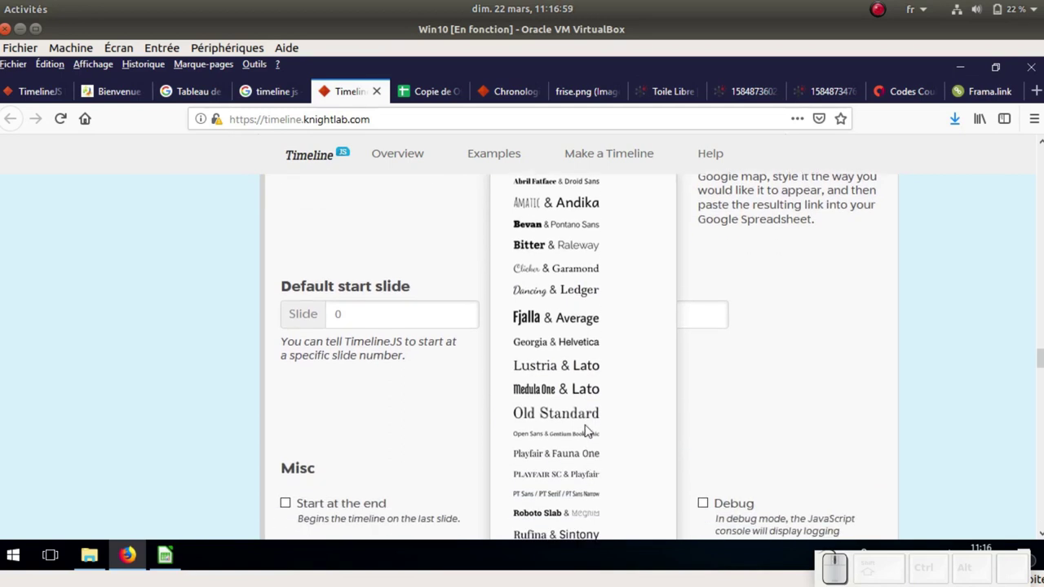
{"action": "scroll", "scroll_direction": "down", "scroll_amount": 3}
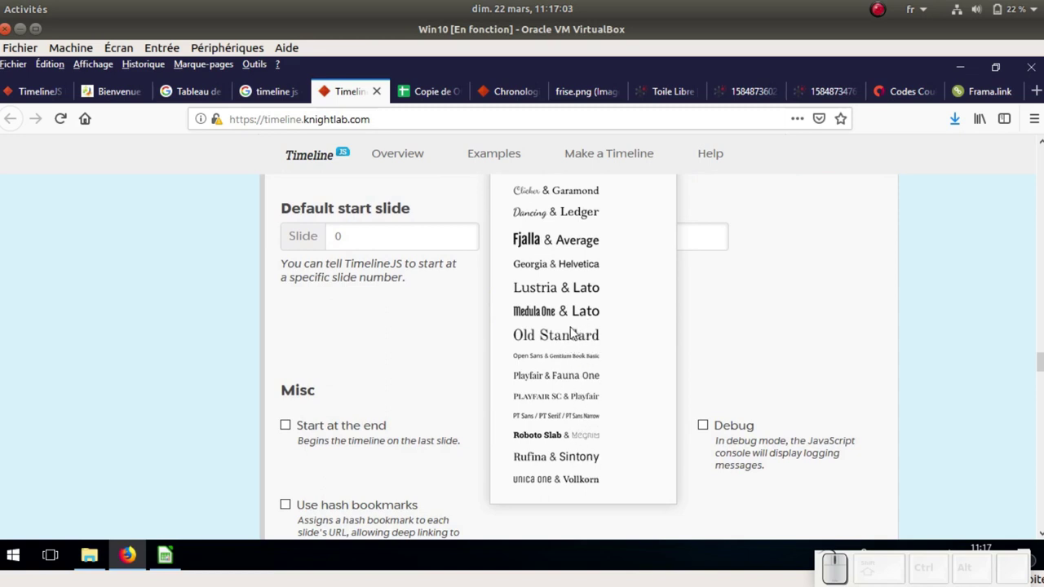
{"action": "left_click", "coordinate": [584, 315]}
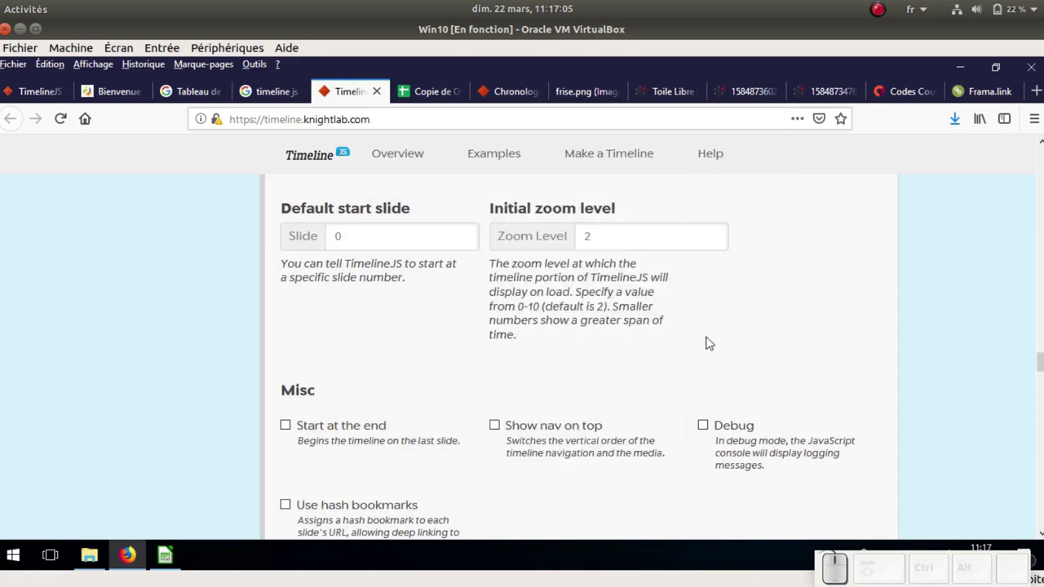
{"action": "scroll", "scroll_direction": "up", "scroll_amount": 3}
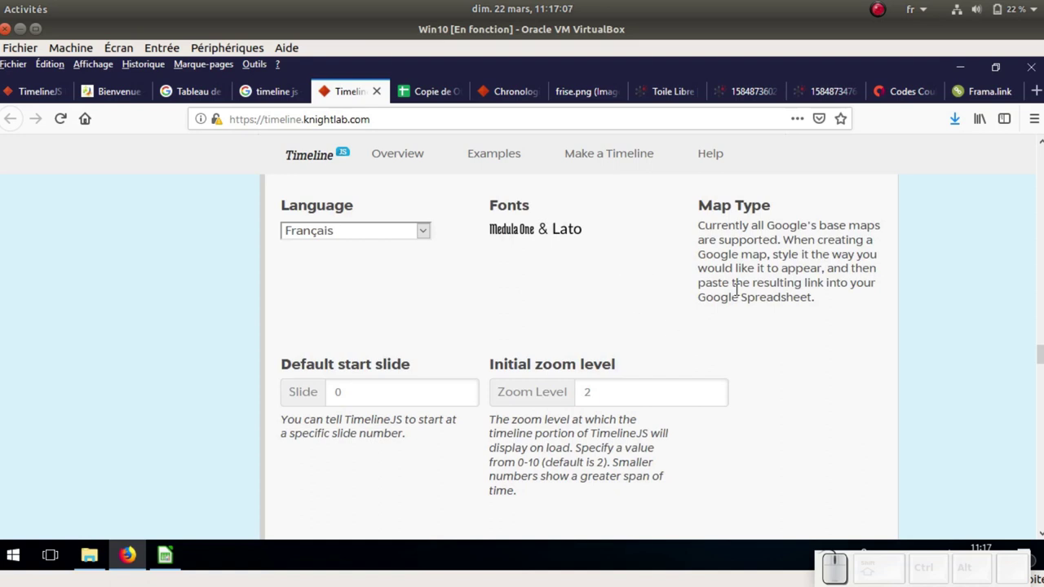
{"action": "scroll", "scroll_direction": "down", "scroll_amount": 3}
{"action": "scroll", "scroll_direction": "down", "scroll_amount": 3}
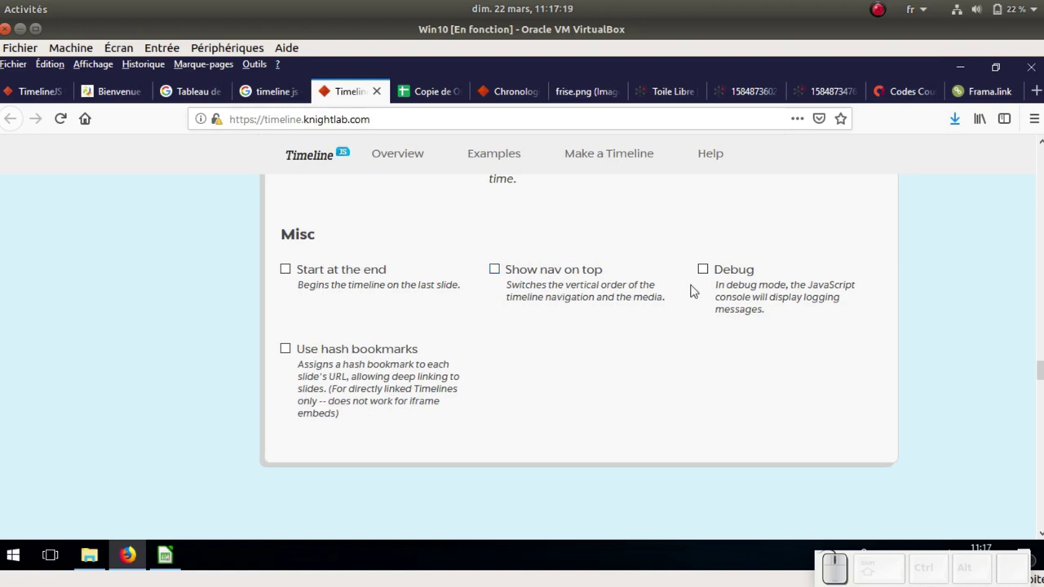
{"action": "scroll", "scroll_direction": "down", "scroll_amount": 3}
{"action": "scroll", "scroll_direction": "up", "scroll_amount": 3}
Preview the French telecommunications timeline in a new tab
{"action": "scroll", "scroll_direction": "down", "scroll_amount": 3}
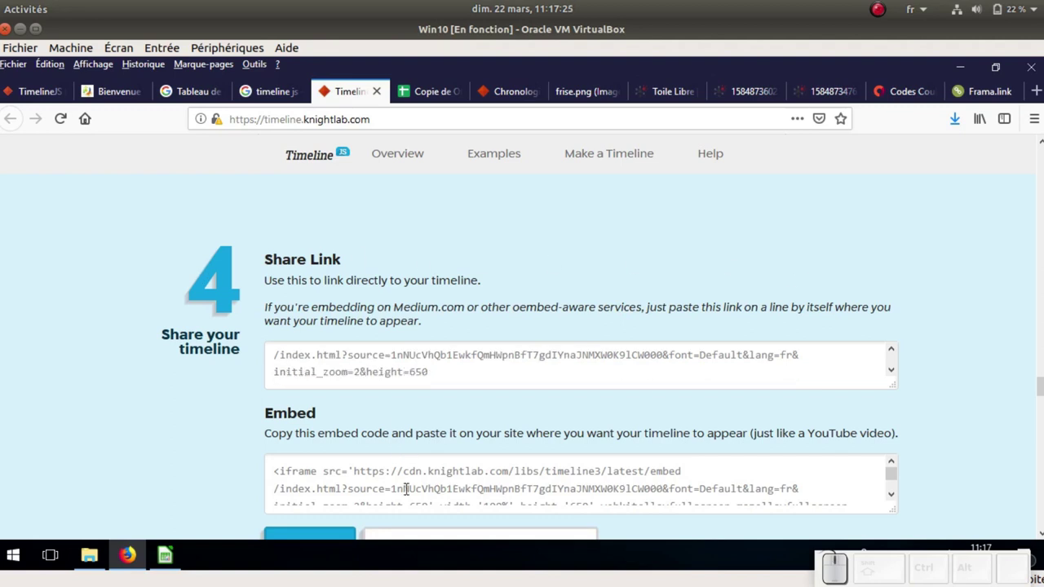
{"action": "scroll", "scroll_direction": "down", "scroll_amount": 3}
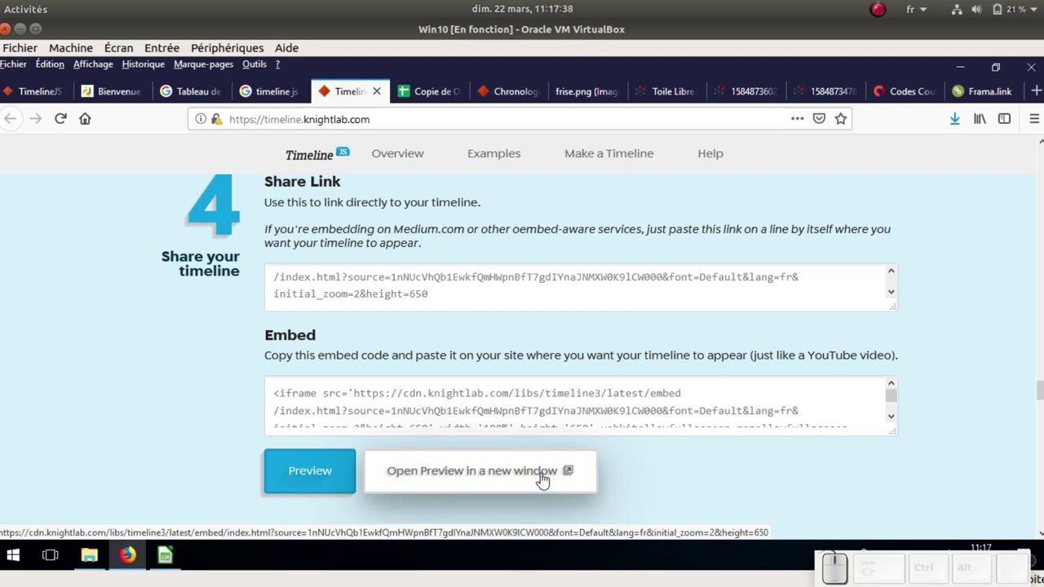
{"action": "left_click", "coordinate": [544, 480]}
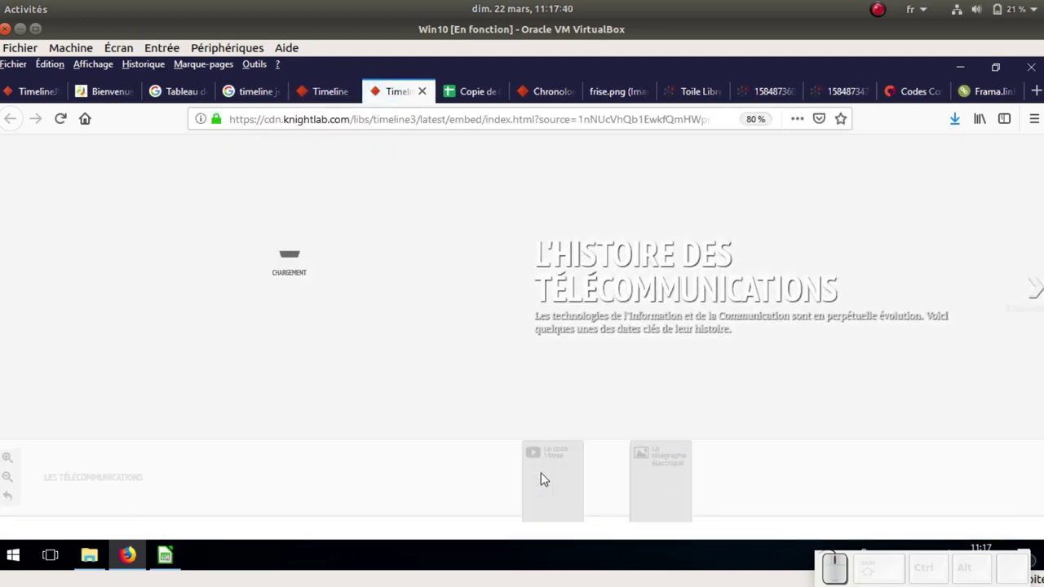
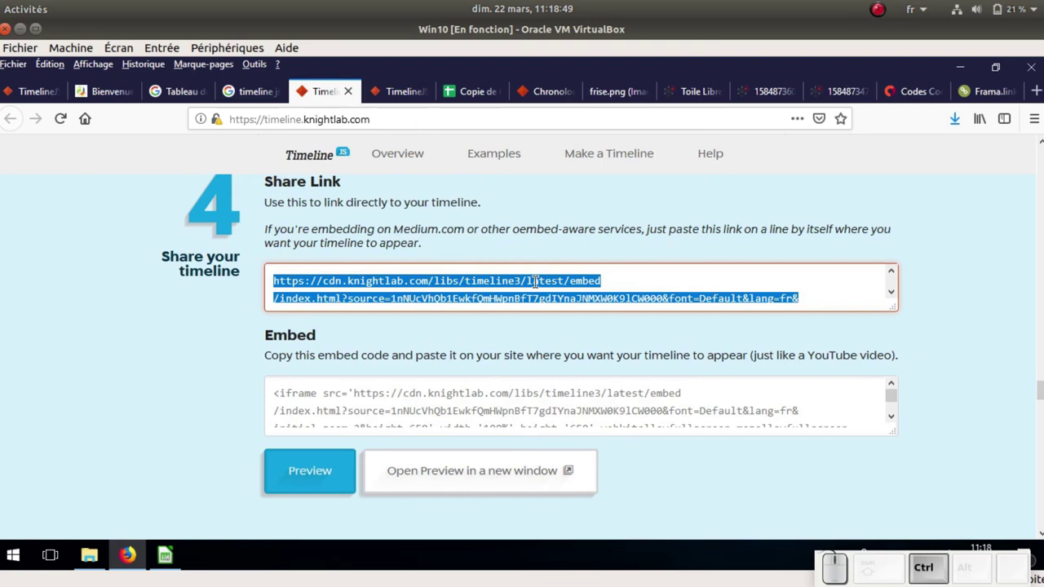
Shorten the copied share link in Frama.link into the custom address frama.link/chrono-tic
{"action": "key", "text": "ctrl+c"}
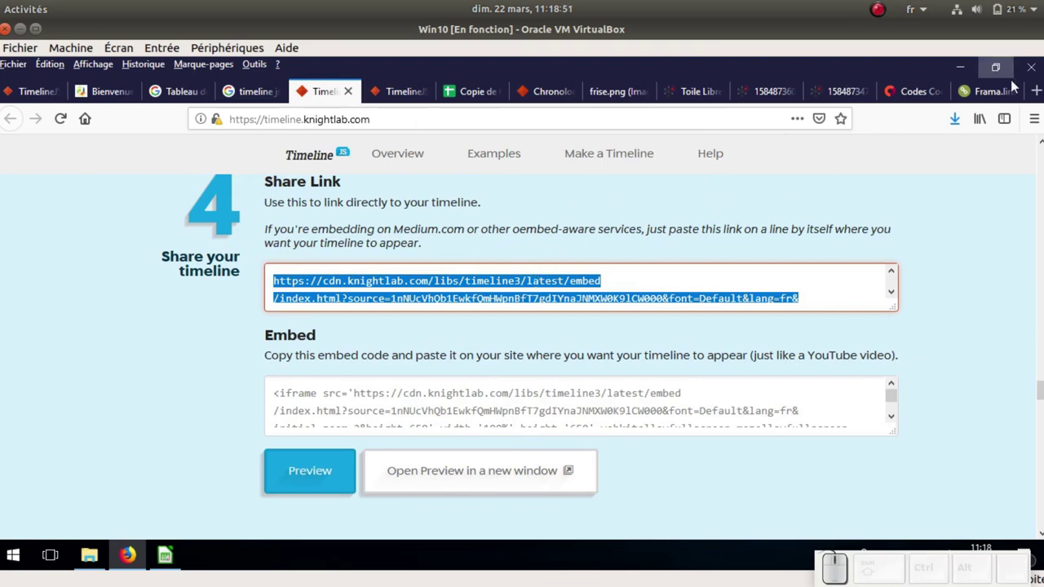
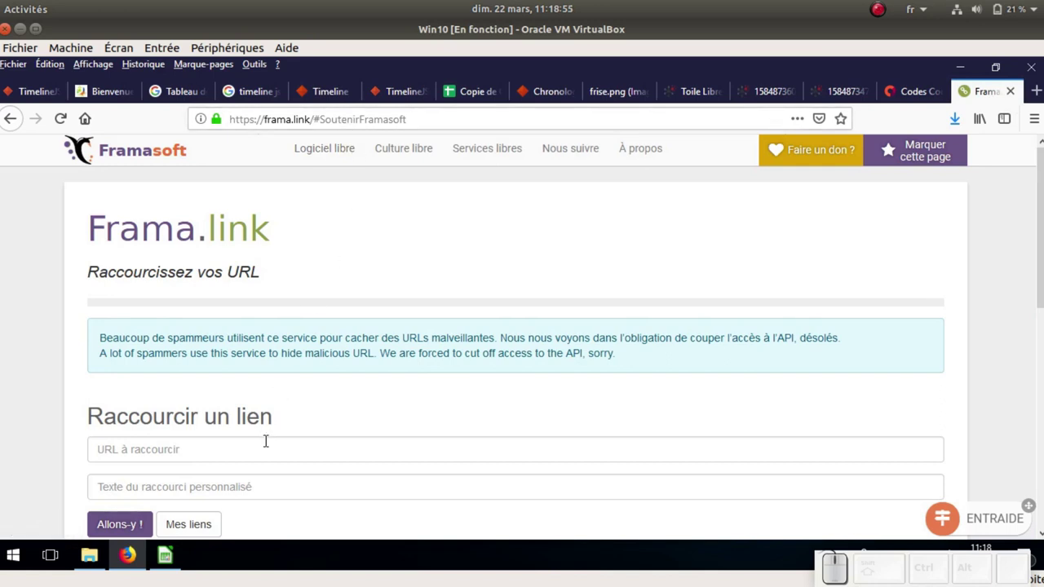
{"action": "left_click", "coordinate": [268, 439]}
{"action": "key", "text": "ctrl+v"}
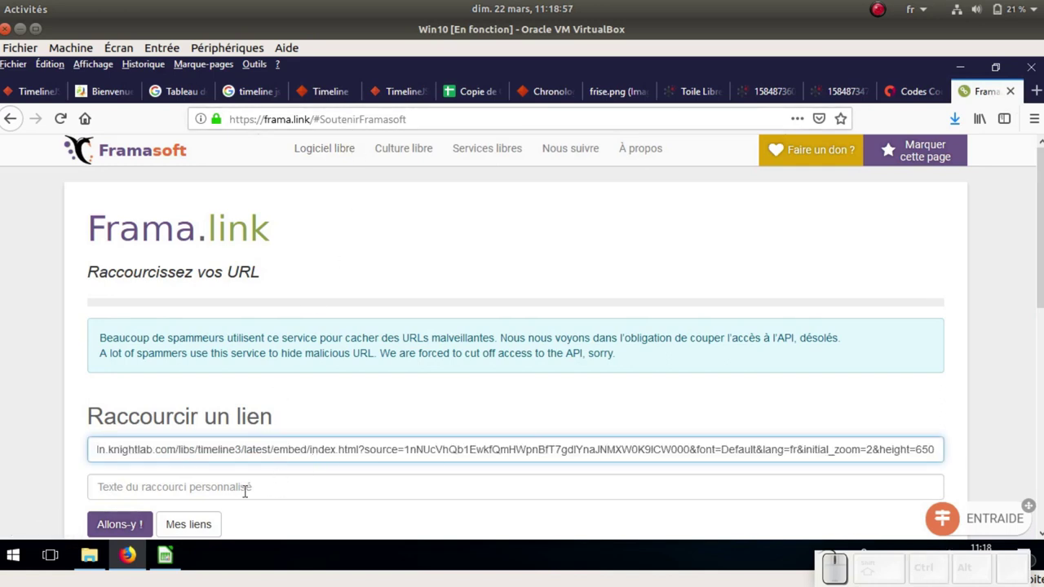
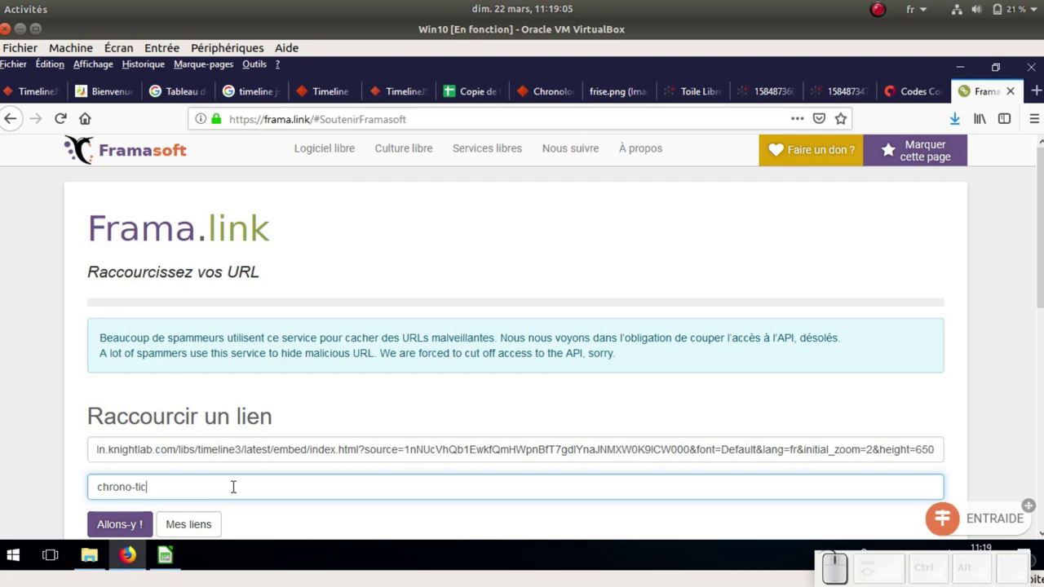
{"action": "left_click", "coordinate": [126, 530]}
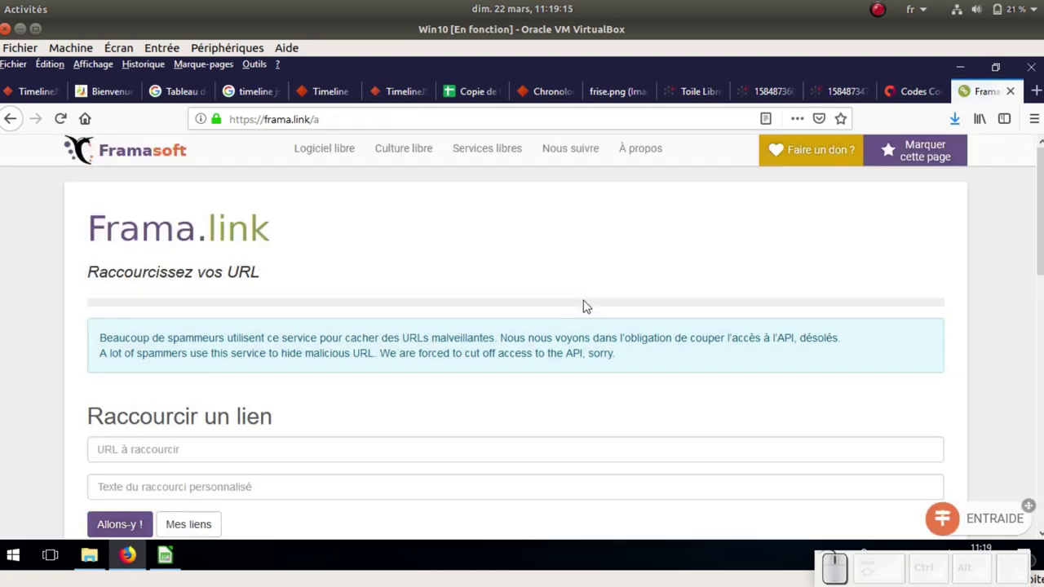
{"action": "scroll", "scroll_direction": "down", "scroll_amount": 3}
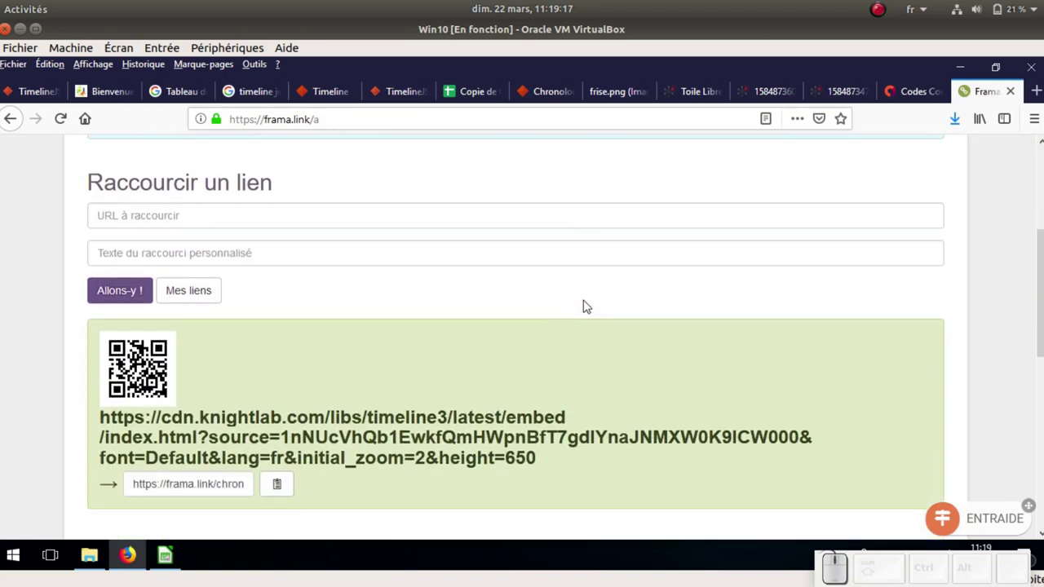
{"action": "scroll", "scroll_direction": "down", "scroll_amount": 3}
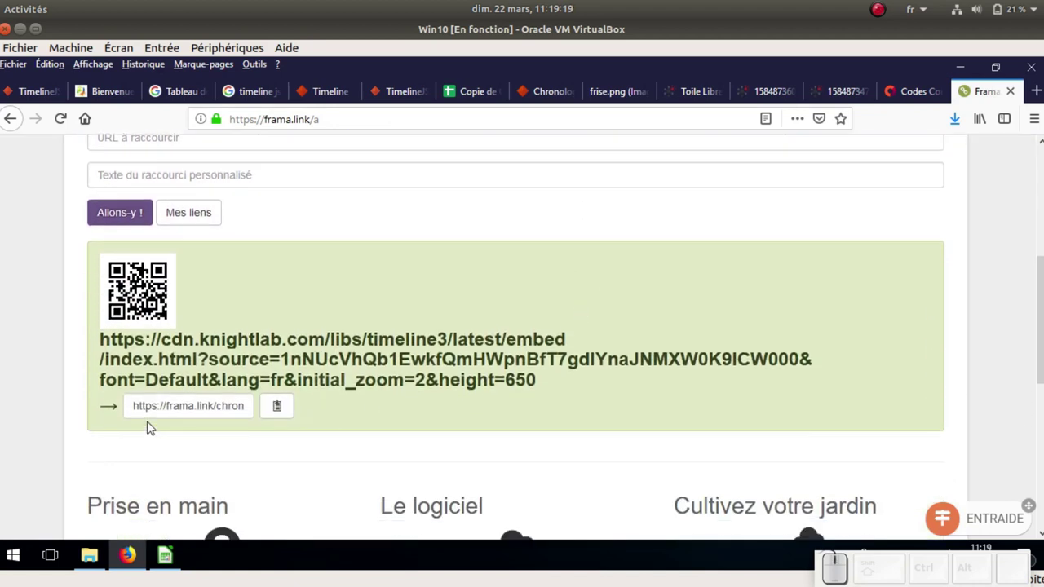
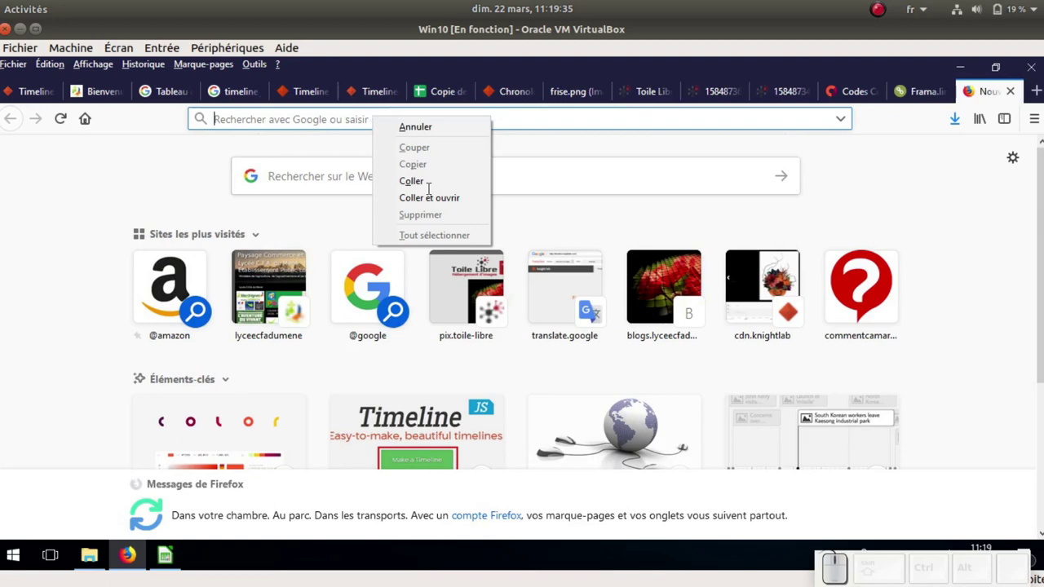
{"action": "left_click", "coordinate": [436, 199]}
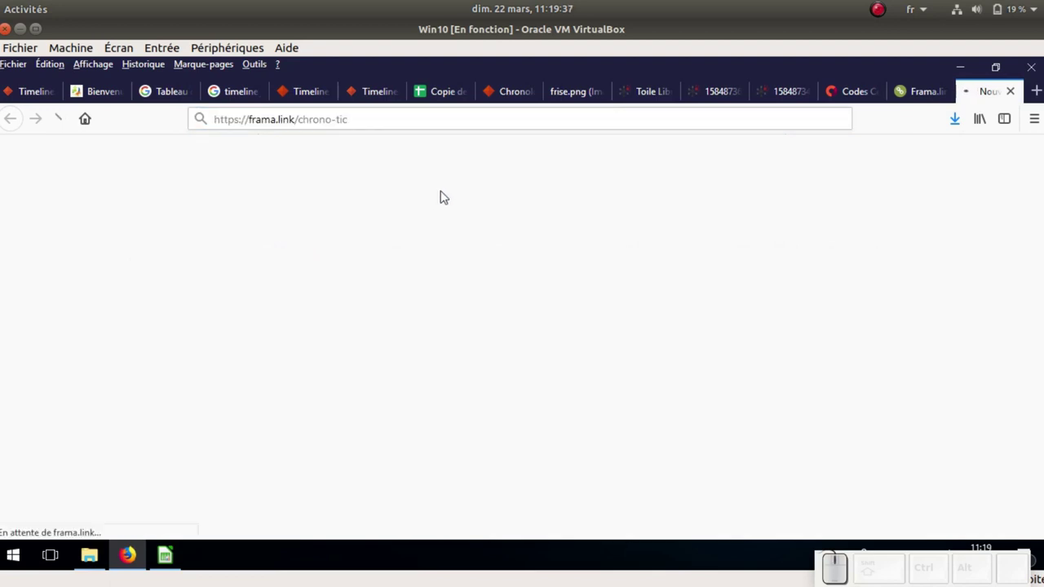
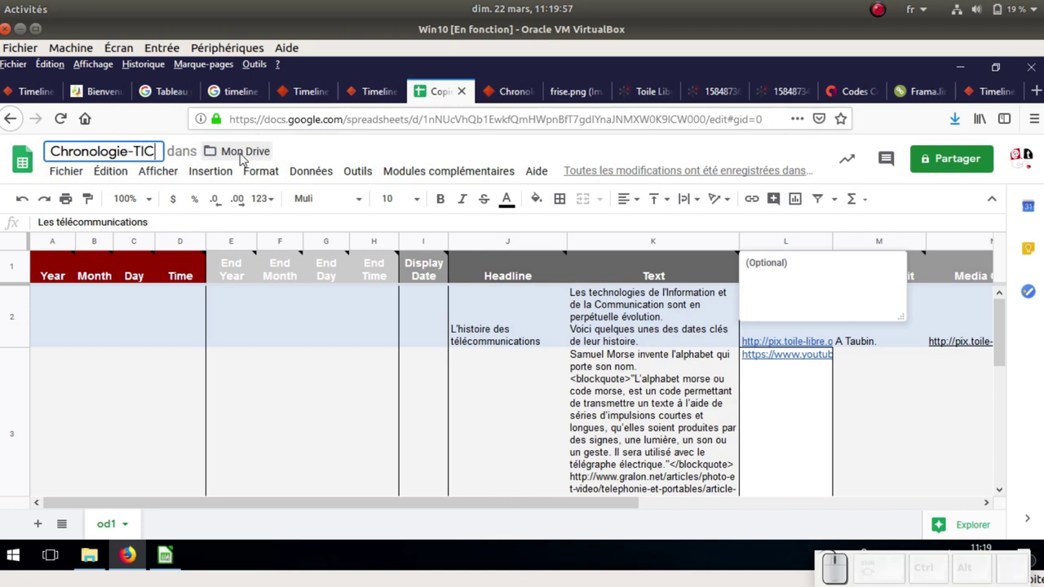
Rename the spreadsheet Chronologie-TIC and delete the headline's trailing s in J2
{"action": "key", "text": "Return"}
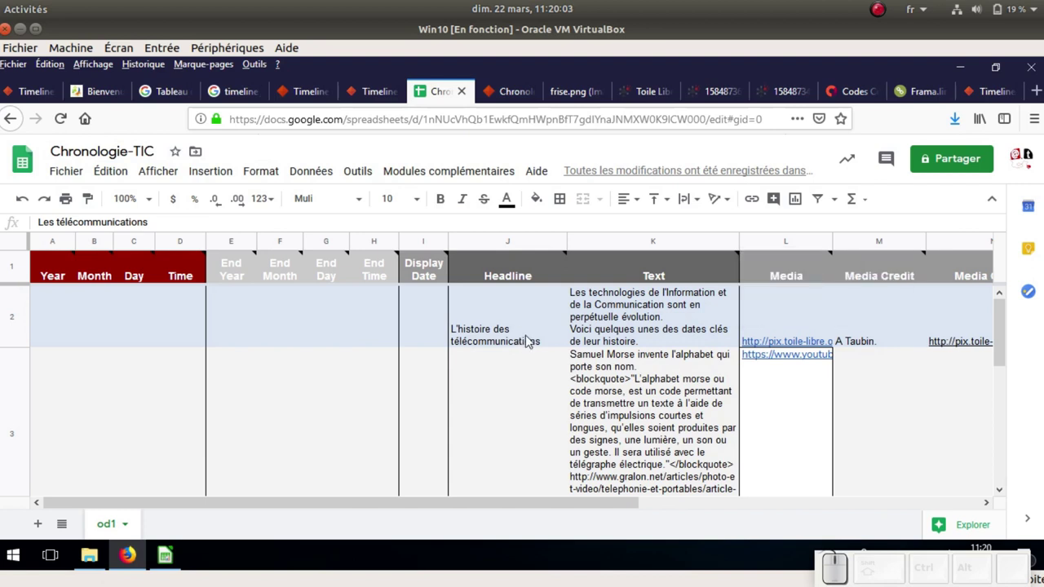
{"action": "left_click", "coordinate": [530, 338]}
{"action": "left_click", "coordinate": [554, 347]}
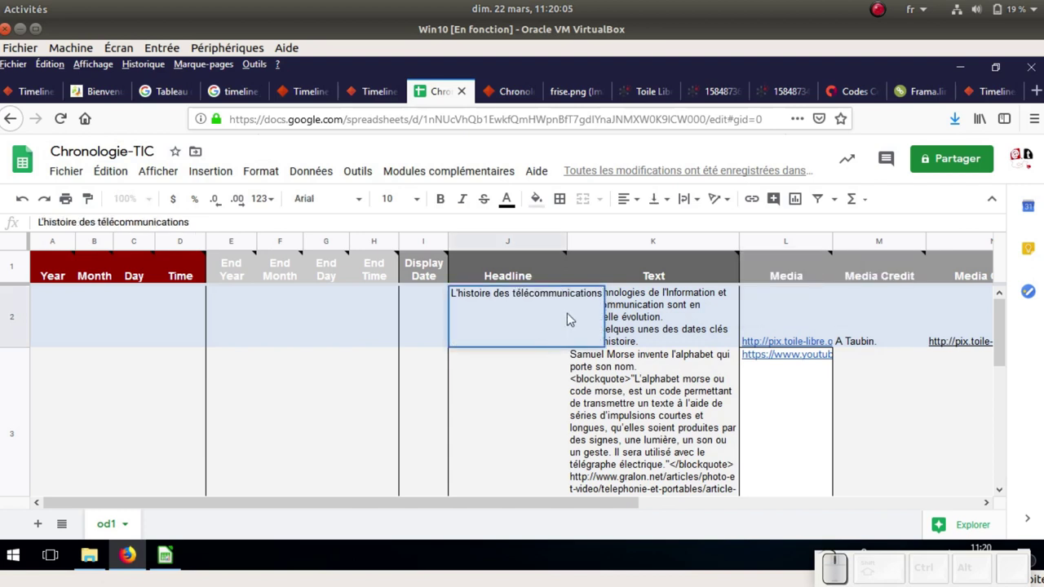
{"action": "key", "text": "BackSpace"}
{"action": "left_click", "coordinate": [509, 375]}
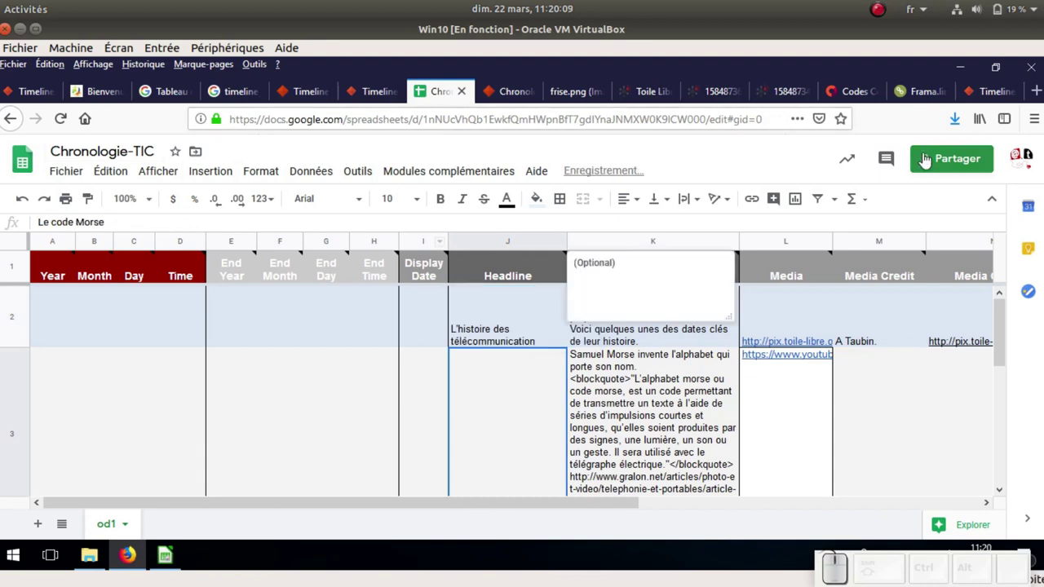
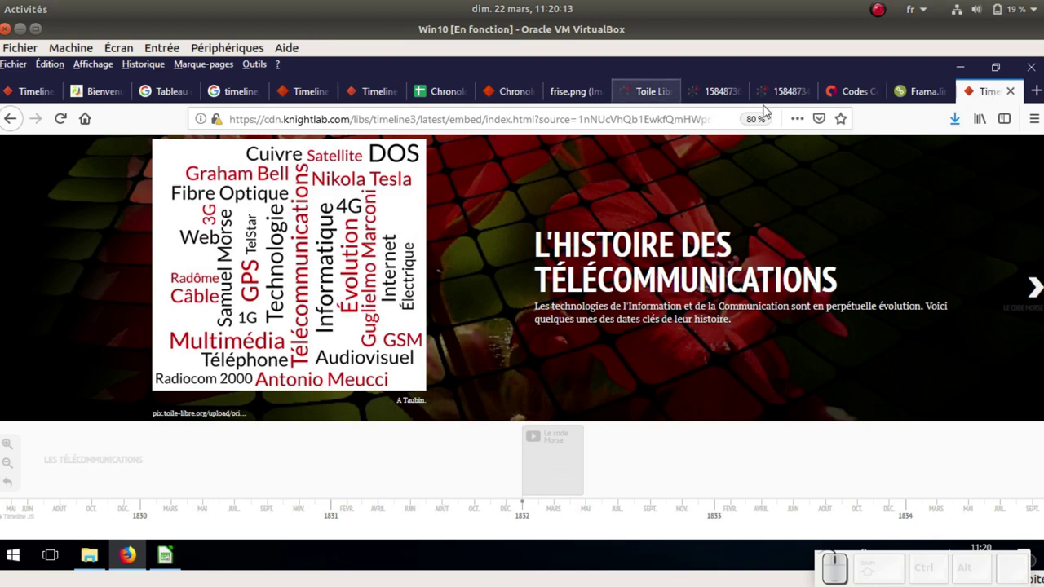
Reload the preview so the title reads « L'histoire des télécommunication »
{"action": "left_click", "coordinate": [70, 120]}
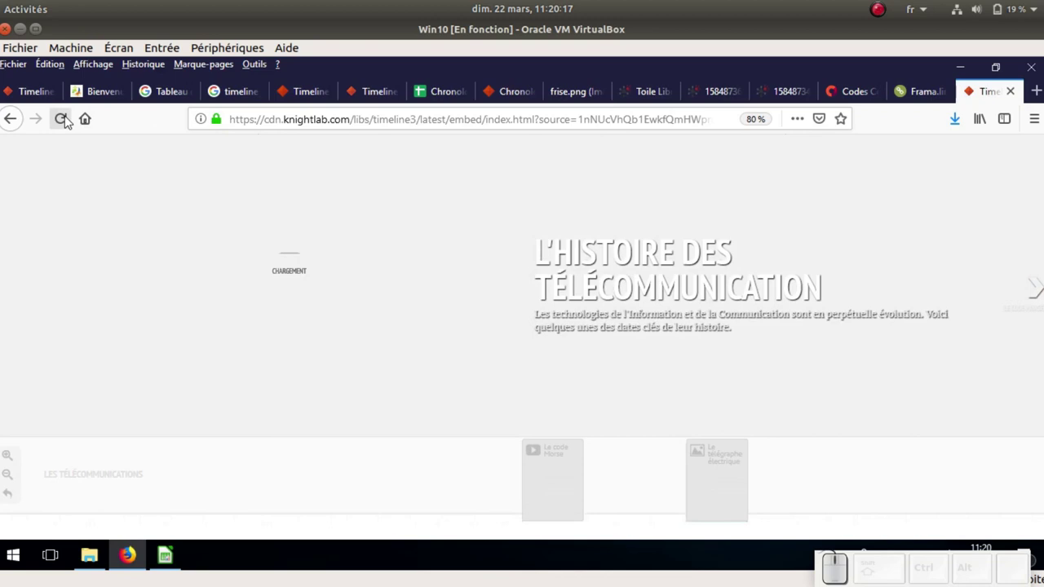